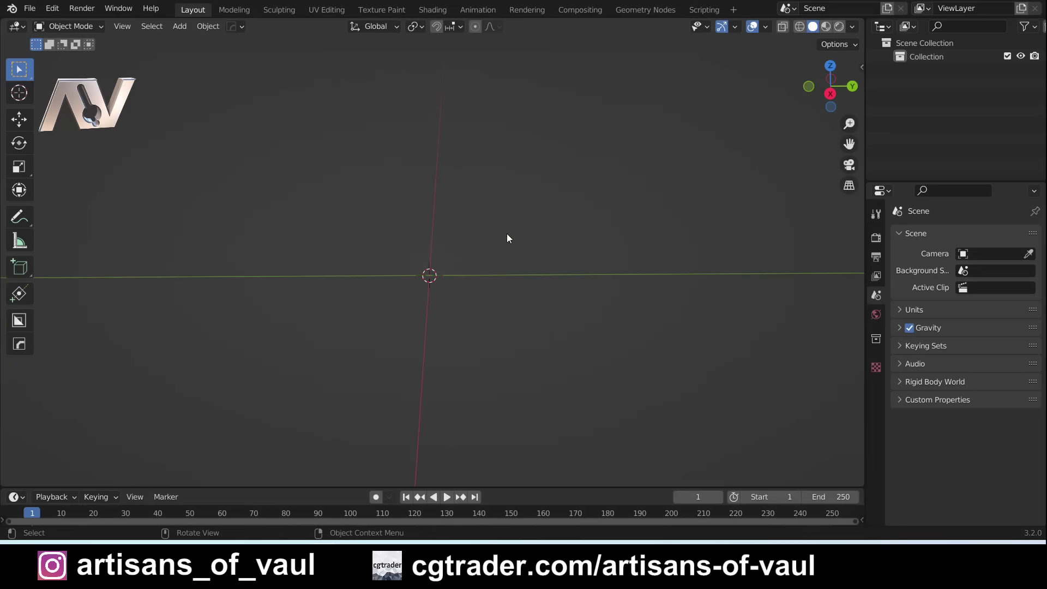
Enable the Extra Objects curve and mesh add-ons so extra curve types can be added.
{"action": "left_click", "coordinate": [53, 15]}
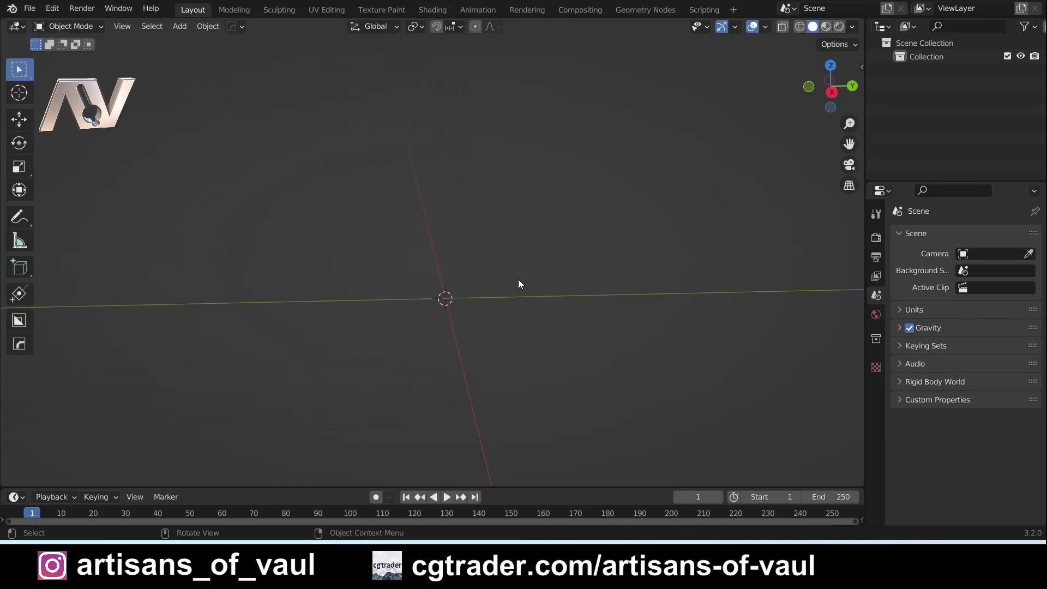
Add an Archemedian Curve Spiral with 36 steps and height 0.69, operator panel expanded.
{"action": "key", "text": "shift+a"}
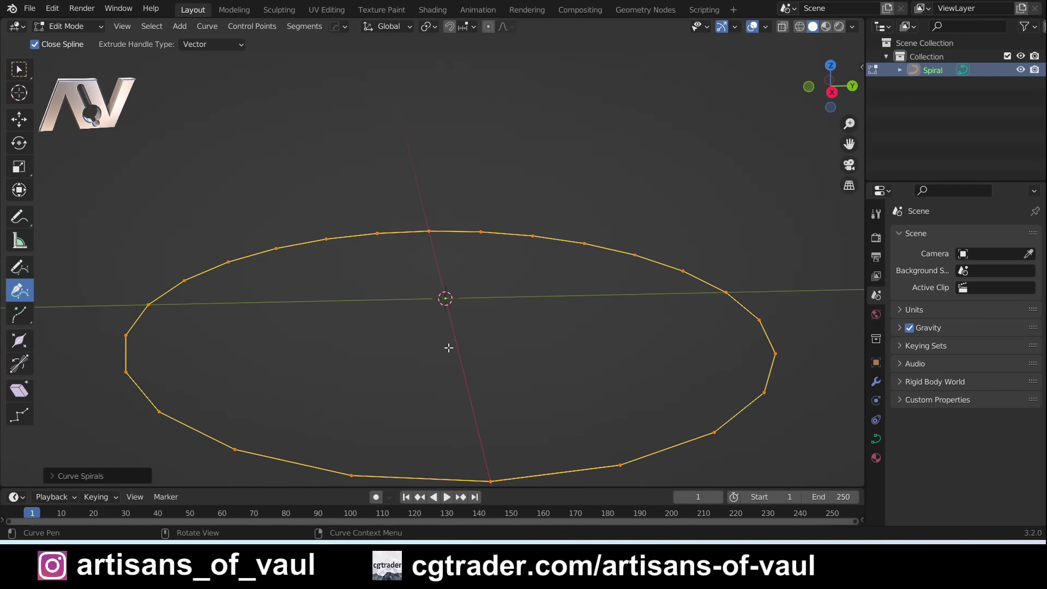
{"action": "left_click", "coordinate": [54, 479]}
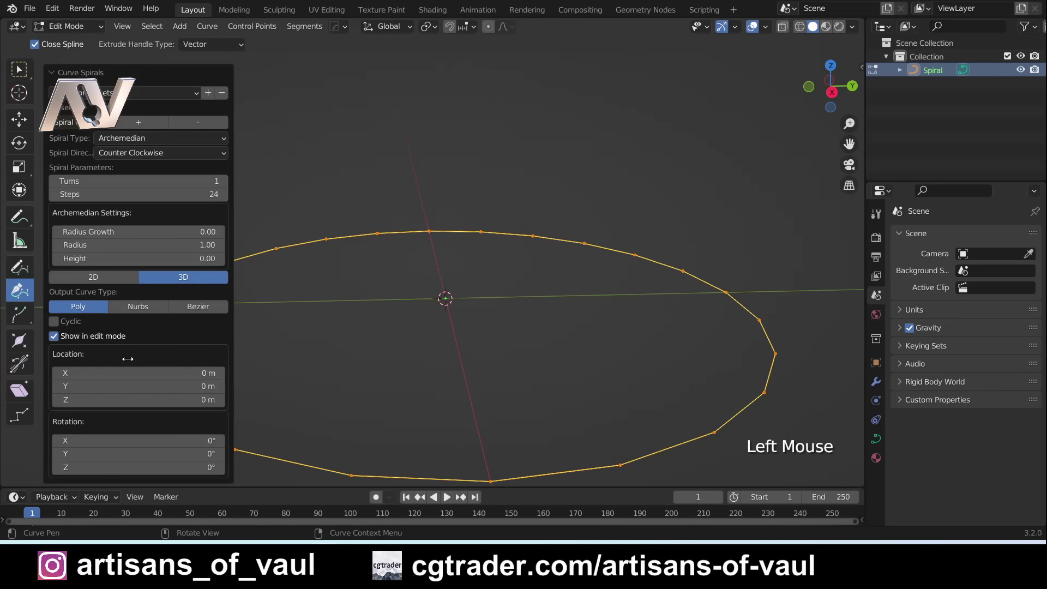
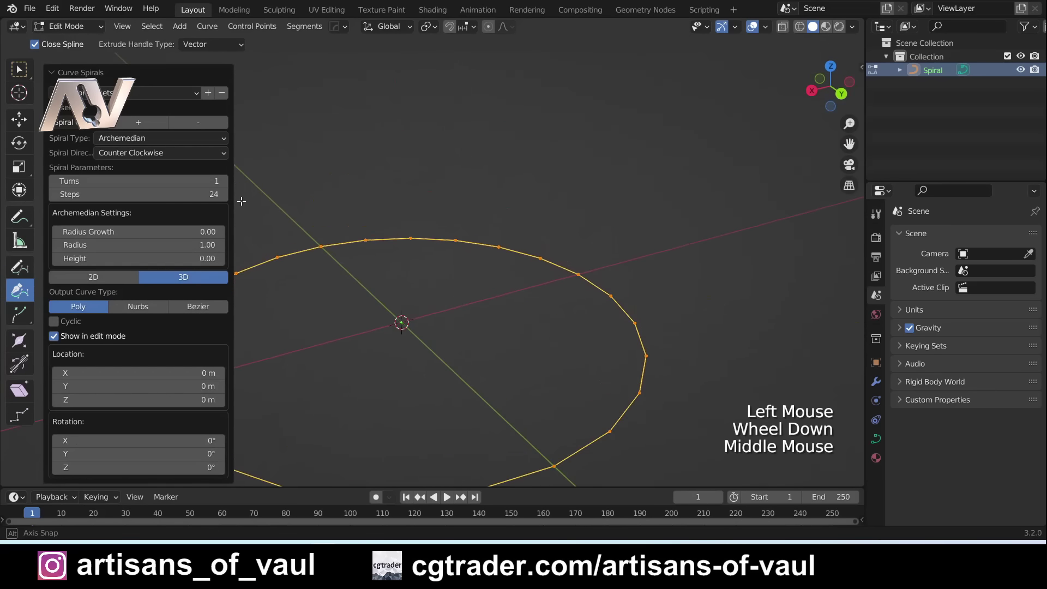
{"action": "middle_click", "coordinate": [314, 230]}
{"action": "middle_click", "coordinate": [399, 227]}
{"action": "middle_click", "coordinate": [404, 252]}
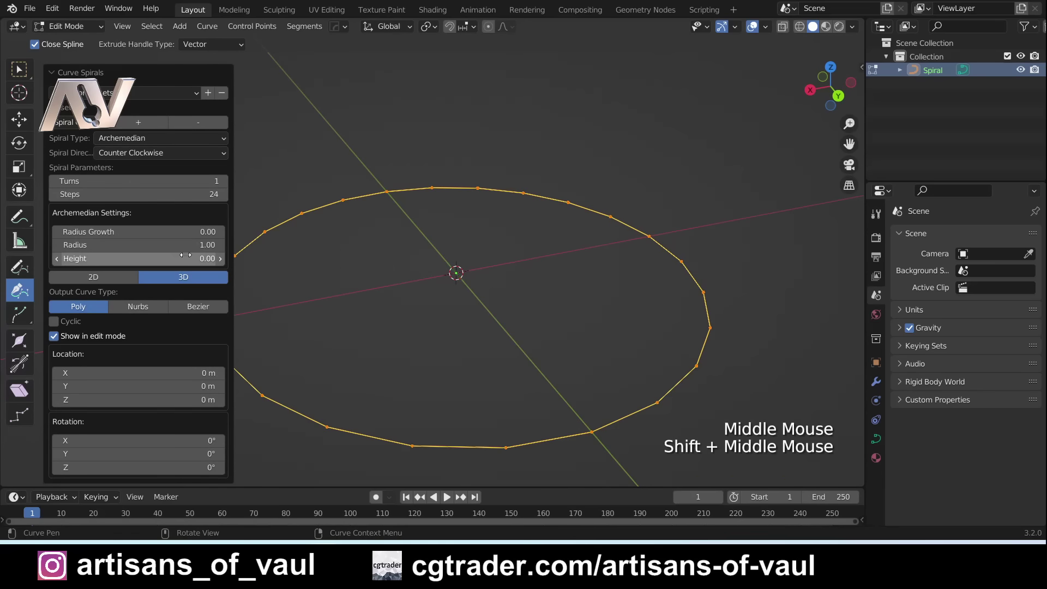
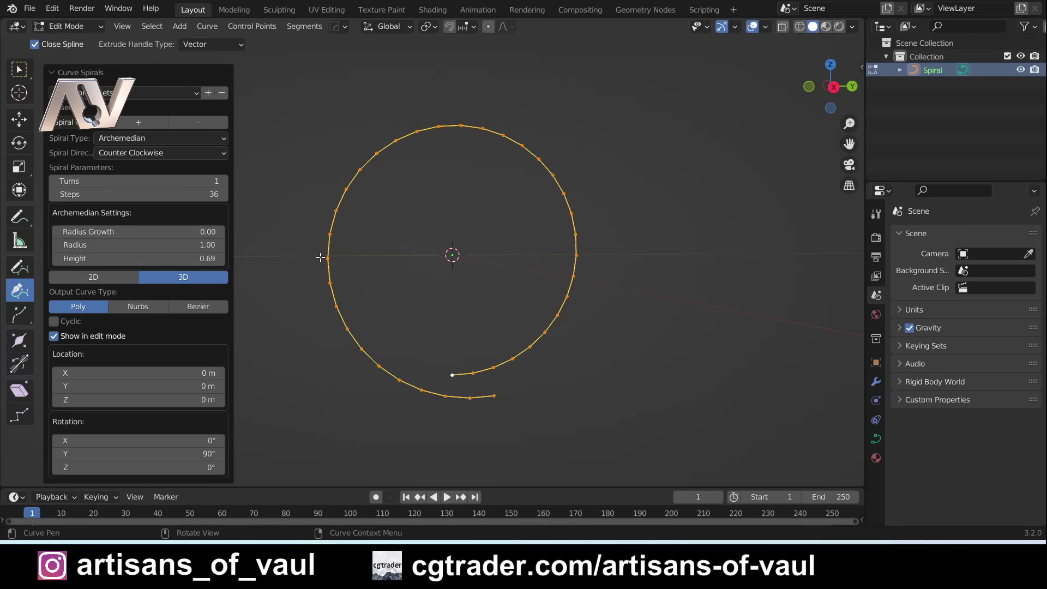
Set the spiral's Radius Growth to -0.81 and Rotation Y 90° so it coils inward upright.
{"action": "left_click", "coordinate": [318, 255]}
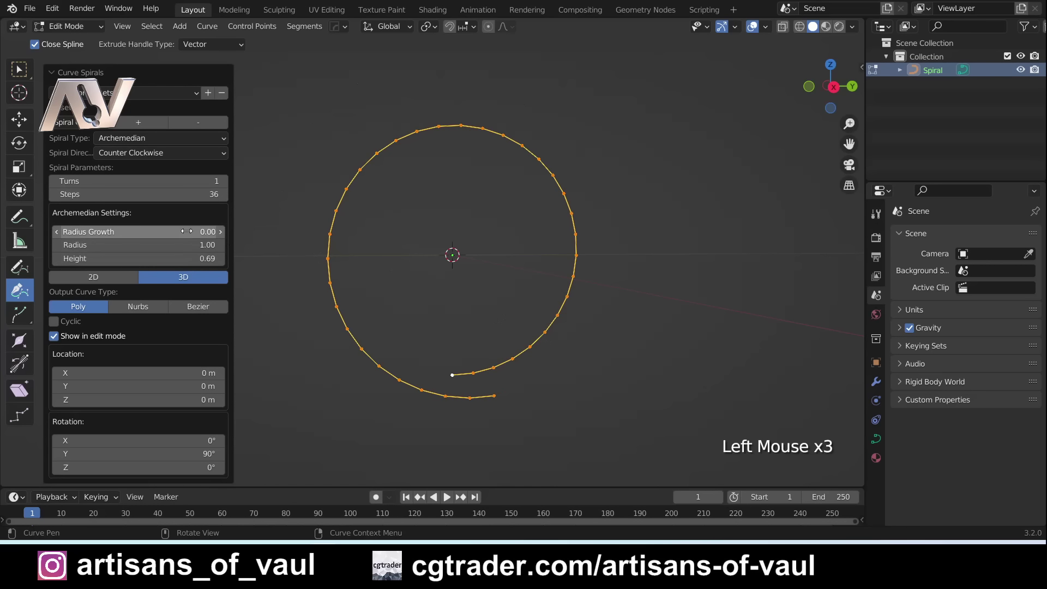
{"action": "scroll", "scroll_direction": "down", "scroll_amount": 3}
{"action": "scroll", "scroll_direction": "up", "scroll_amount": 3}
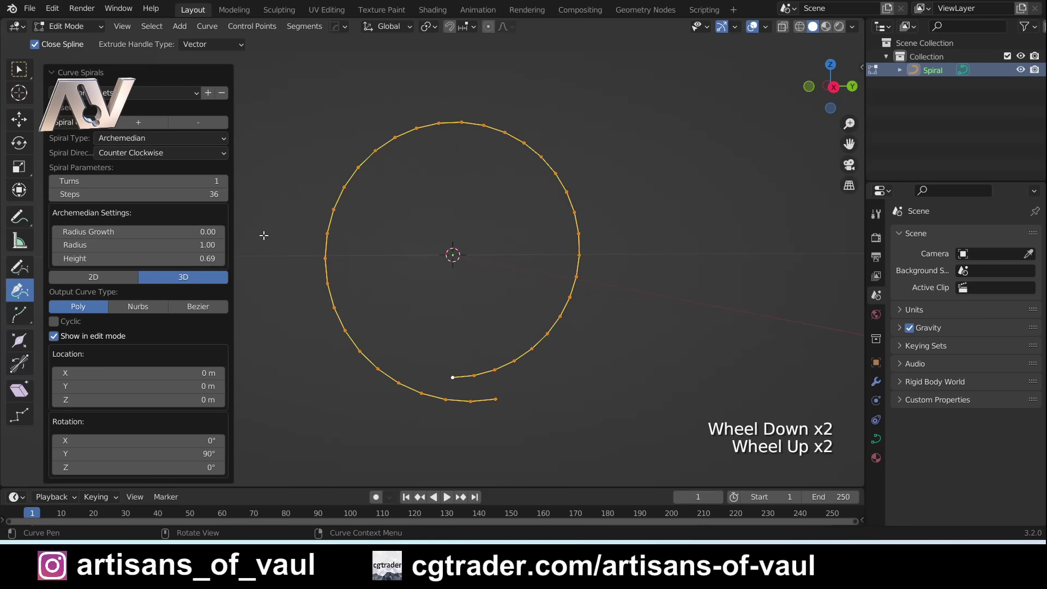
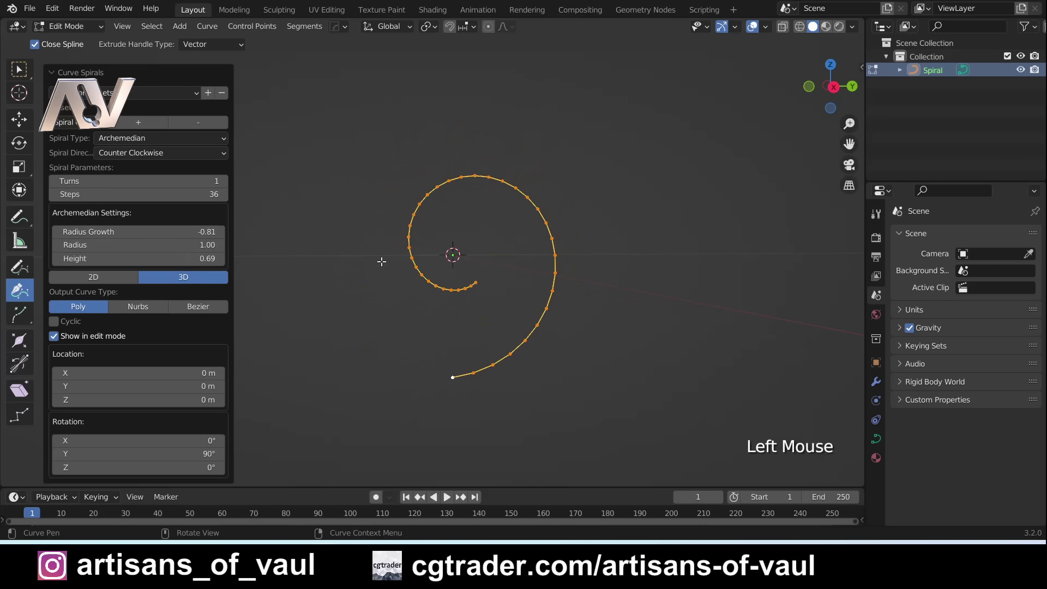
{"action": "middle_click", "coordinate": [555, 281]}
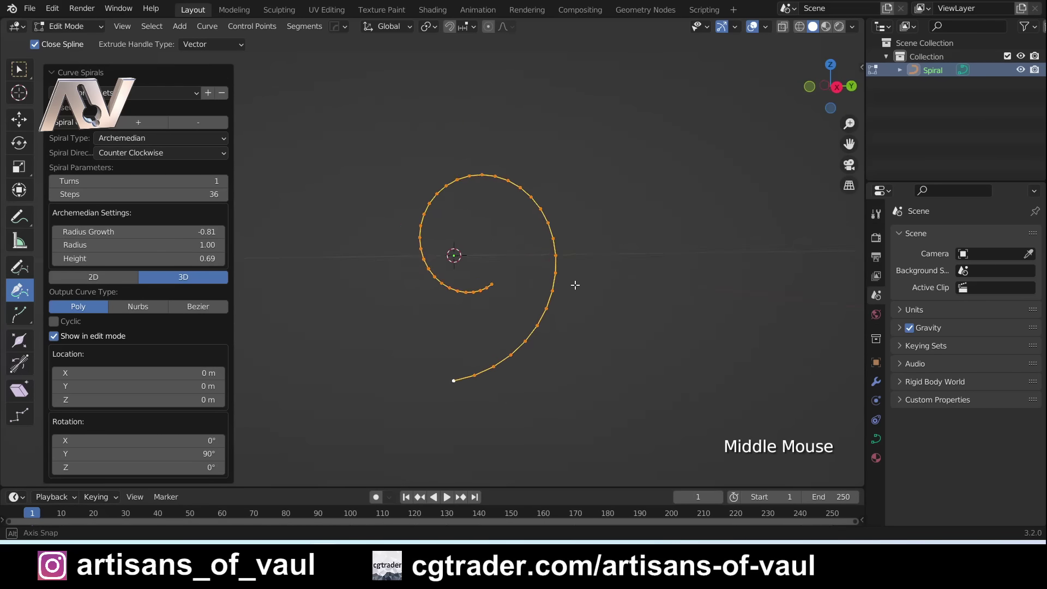
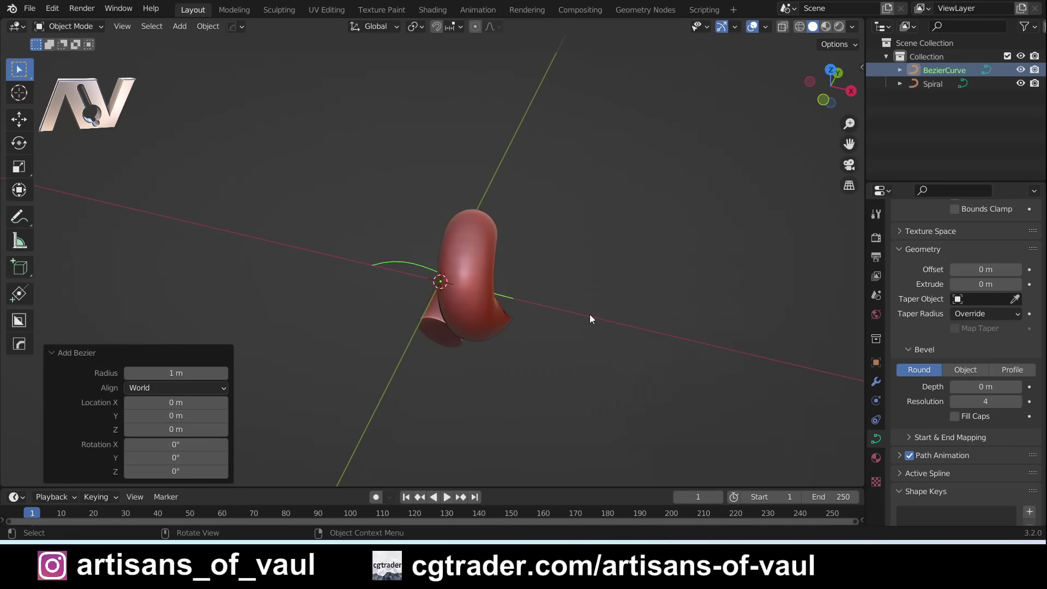
Move the BezierCurve aside along X and inspect the tapered spiral tube from several angles.
{"action": "key", "text": "g"}
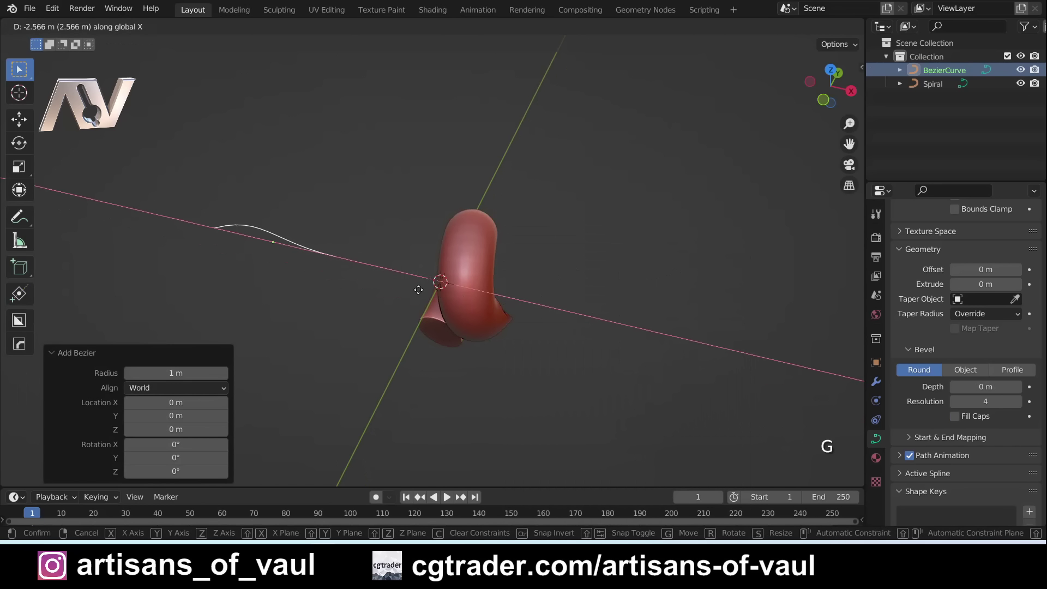
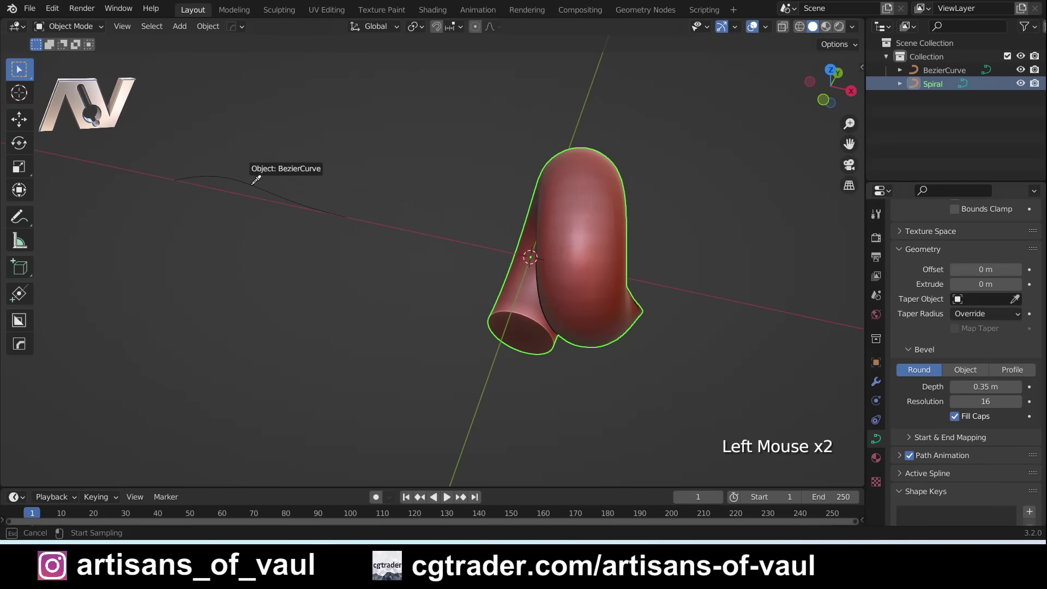
{"action": "scroll", "scroll_direction": "up", "scroll_amount": 3}
{"action": "middle_click", "coordinate": [640, 365]}
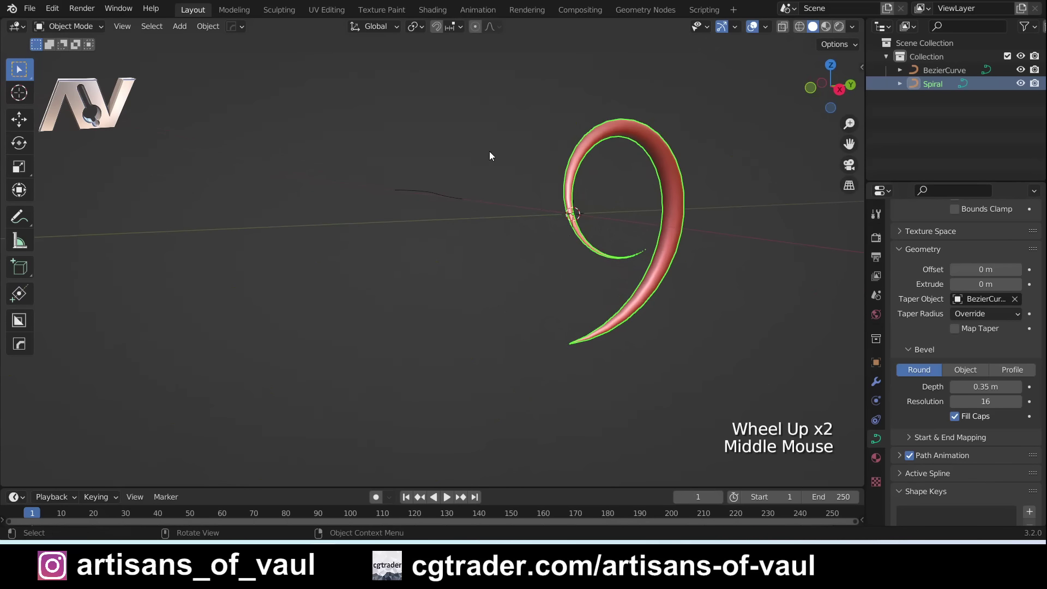
{"action": "middle_click", "coordinate": [467, 149]}
{"action": "middle_click", "coordinate": [453, 191]}
{"action": "middle_click", "coordinate": [464, 311]}
{"action": "middle_click", "coordinate": [382, 272]}
{"action": "middle_click", "coordinate": [372, 251]}
{"action": "middle_click", "coordinate": [437, 283]}
{"action": "left_click", "coordinate": [271, 236]}
From Top view, assign BezierCurve as the Spiral's Geometry > Taper Object with the eyedropper.
{"action": "key", "text": "g"}
{"action": "scroll", "scroll_direction": "up", "scroll_amount": 3}
{"action": "middle_click", "coordinate": [496, 261]}
{"action": "left_click", "coordinate": [835, 76]}
{"action": "middle_click", "coordinate": [350, 172]}
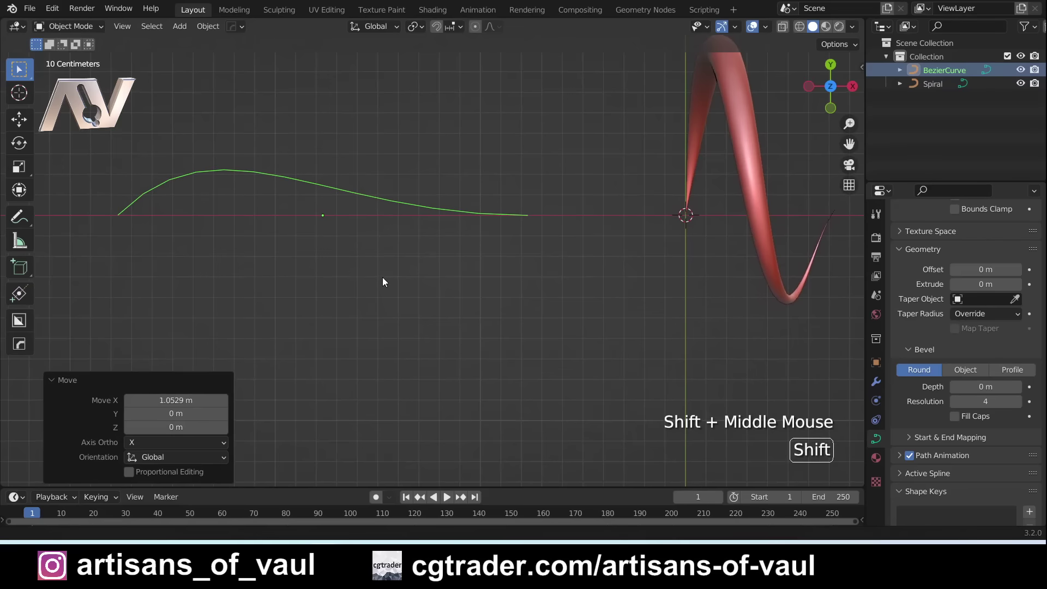
{"action": "scroll", "scroll_direction": "down", "scroll_amount": 3}
{"action": "middle_click", "coordinate": [363, 266]}
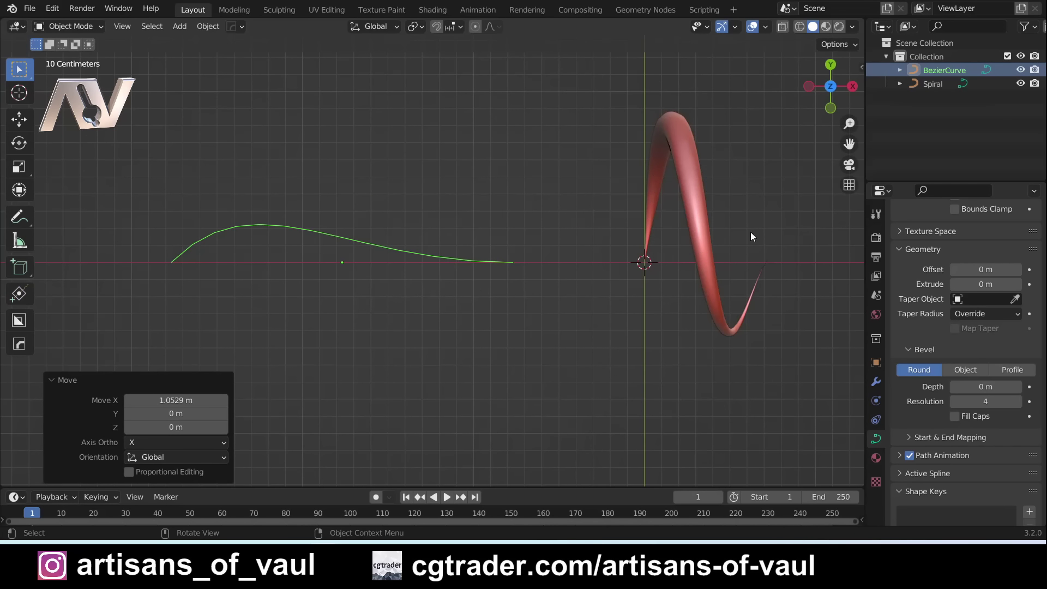
{"action": "left_click", "coordinate": [688, 206]}
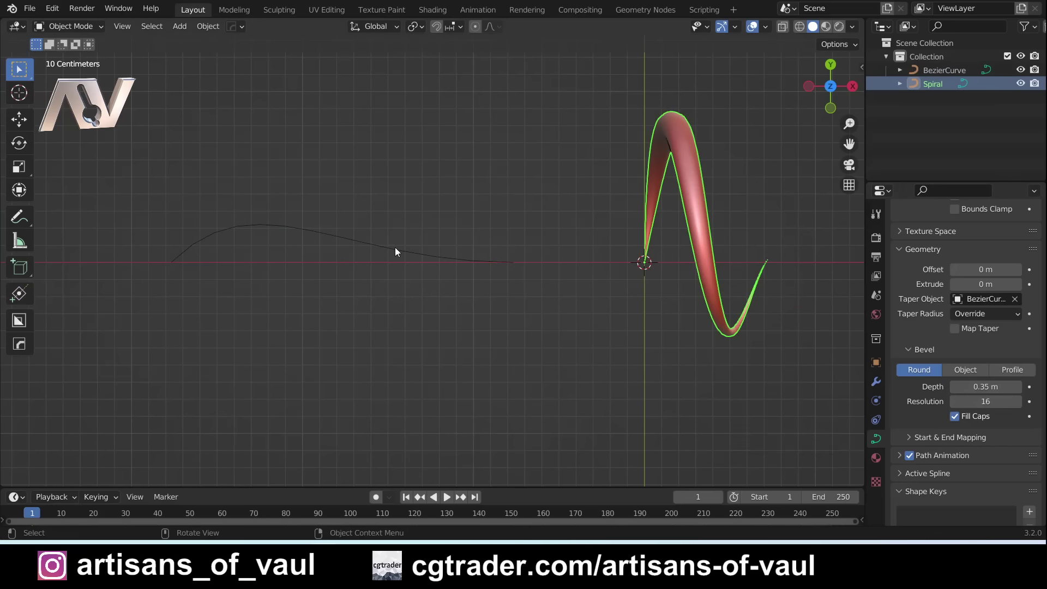
Select the BezierCurve taper and test-move it to see its effect, then cancel the move.
{"action": "left_click", "coordinate": [317, 235]}
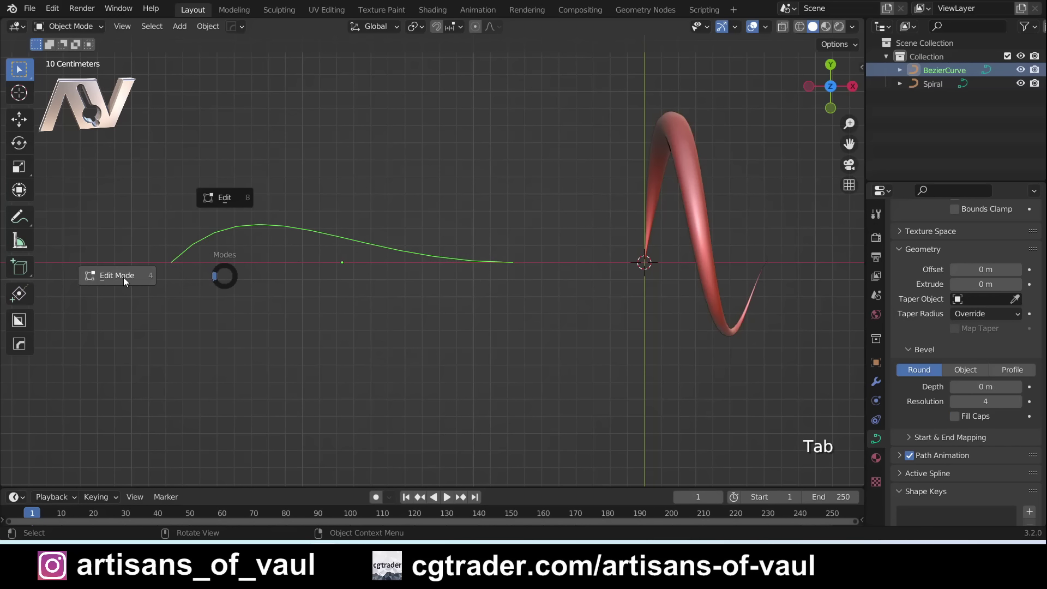
{"action": "key", "text": "Tab"}
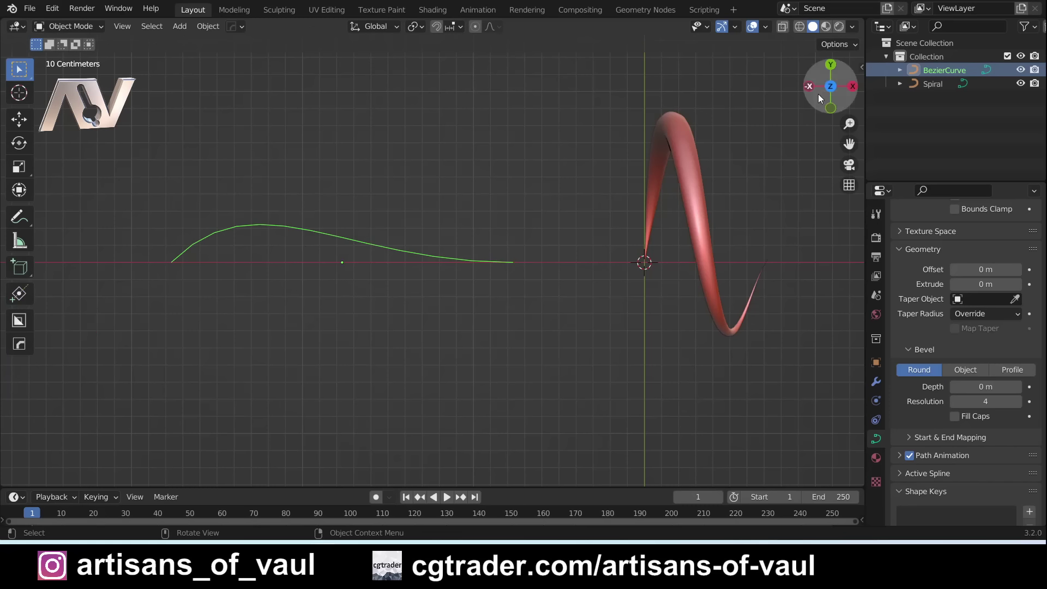
{"action": "left_click", "coordinate": [838, 47]}
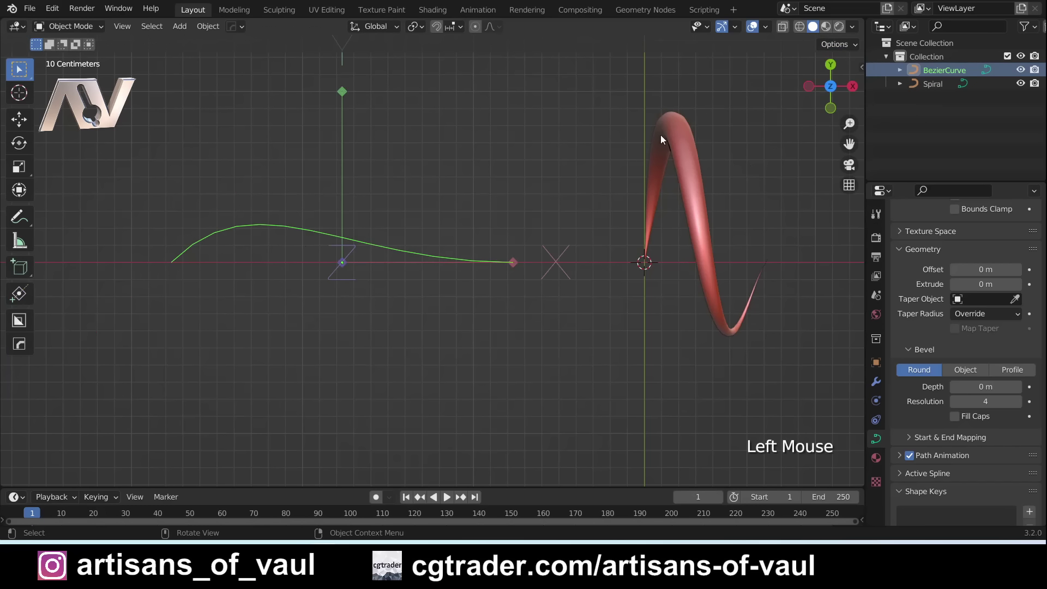
{"action": "key", "text": "g"}
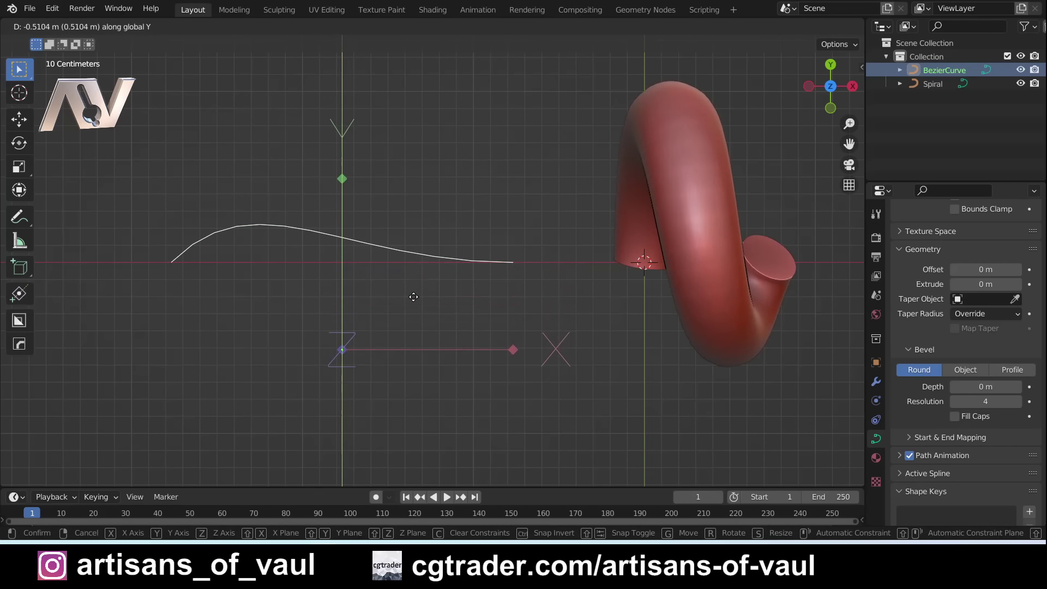
{"action": "left_click", "coordinate": [850, 44]}
In Edit Mode, subdivide and reposition the taper curve's points so the tube stays thick longer.
{"action": "key", "text": "Tab"}
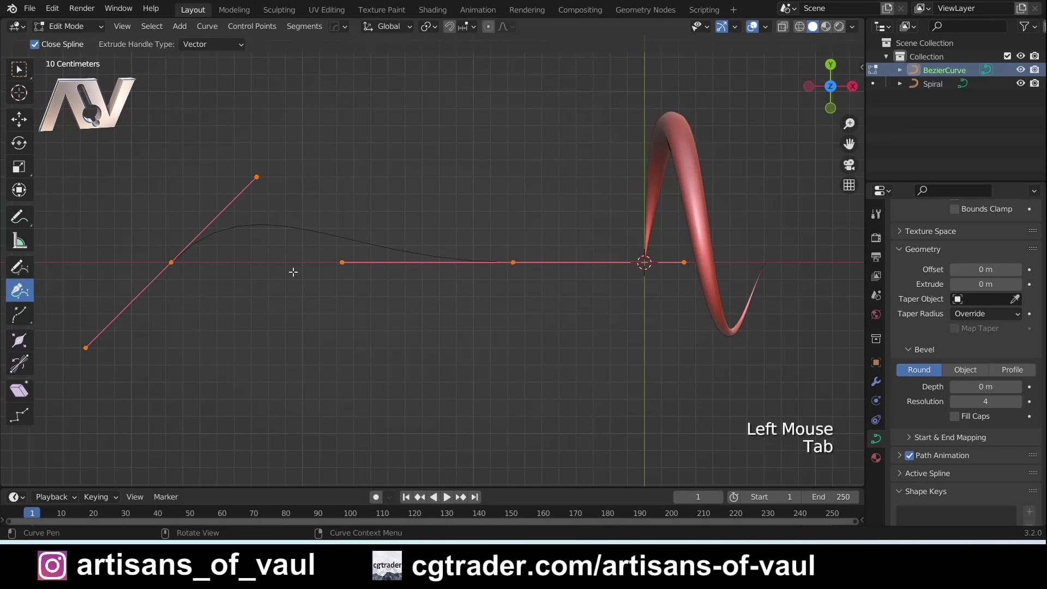
{"action": "key", "text": "a"}
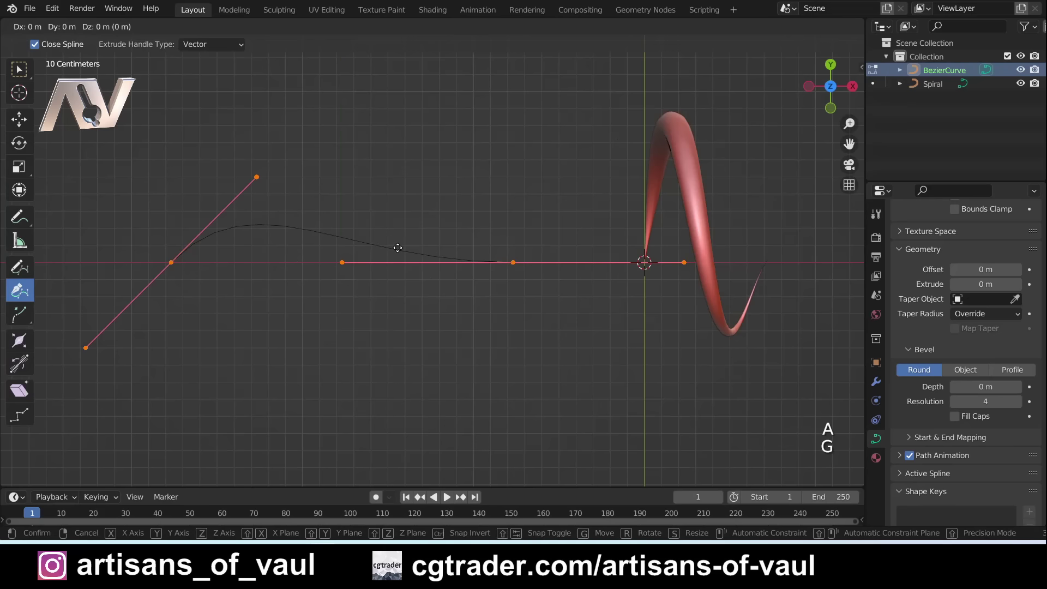
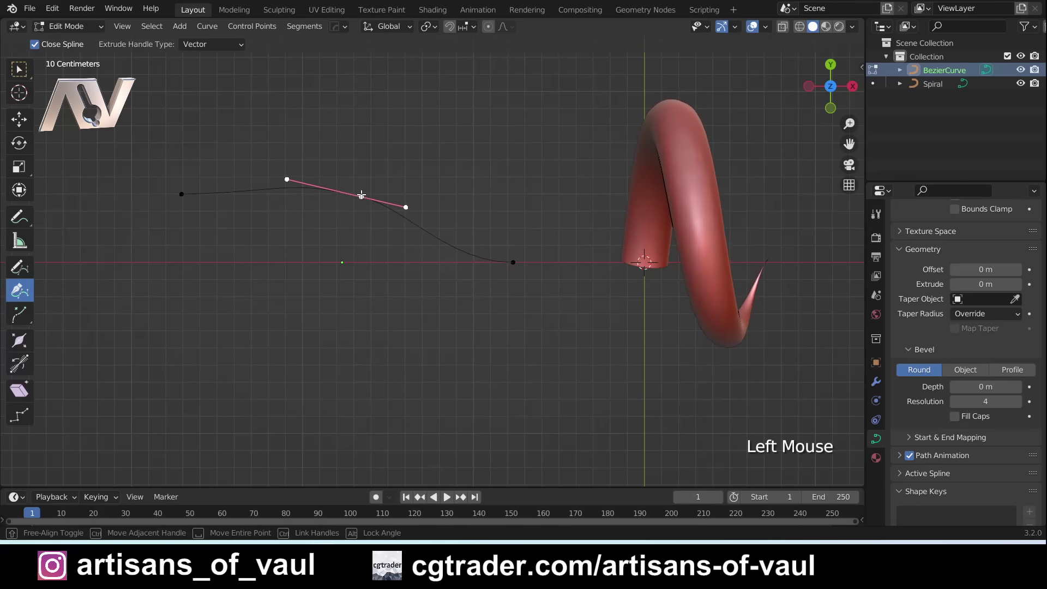
{"action": "left_click", "coordinate": [182, 189]}
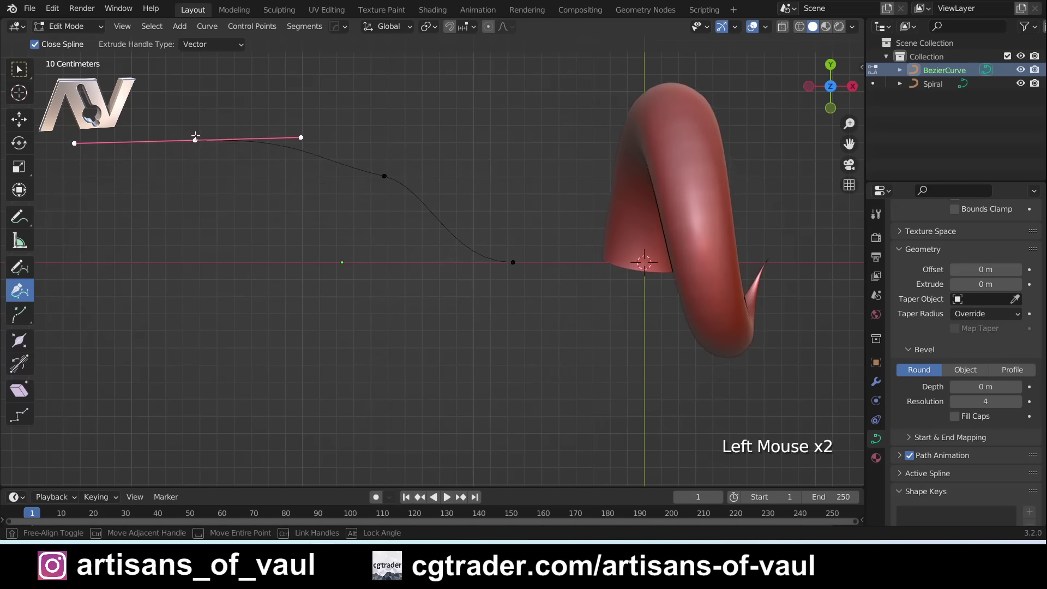
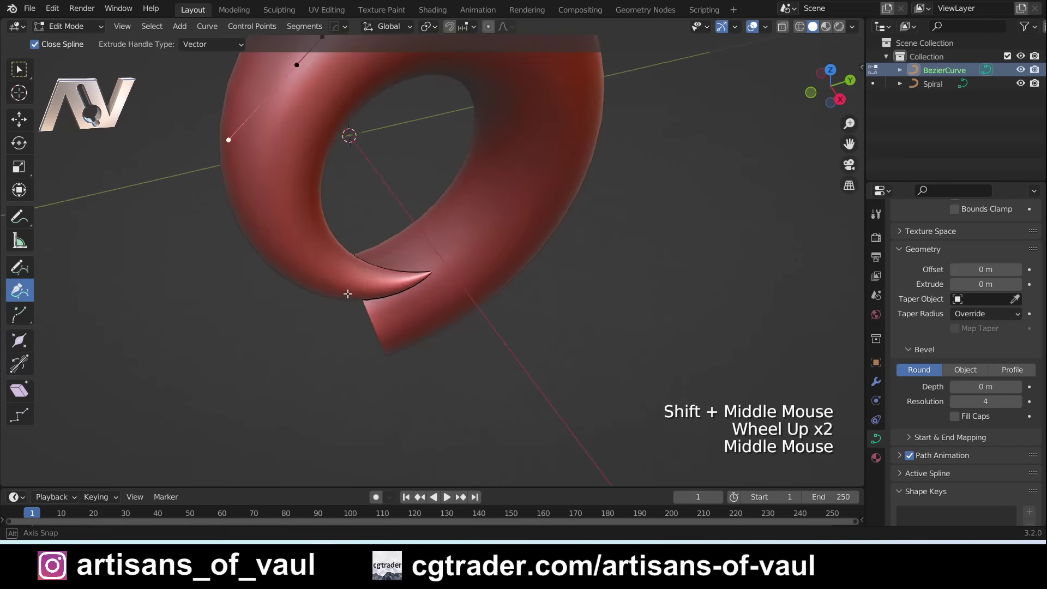
Check the thickened tube, return to Top view and move the taper curve's end control point.
{"action": "scroll", "scroll_direction": "down", "scroll_amount": 3}
{"action": "middle_click", "coordinate": [316, 247]}
{"action": "middle_click", "coordinate": [497, 286]}
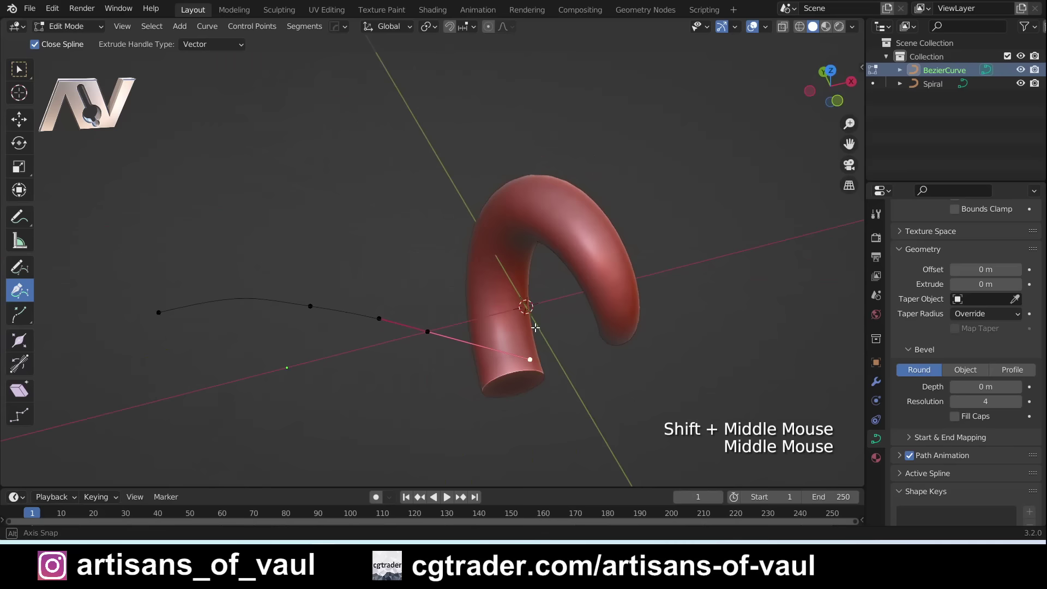
{"action": "left_click", "coordinate": [839, 82]}
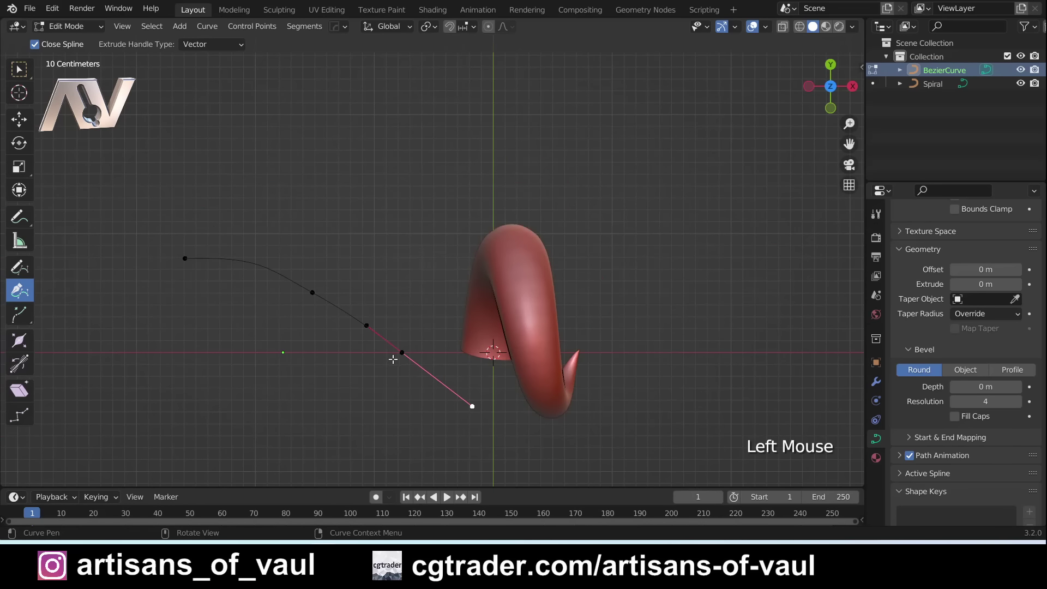
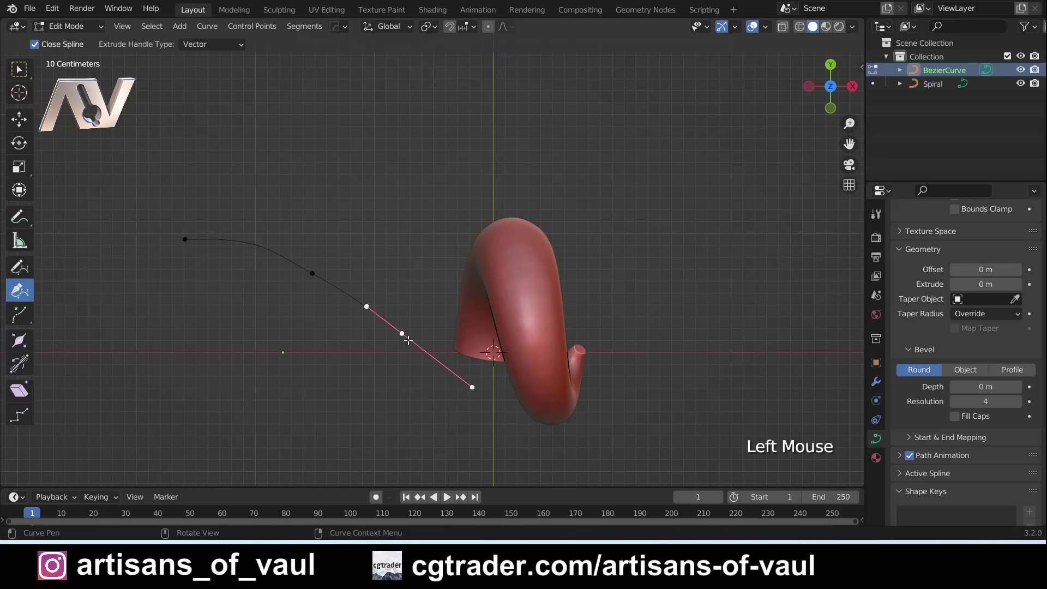
{"action": "key", "text": "g"}
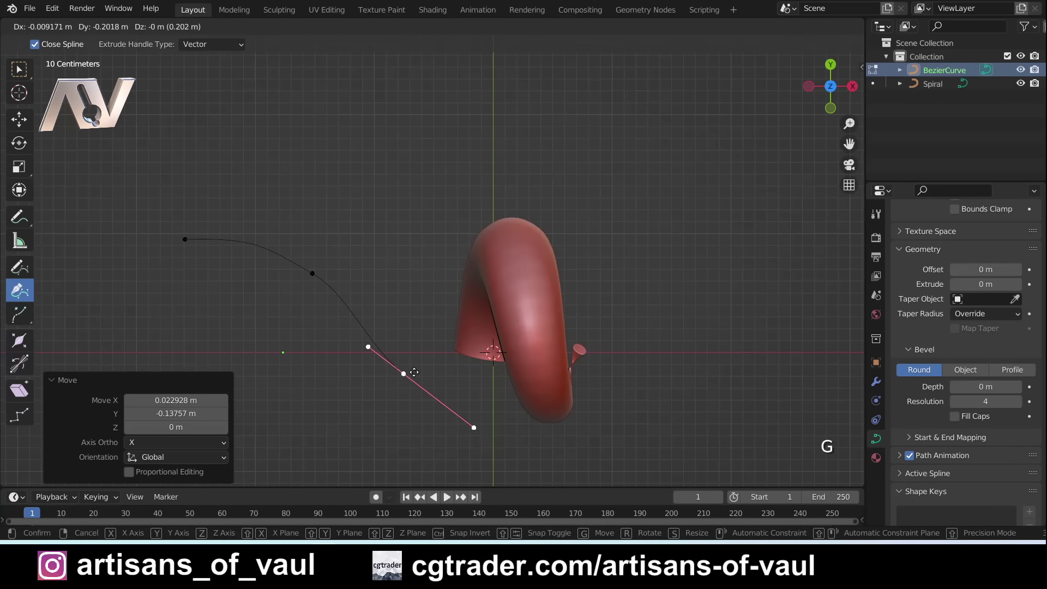
Nudge the curve's end point upward so the tube thins smoothly toward its tip.
{"action": "scroll", "scroll_direction": "up", "scroll_amount": 3}
{"action": "middle_click", "coordinate": [651, 412]}
{"action": "scroll", "scroll_direction": "up", "scroll_amount": 3}
{"action": "scroll", "scroll_direction": "down", "scroll_amount": 3}
{"action": "middle_click", "coordinate": [196, 258]}
{"action": "middle_click", "coordinate": [391, 374]}
{"action": "key", "text": "g"}
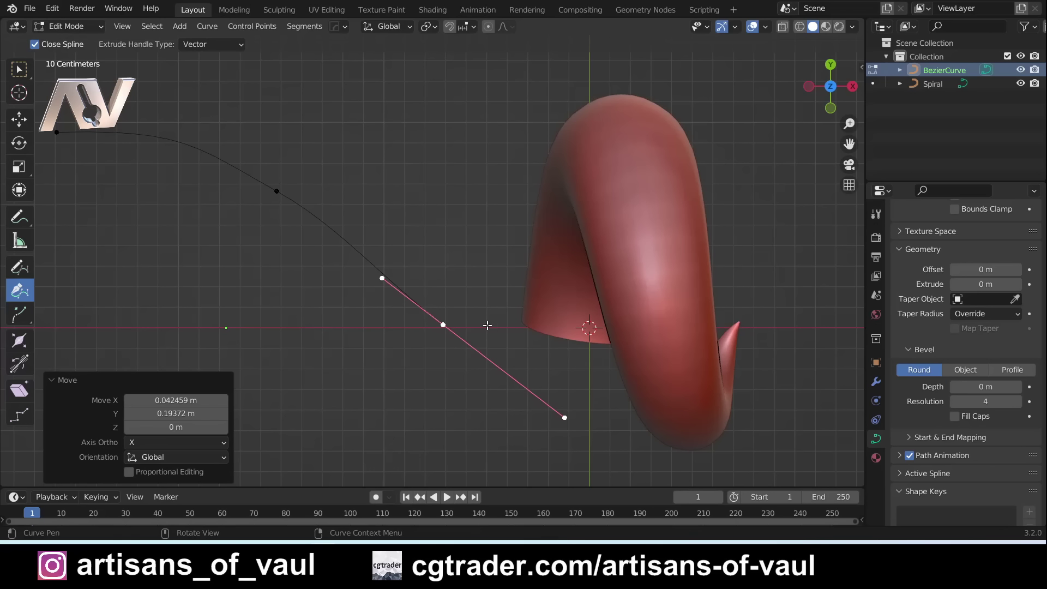
{"action": "scroll", "scroll_direction": "down", "scroll_amount": 3}
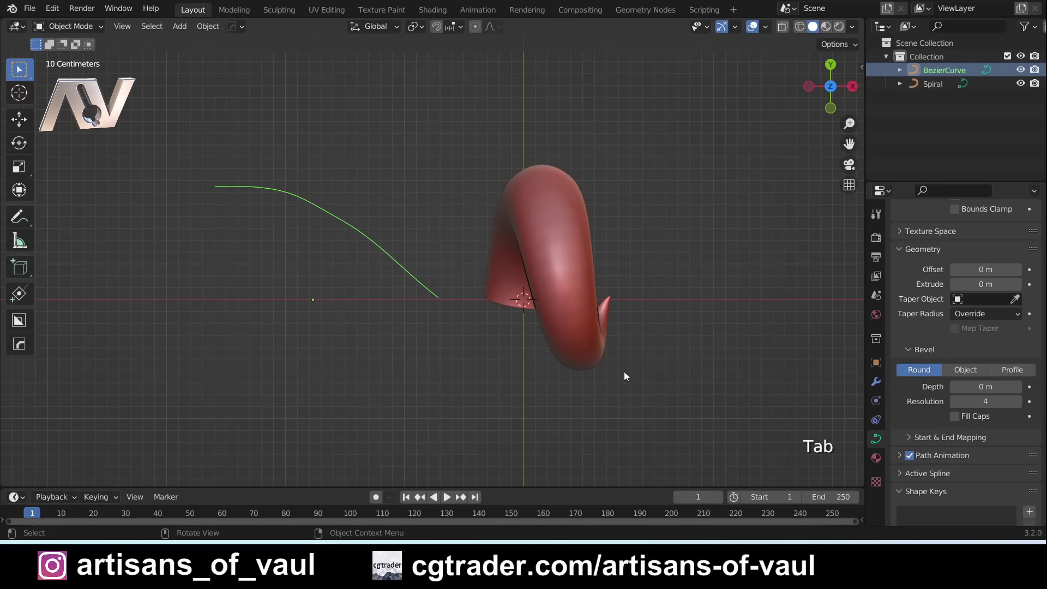
Deselect the taper curve and orbit around the tube to inspect its curl from all sides.
{"action": "left_click", "coordinate": [654, 382]}
{"action": "middle_click", "coordinate": [658, 382]}
{"action": "middle_click", "coordinate": [652, 351]}
{"action": "scroll", "scroll_direction": "up", "scroll_amount": 3}
{"action": "middle_click", "coordinate": [506, 295]}
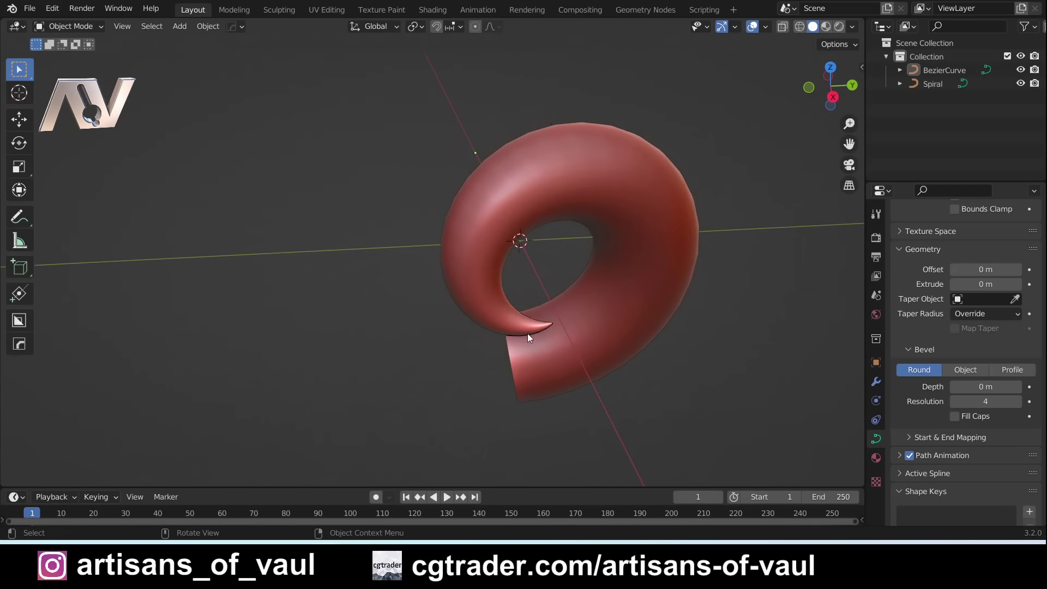
{"action": "middle_click", "coordinate": [505, 321]}
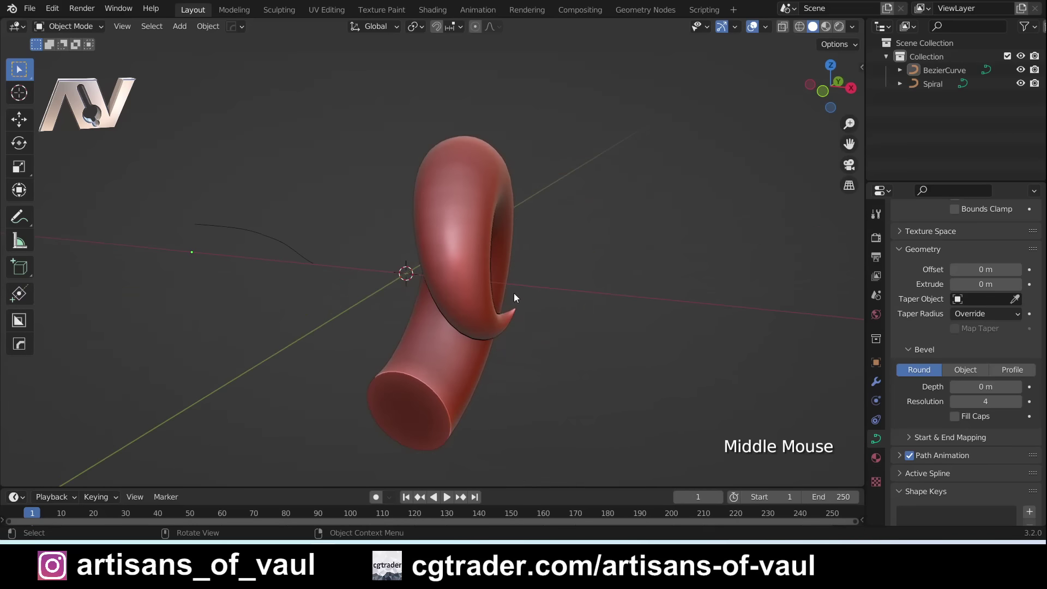
{"action": "middle_click", "coordinate": [406, 322]}
{"action": "middle_click", "coordinate": [389, 332]}
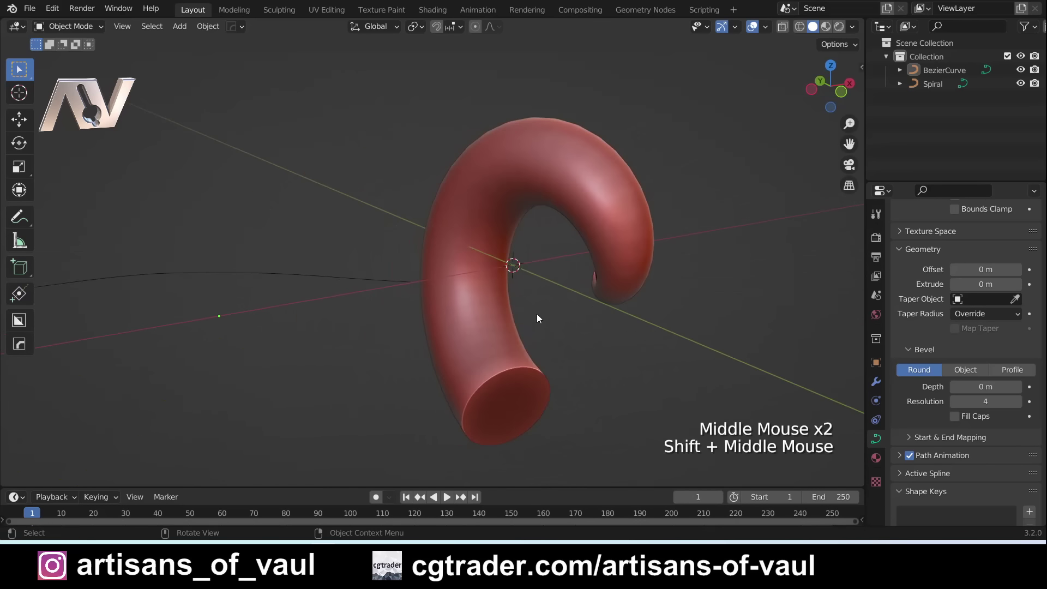
{"action": "middle_click", "coordinate": [483, 309]}
{"action": "middle_click", "coordinate": [387, 294]}
{"action": "scroll", "scroll_direction": "down", "scroll_amount": 3}
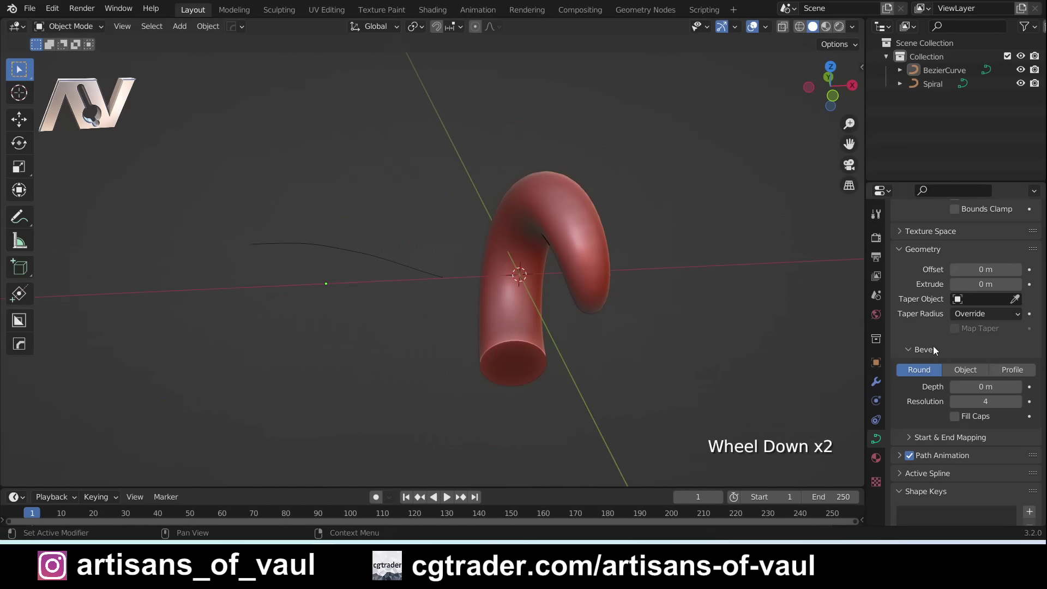
{"action": "scroll", "scroll_direction": "down", "scroll_amount": 3}
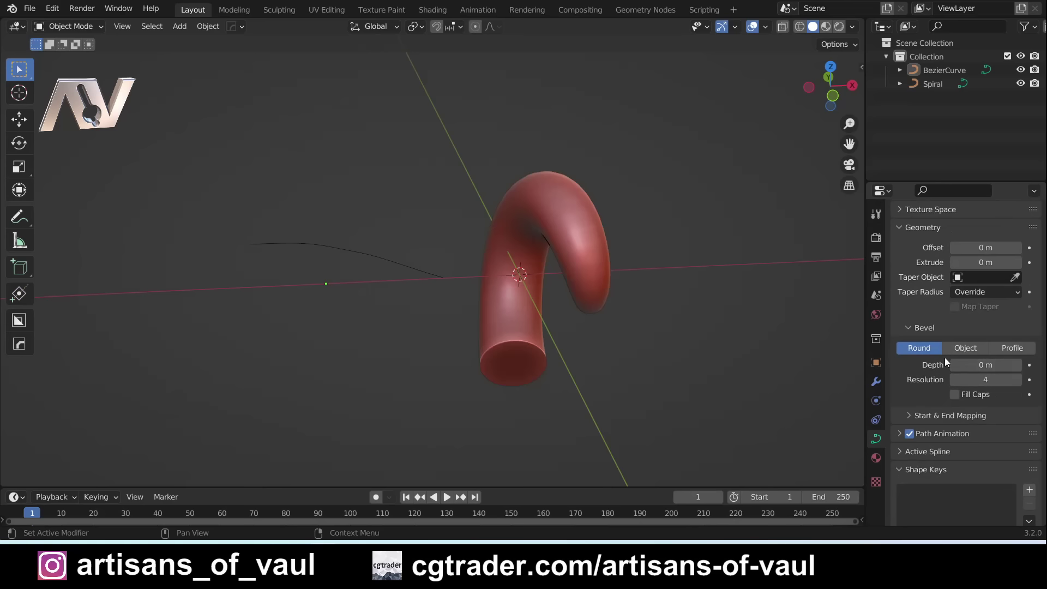
Set Taper Object to BezierCurve and switch Bevel to Object with no profile, leaving a thin spiral line.
{"action": "left_click", "coordinate": [513, 313]}
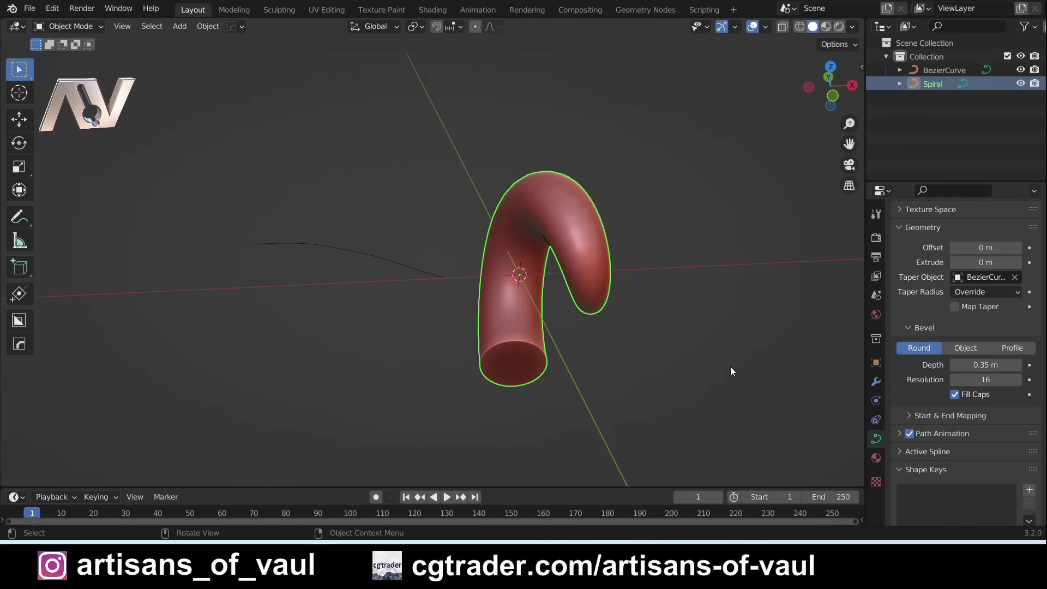
{"action": "left_click", "coordinate": [979, 355]}
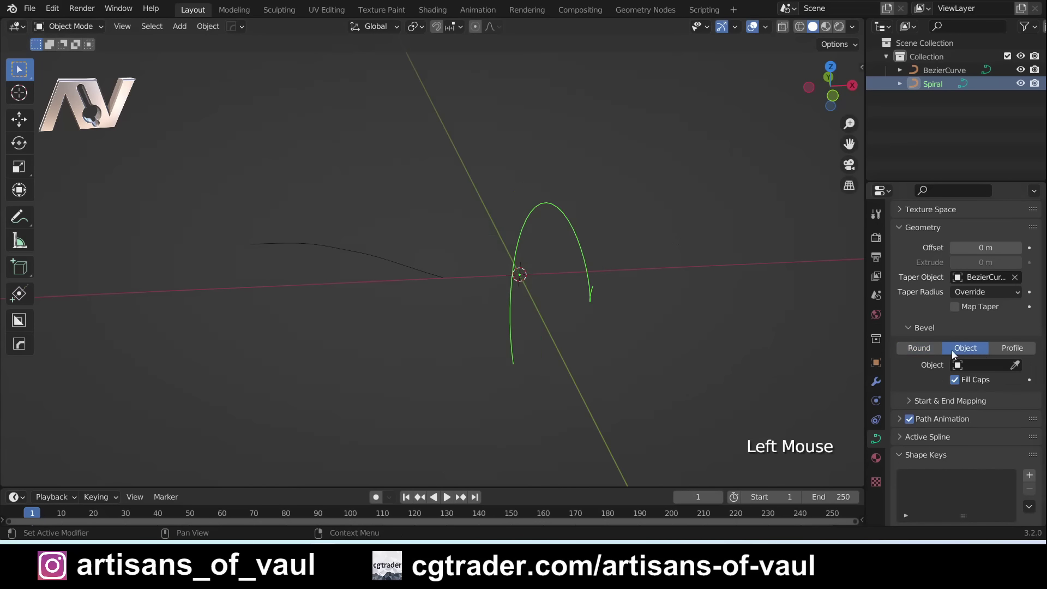
{"action": "left_click", "coordinate": [664, 279]}
{"action": "middle_click", "coordinate": [691, 273]}
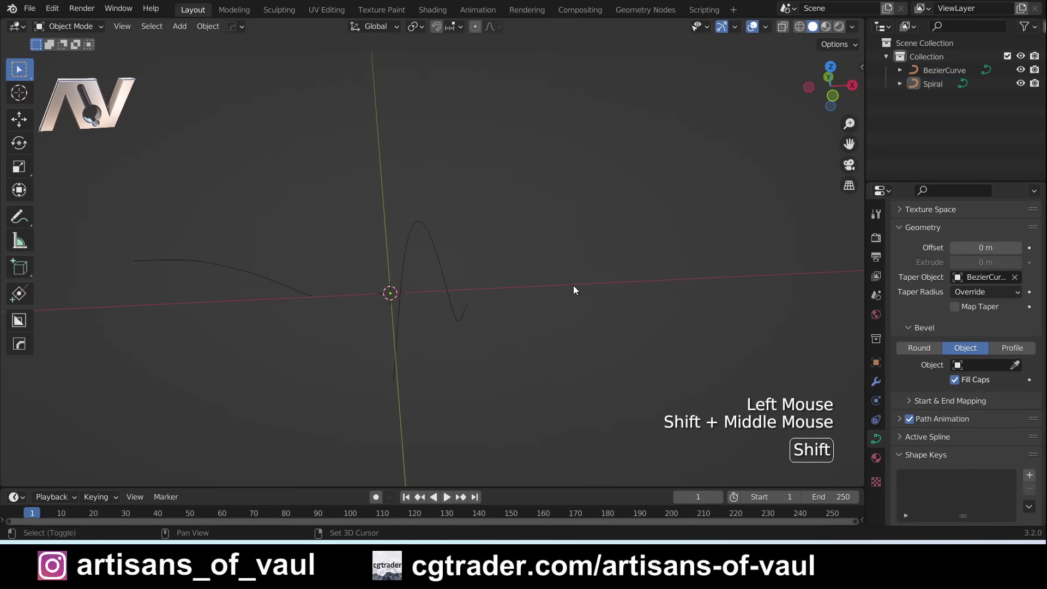
Add a small Bezier Circle, apply its scale, and eyedrop it as the Spiral's bevel profile Object.
{"action": "key", "text": "shift+a"}
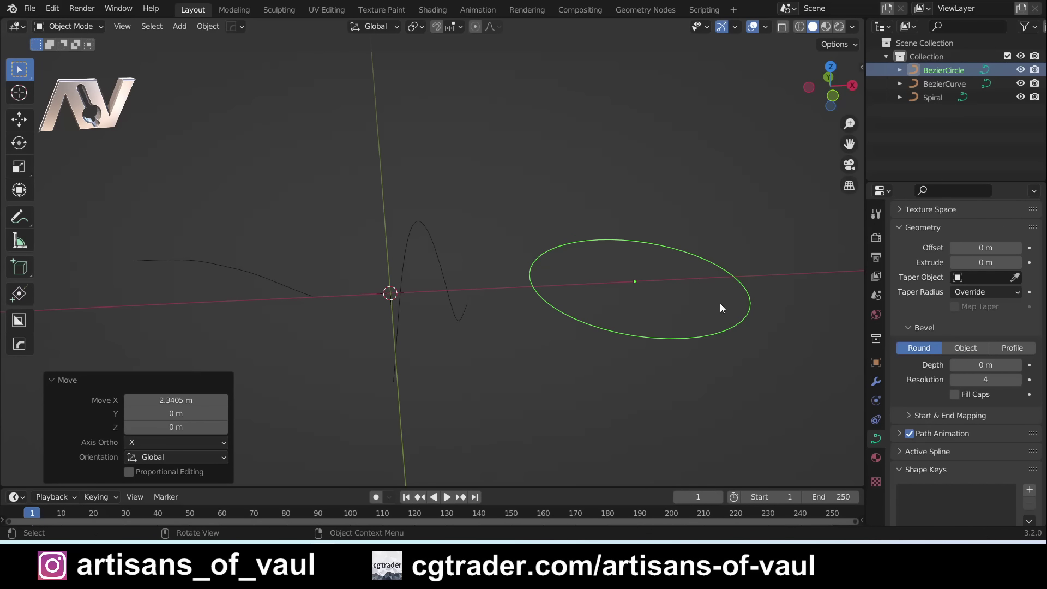
{"action": "key", "text": "s"}
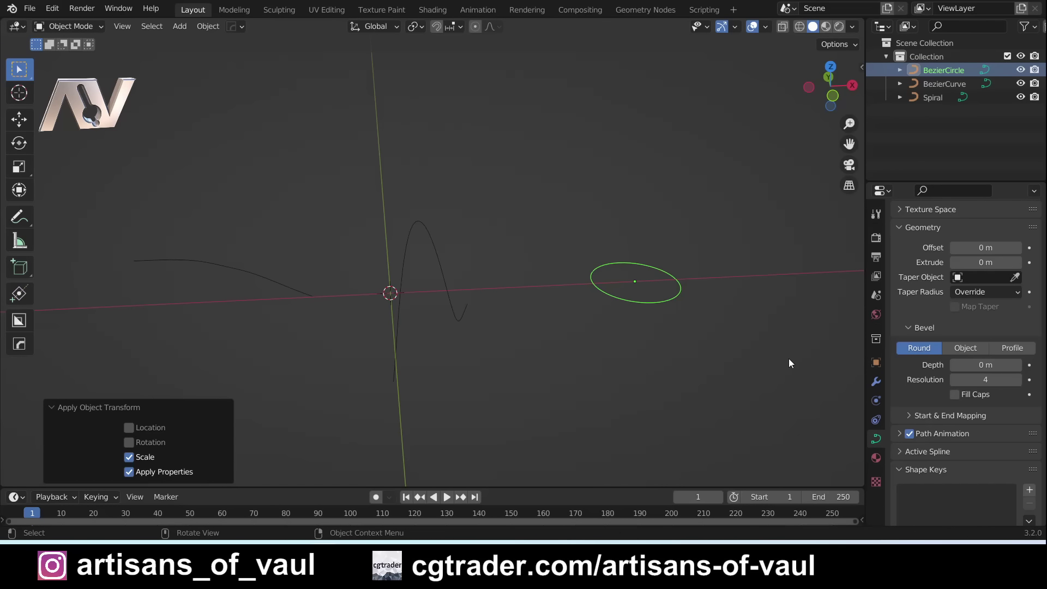
{"action": "left_click", "coordinate": [597, 354]}
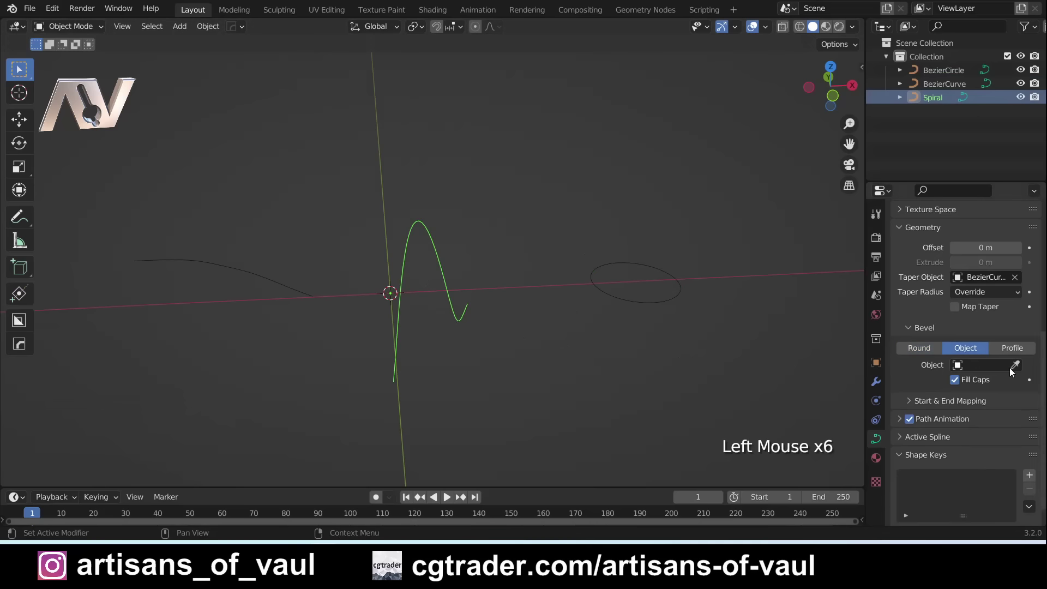
{"action": "left_click", "coordinate": [1015, 369]}
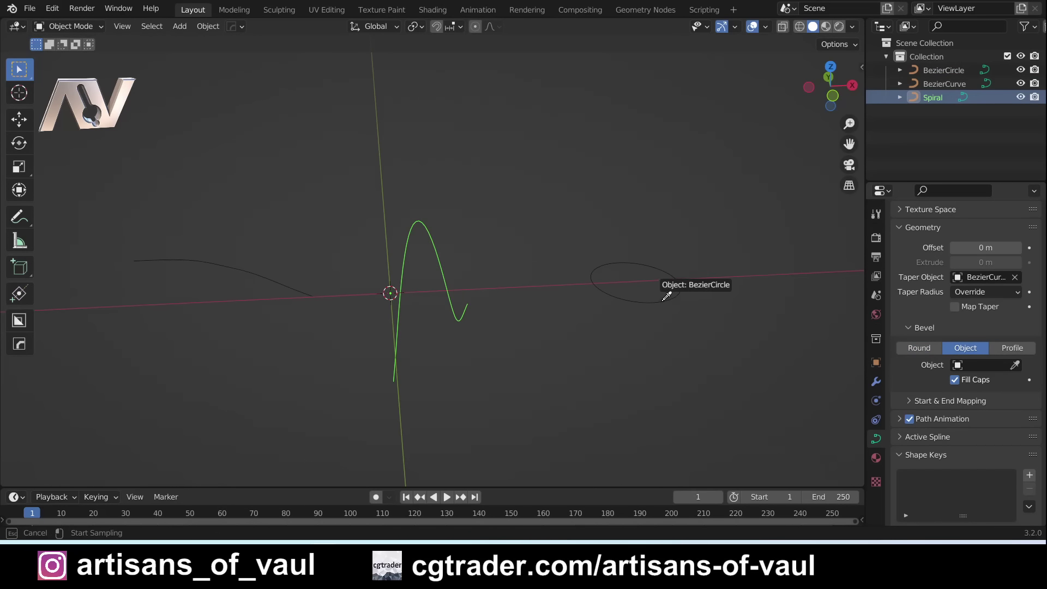
{"action": "scroll", "scroll_direction": "up", "scroll_amount": 3}
{"action": "middle_click", "coordinate": [464, 374]}
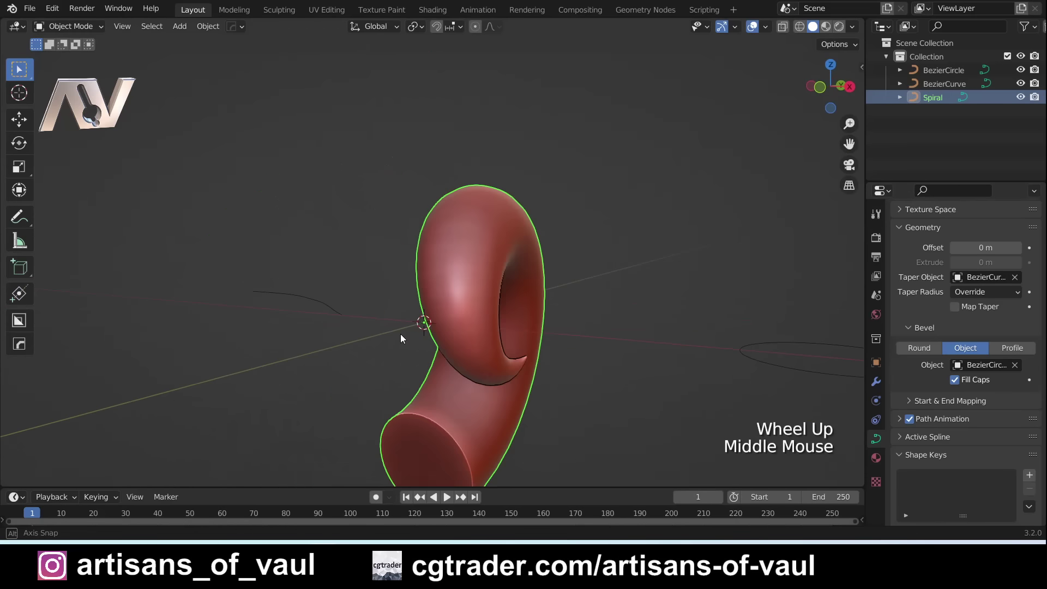
{"action": "scroll", "scroll_direction": "down", "scroll_amount": 3}
{"action": "middle_click", "coordinate": [428, 344]}
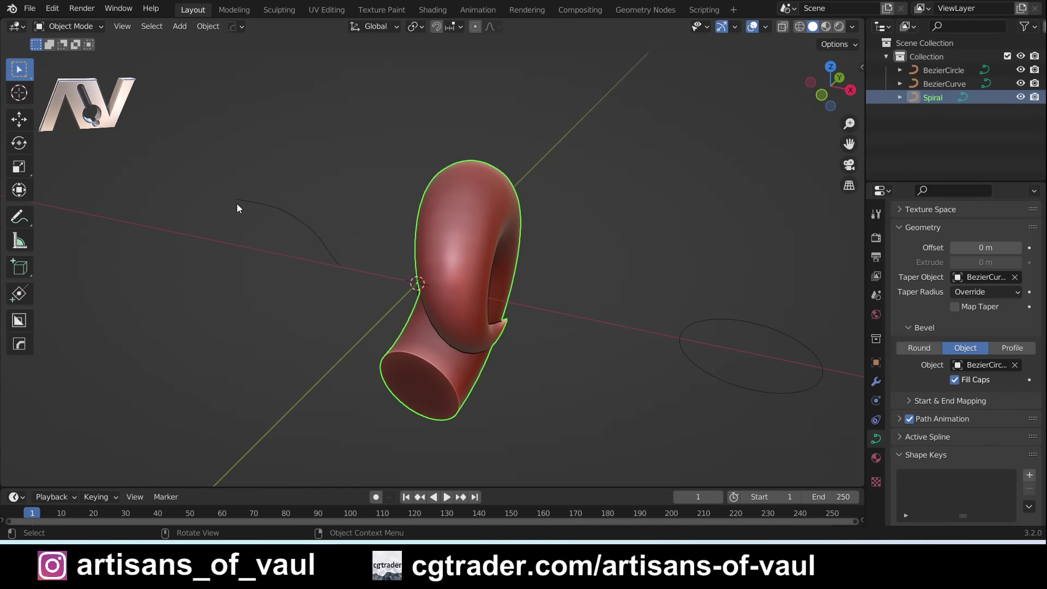
Orbit around the horn's curl and select the BezierCircle profile object.
{"action": "middle_click", "coordinate": [593, 390]}
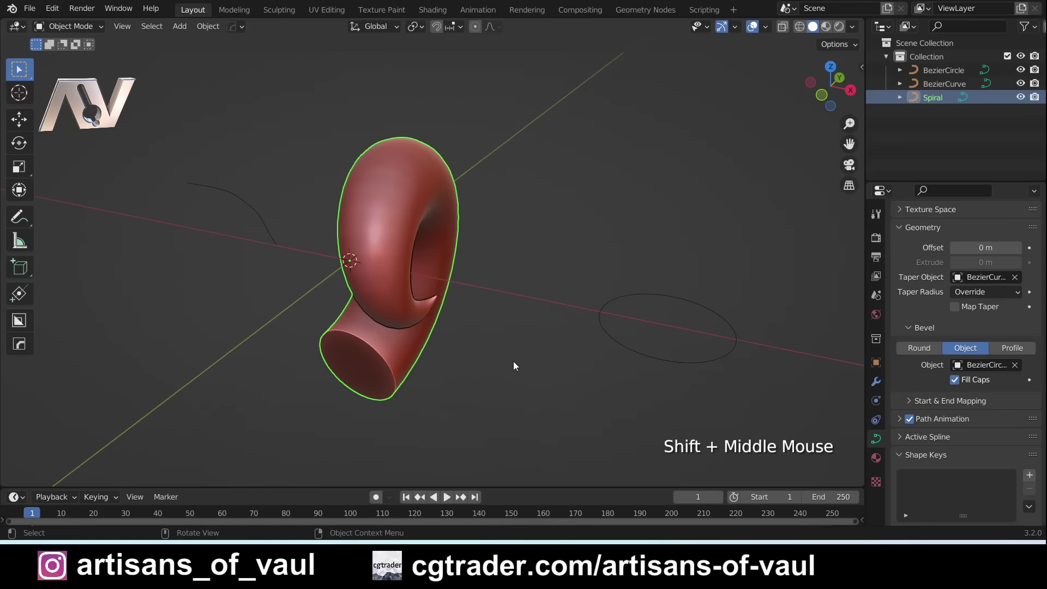
{"action": "middle_click", "coordinate": [408, 343]}
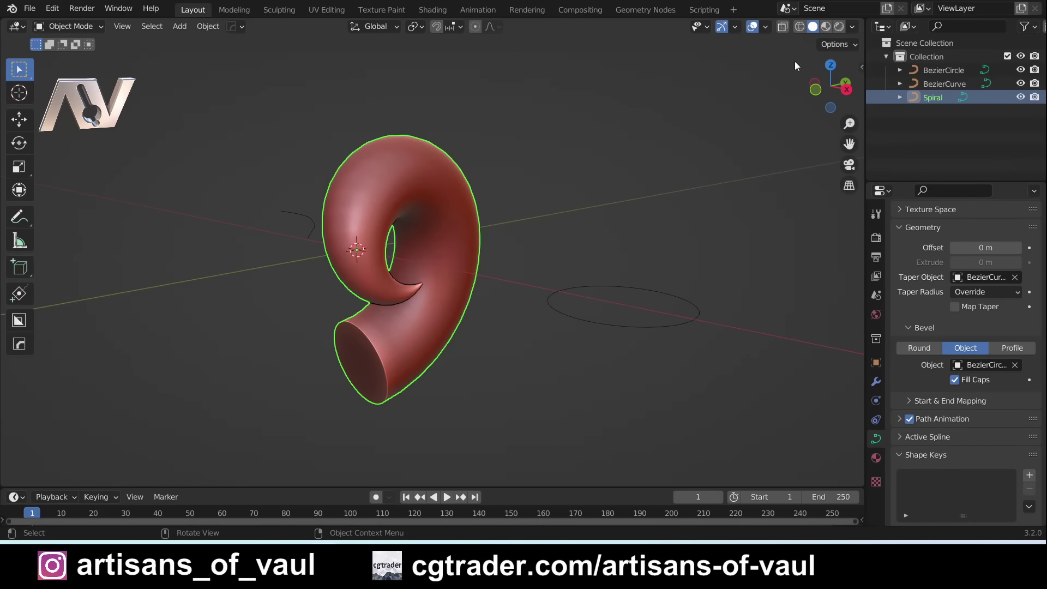
{"action": "scroll", "scroll_direction": "down", "scroll_amount": 3}
{"action": "middle_click", "coordinate": [612, 258]}
{"action": "left_click", "coordinate": [581, 332]}
{"action": "middle_click", "coordinate": [611, 327]}
{"action": "middle_click", "coordinate": [518, 302]}
In Edit Mode, add and move BezierCircle control points to pull it into a lumpy outline.
{"action": "key", "text": "Tab"}
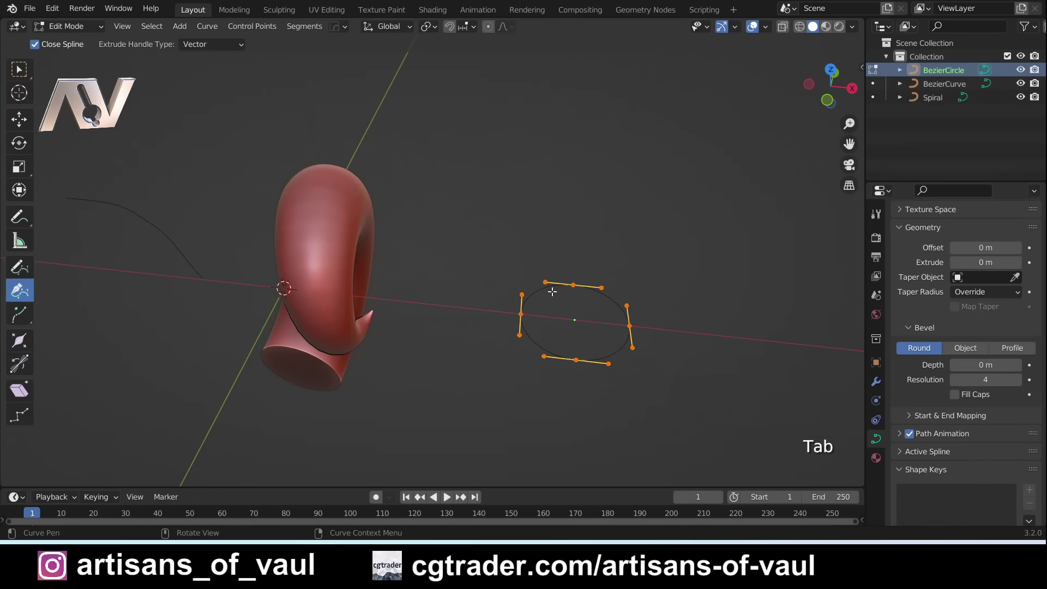
{"action": "middle_click", "coordinate": [534, 314]}
{"action": "scroll", "scroll_direction": "up", "scroll_amount": 3}
{"action": "key", "text": "shift+a"}
{"action": "middle_click", "coordinate": [436, 251]}
{"action": "middle_click", "coordinate": [414, 311]}
{"action": "middle_click", "coordinate": [403, 360]}
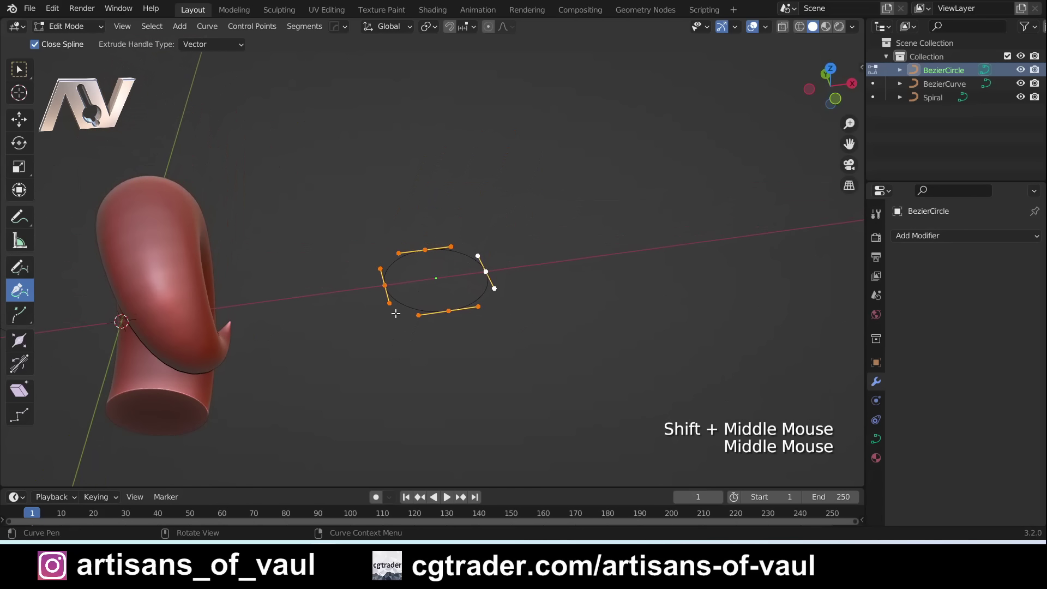
{"action": "middle_click", "coordinate": [325, 323]}
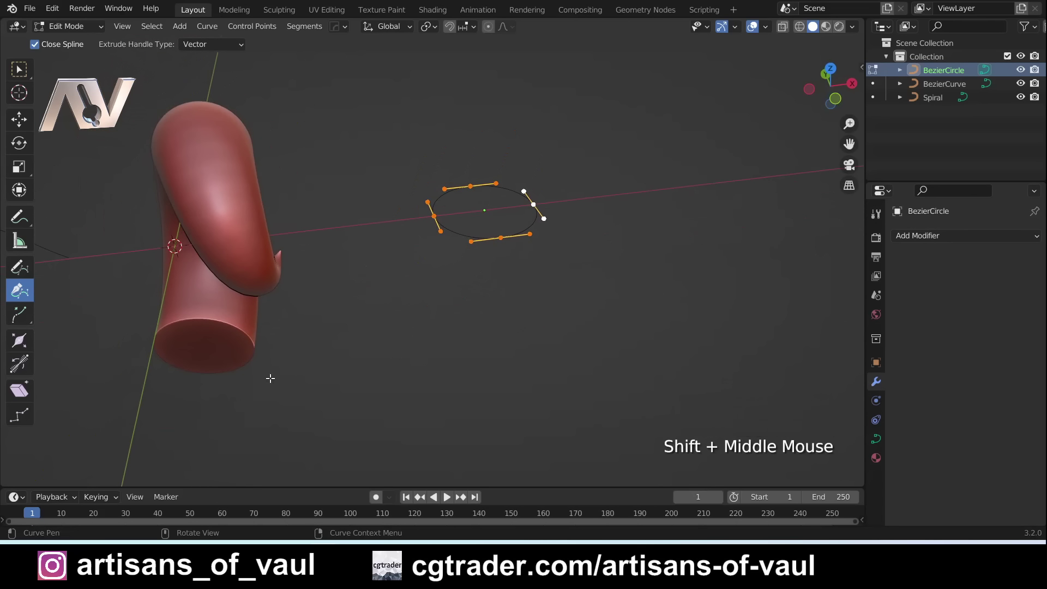
{"action": "middle_click", "coordinate": [511, 226]}
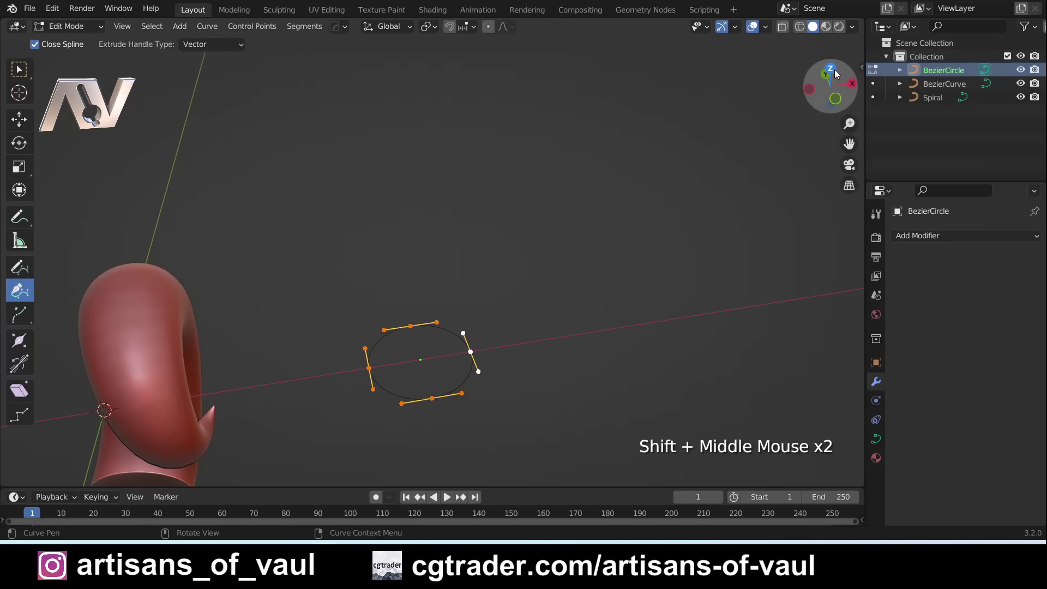
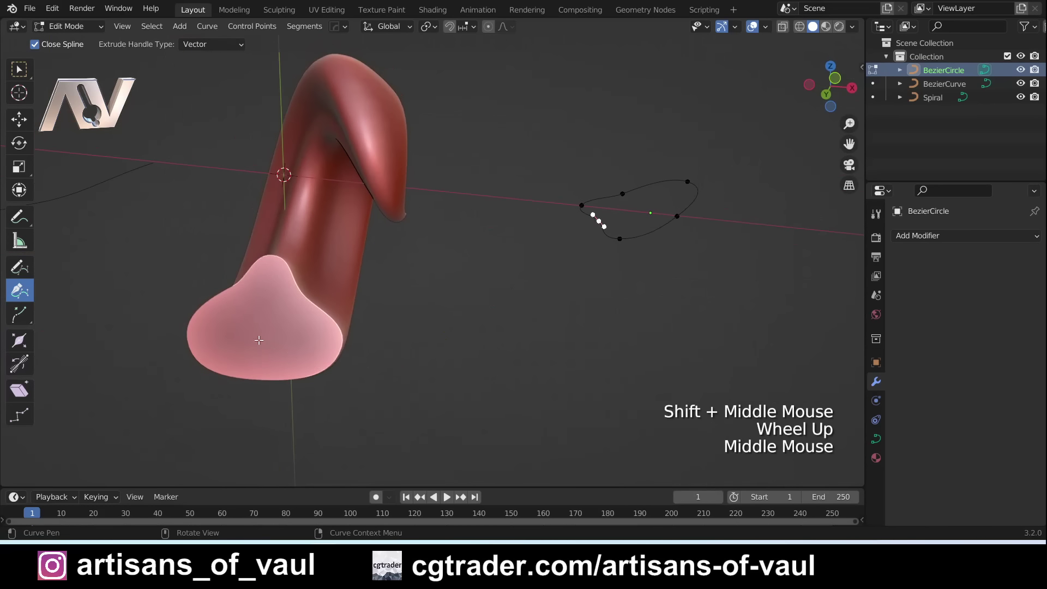
Orbit to compare the reshaped profile against the horn's open end and cross-section.
{"action": "middle_click", "coordinate": [260, 323]}
{"action": "middle_click", "coordinate": [484, 187]}
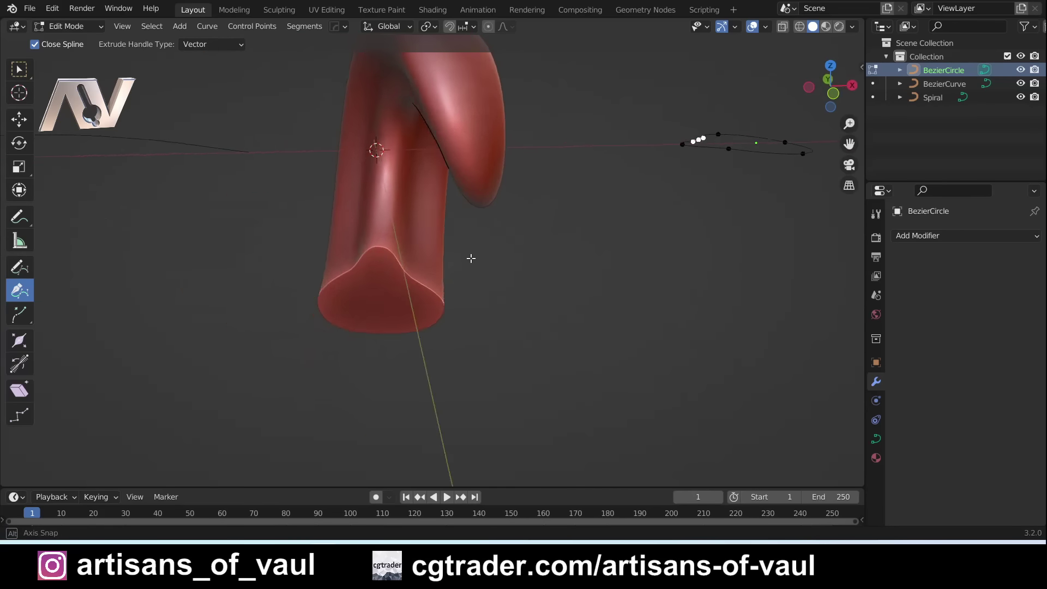
{"action": "scroll", "scroll_direction": "down", "scroll_amount": 3}
{"action": "middle_click", "coordinate": [468, 237]}
{"action": "middle_click", "coordinate": [519, 240]}
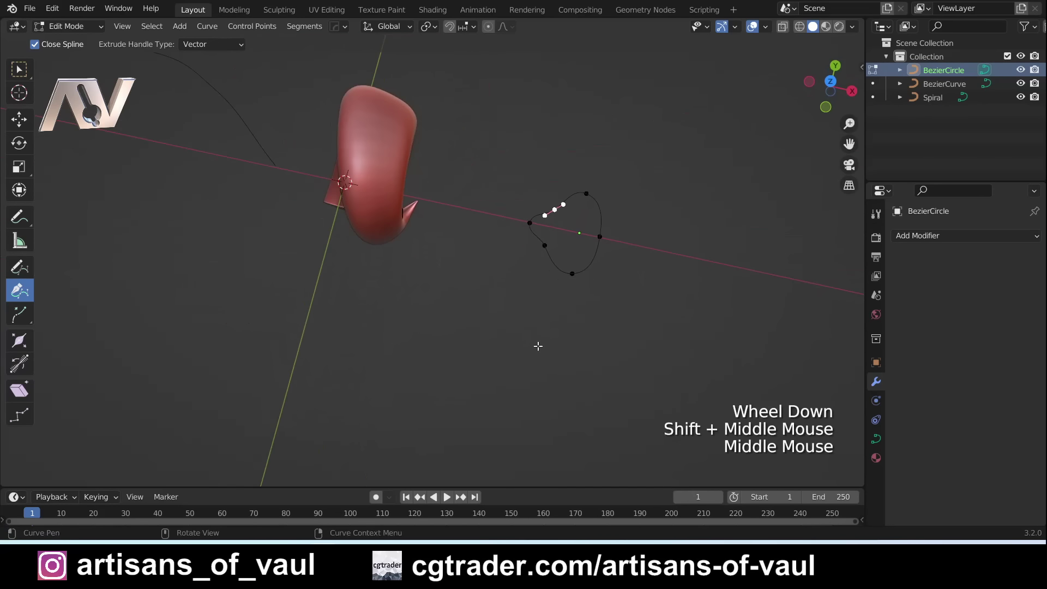
{"action": "middle_click", "coordinate": [510, 325]}
{"action": "middle_click", "coordinate": [531, 296]}
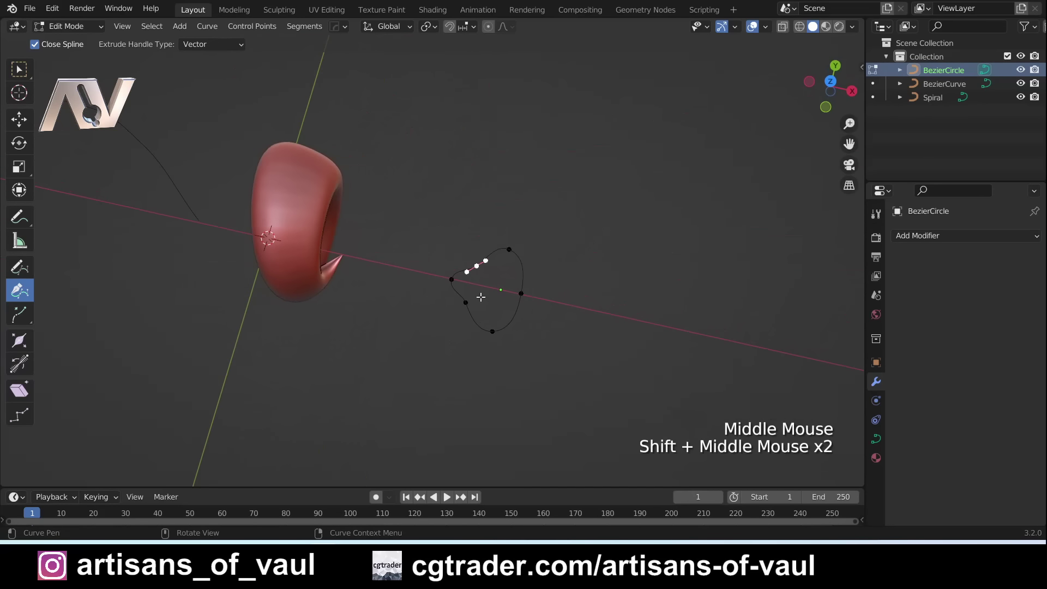
{"action": "middle_click", "coordinate": [401, 343]}
{"action": "middle_click", "coordinate": [443, 275]}
{"action": "middle_click", "coordinate": [389, 312]}
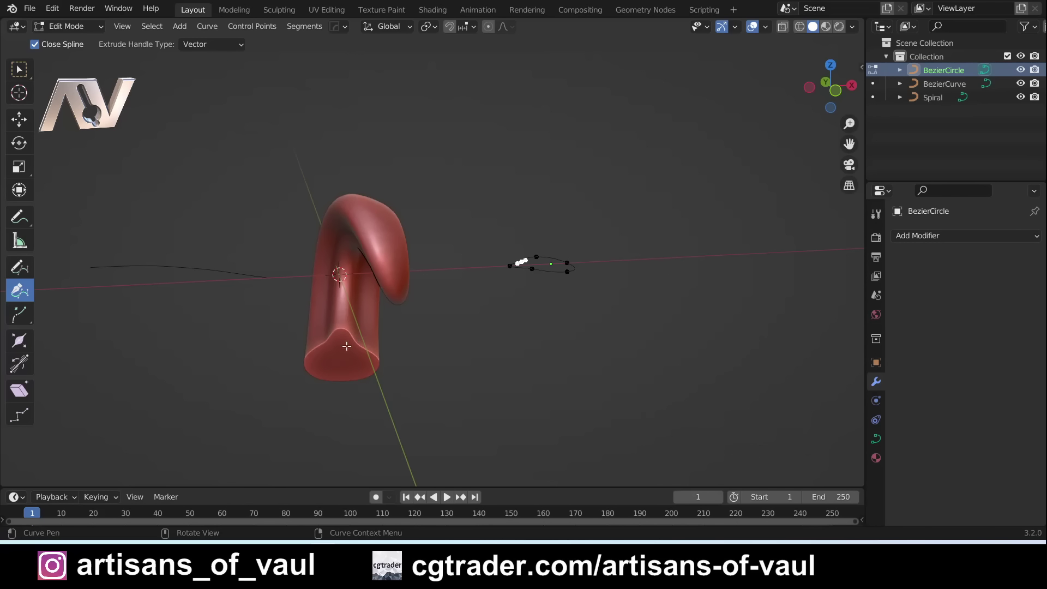
{"action": "scroll", "scroll_direction": "up", "scroll_amount": 3}
{"action": "middle_click", "coordinate": [378, 371]}
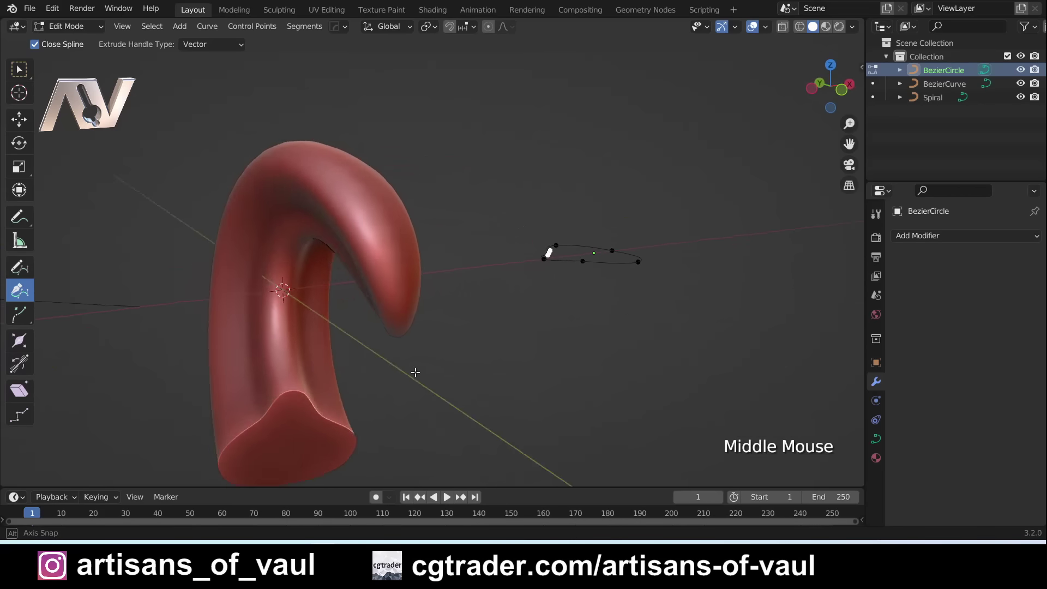
Tweak a control point into a pointed teardrop, return to Object Mode and select the Spiral.
{"action": "left_click", "coordinate": [440, 255]}
{"action": "scroll", "scroll_direction": "down", "scroll_amount": 3}
{"action": "middle_click", "coordinate": [390, 249]}
{"action": "middle_click", "coordinate": [409, 311]}
{"action": "left_click", "coordinate": [385, 346]}
{"action": "scroll", "scroll_direction": "up", "scroll_amount": 3}
{"action": "left_click", "coordinate": [390, 287]}
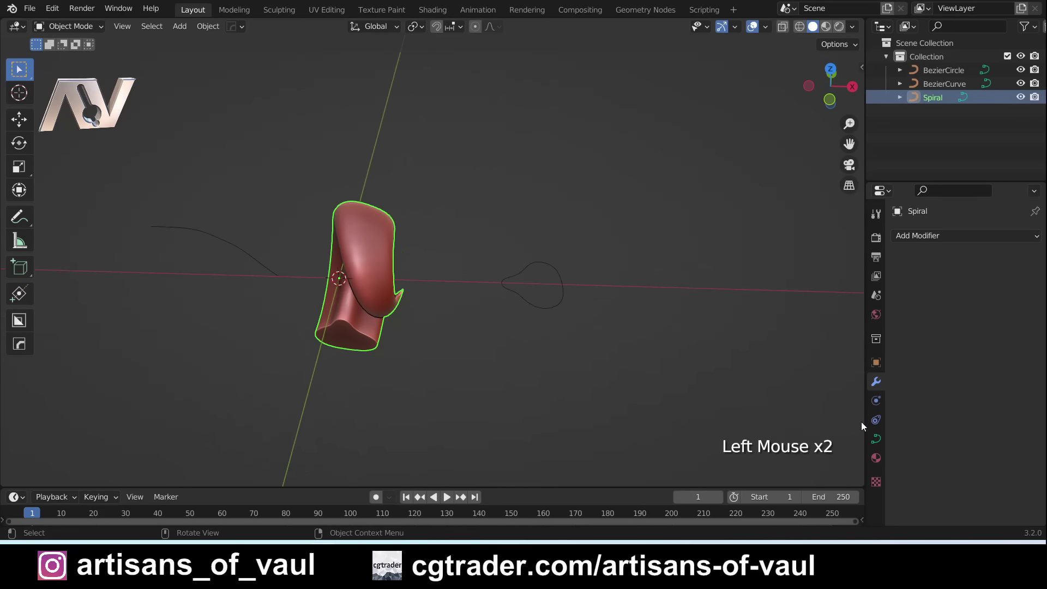
Select the Spiral horn and duplicate it as Spiral.001, offset about 3.7 m along X.
{"action": "scroll", "scroll_direction": "down", "scroll_amount": 3}
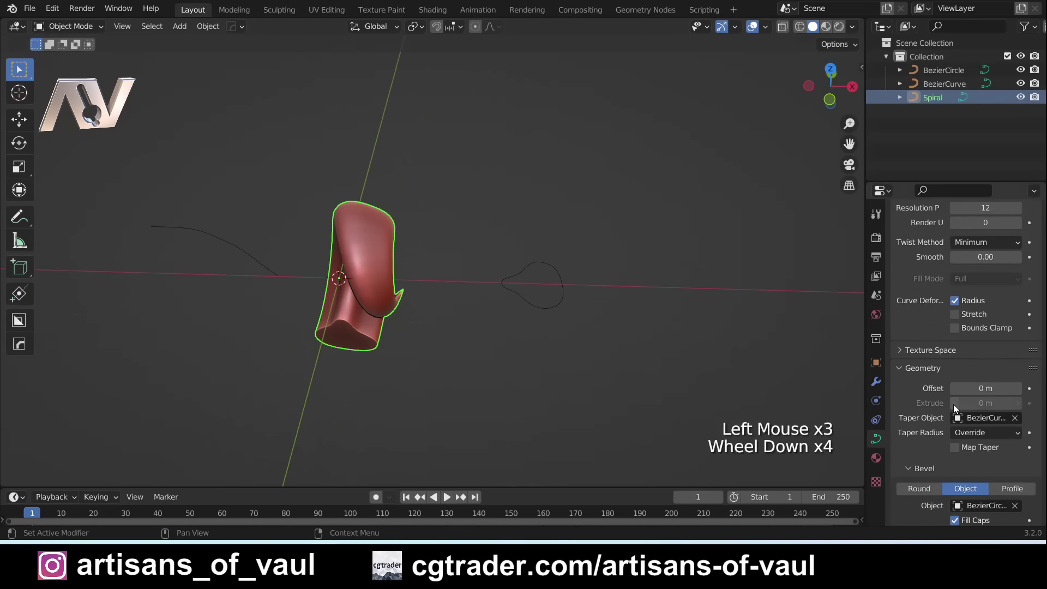
{"action": "scroll", "scroll_direction": "down", "scroll_amount": 3}
{"action": "middle_click", "coordinate": [510, 276]}
{"action": "middle_click", "coordinate": [451, 300]}
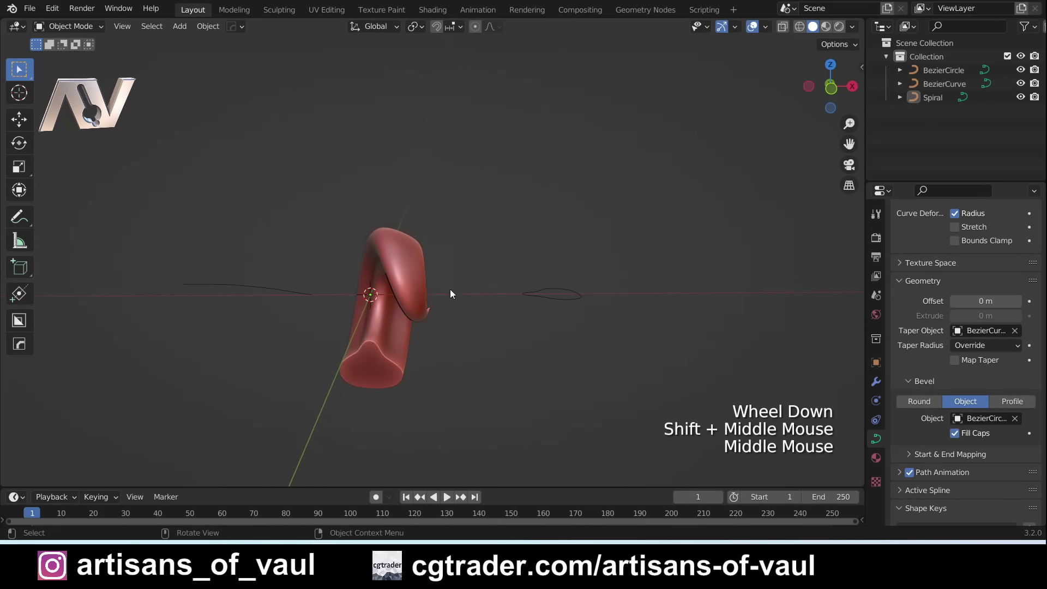
{"action": "middle_click", "coordinate": [466, 279]}
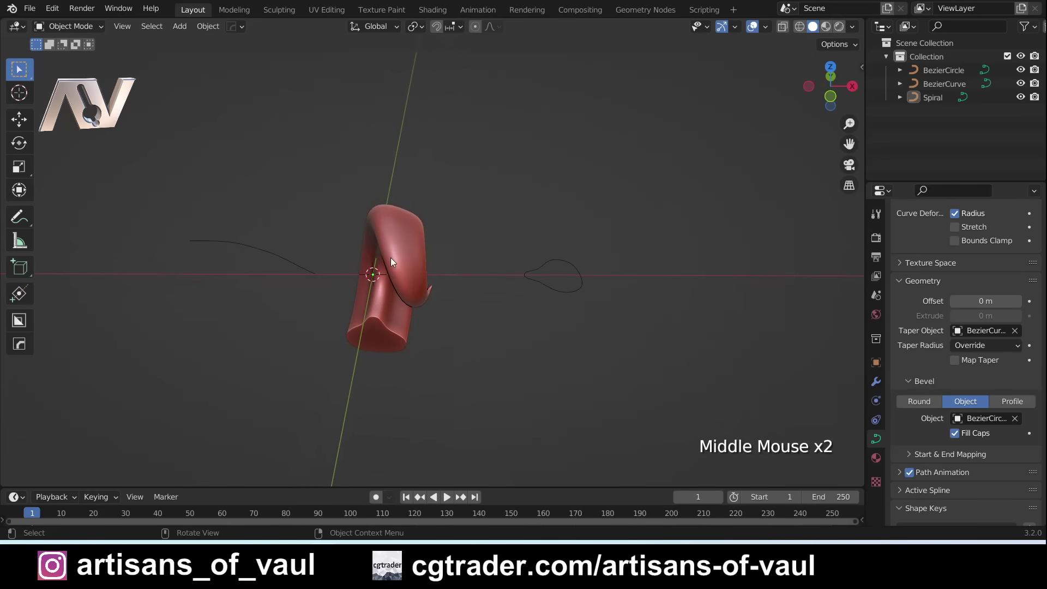
{"action": "middle_click", "coordinate": [475, 299]}
{"action": "left_click", "coordinate": [368, 259]}
Duplicate the BezierCircle profile and slide the copy along X beside the second spiral.
{"action": "key", "text": "shift+d"}
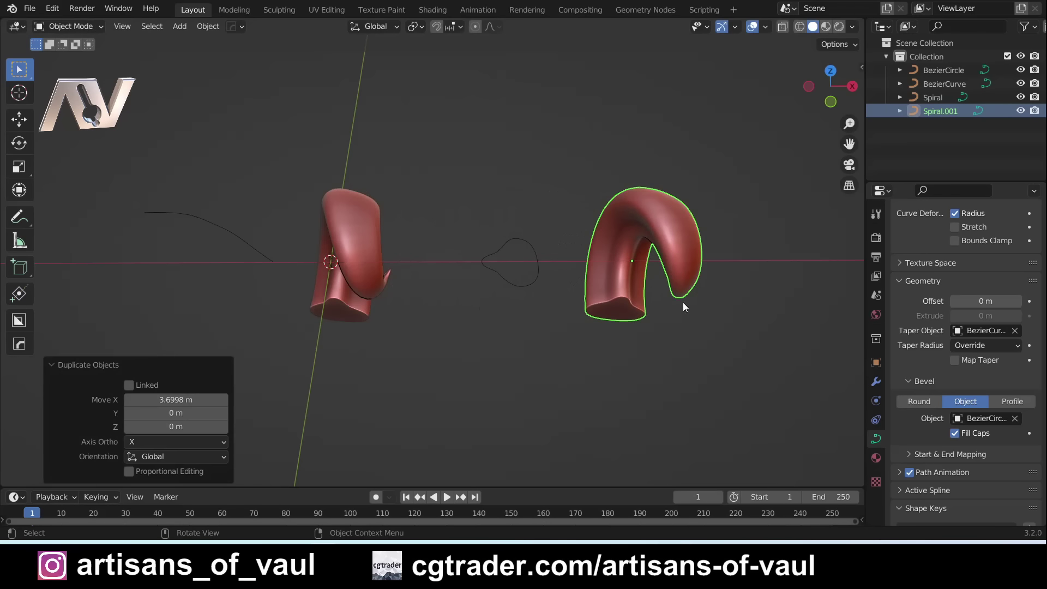
{"action": "middle_click", "coordinate": [542, 325]}
{"action": "left_click", "coordinate": [467, 301]}
{"action": "left_click", "coordinate": [402, 260]}
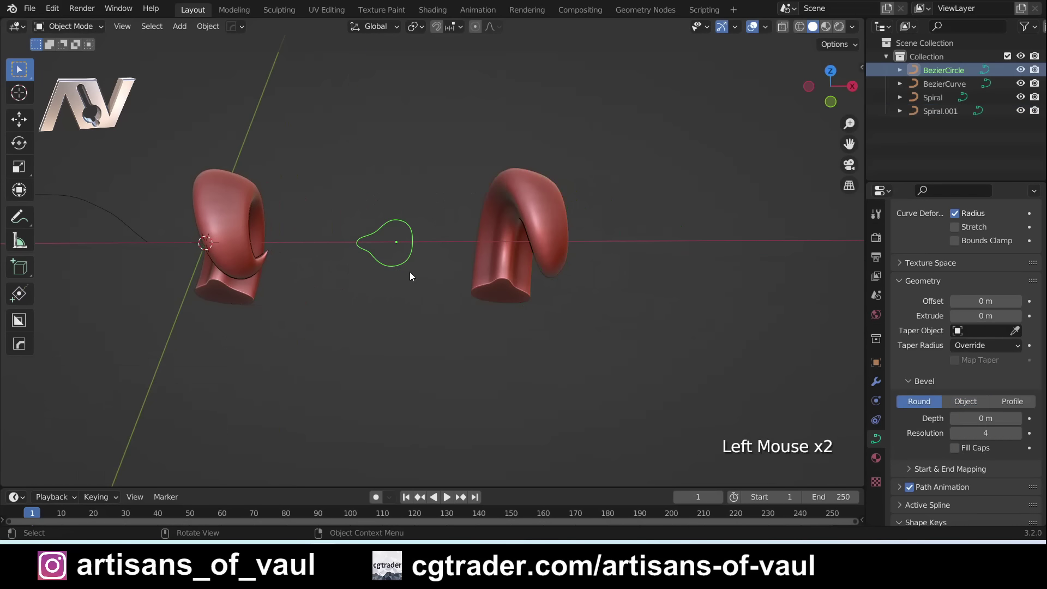
{"action": "key", "text": "shift+d"}
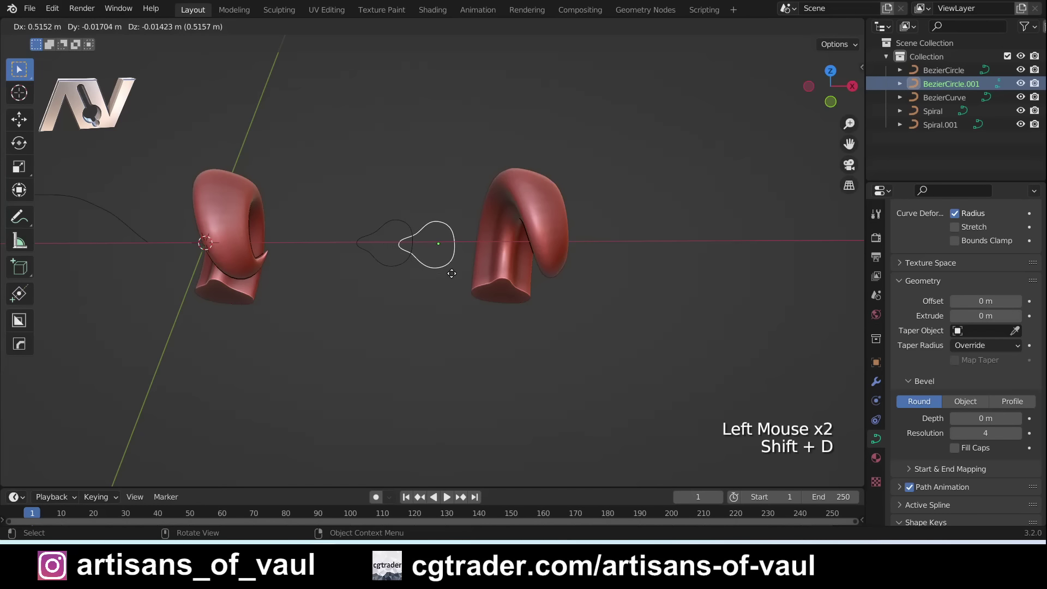
{"action": "middle_click", "coordinate": [617, 289]}
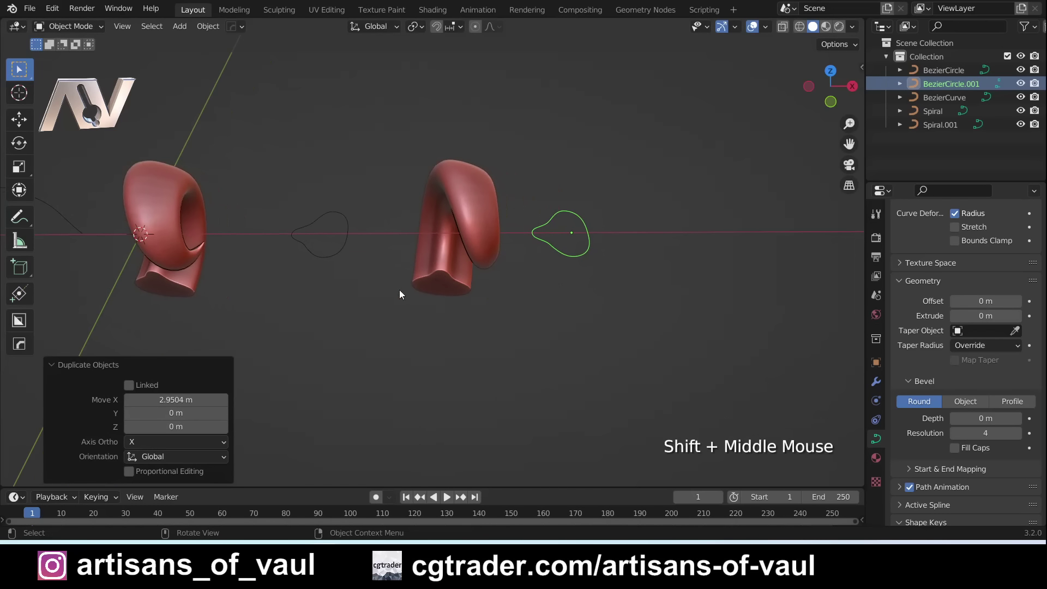
Clear Spiral.001's Bevel Object so it becomes a bare curve, then select the copied circle.
{"action": "left_click", "coordinate": [452, 260]}
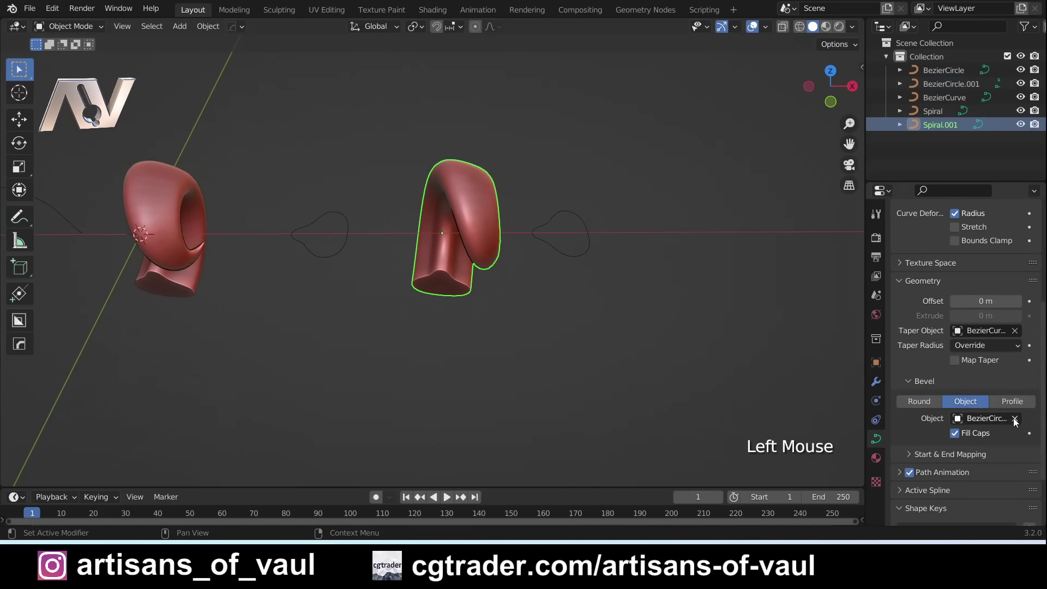
{"action": "left_click", "coordinate": [1018, 421]}
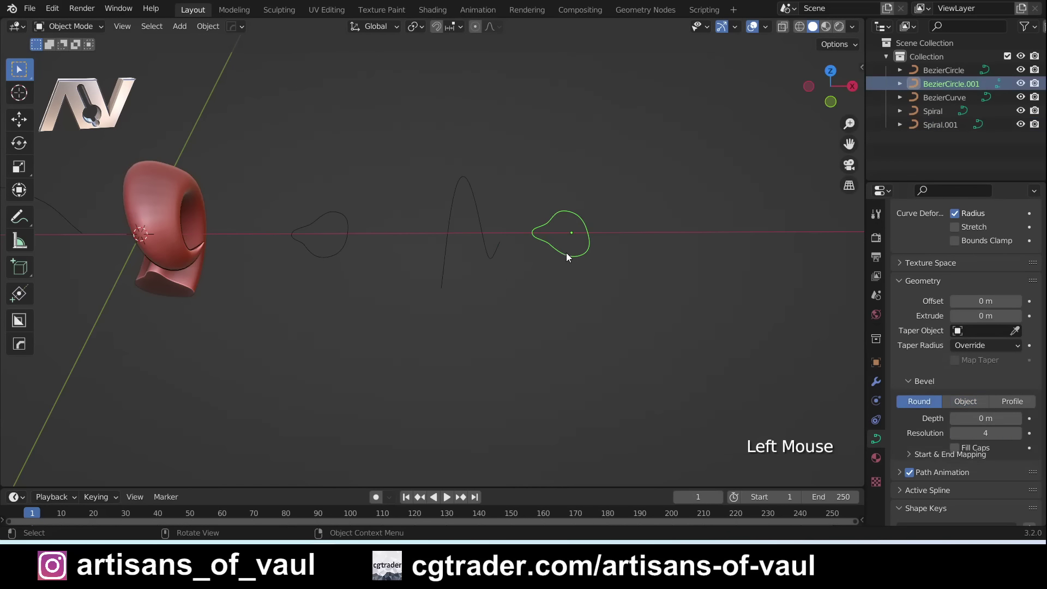
{"action": "left_click", "coordinate": [615, 264]}
{"action": "middle_click", "coordinate": [584, 259]}
{"action": "scroll", "scroll_direction": "up", "scroll_amount": 3}
Convert the copied circle to a mesh, fill its outline with a face and extrude it up into a block.
{"action": "key", "text": "Tab"}
{"action": "left_click", "coordinate": [214, 34]}
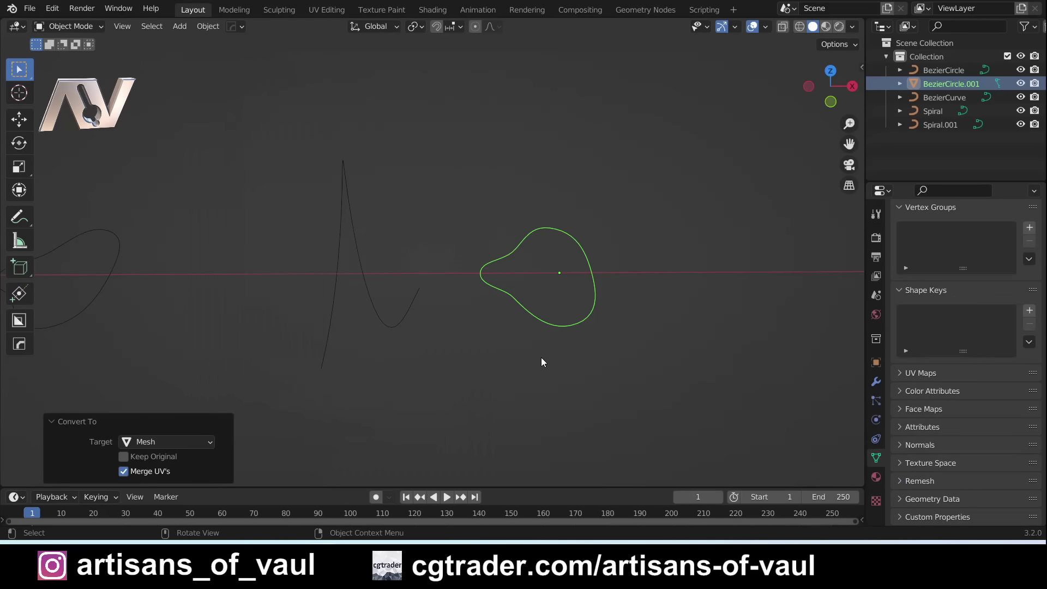
{"action": "middle_click", "coordinate": [556, 311]}
{"action": "scroll", "scroll_direction": "up", "scroll_amount": 3}
{"action": "middle_click", "coordinate": [348, 295]}
{"action": "key", "text": "a"}
{"action": "left_click", "coordinate": [834, 107]}
{"action": "middle_click", "coordinate": [485, 244]}
{"action": "key", "text": "f"}
{"action": "middle_click", "coordinate": [476, 296]}
{"action": "key", "text": "Tab"}
{"action": "left_click", "coordinate": [440, 278]}
{"action": "key", "text": "e"}
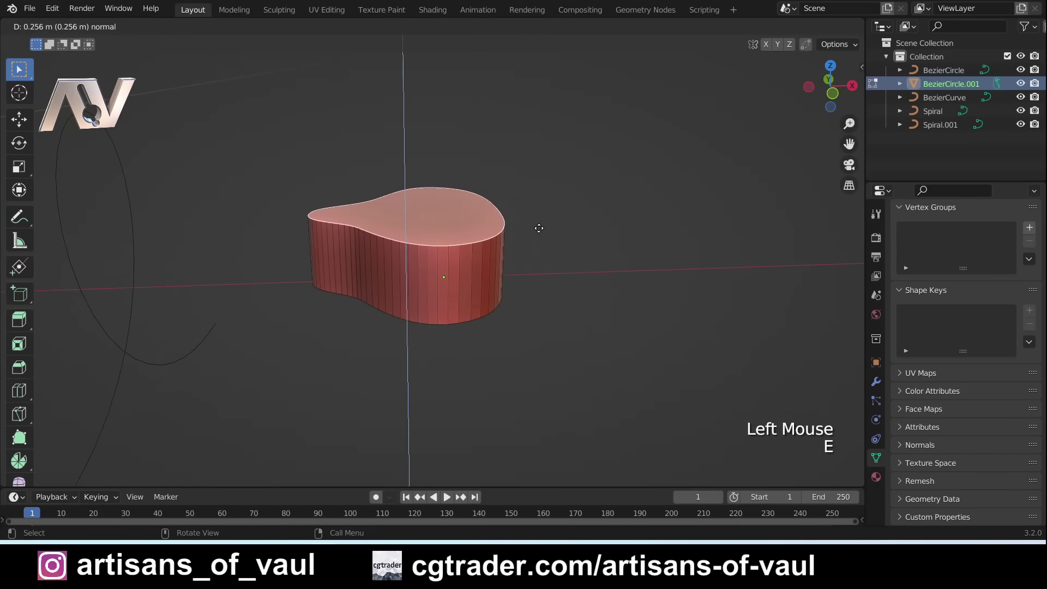
{"action": "scroll", "scroll_direction": "down", "scroll_amount": 3}
From the front view, select the block's top ring and scale it down to taper the block.
{"action": "middle_click", "coordinate": [439, 216]}
{"action": "middle_click", "coordinate": [476, 223]}
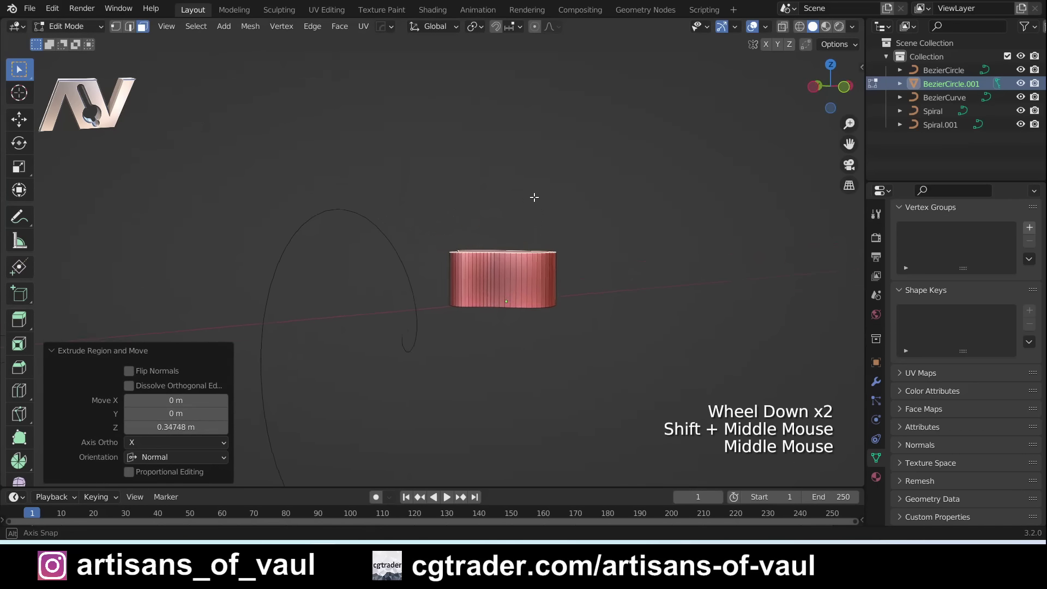
{"action": "scroll", "scroll_direction": "up", "scroll_amount": 3}
{"action": "middle_click", "coordinate": [482, 279]}
{"action": "scroll", "scroll_direction": "up", "scroll_amount": 3}
{"action": "middle_click", "coordinate": [585, 310]}
{"action": "scroll", "scroll_direction": "down", "scroll_amount": 3}
{"action": "left_click", "coordinate": [833, 97]}
{"action": "middle_click", "coordinate": [542, 240]}
{"action": "key", "text": "s"}
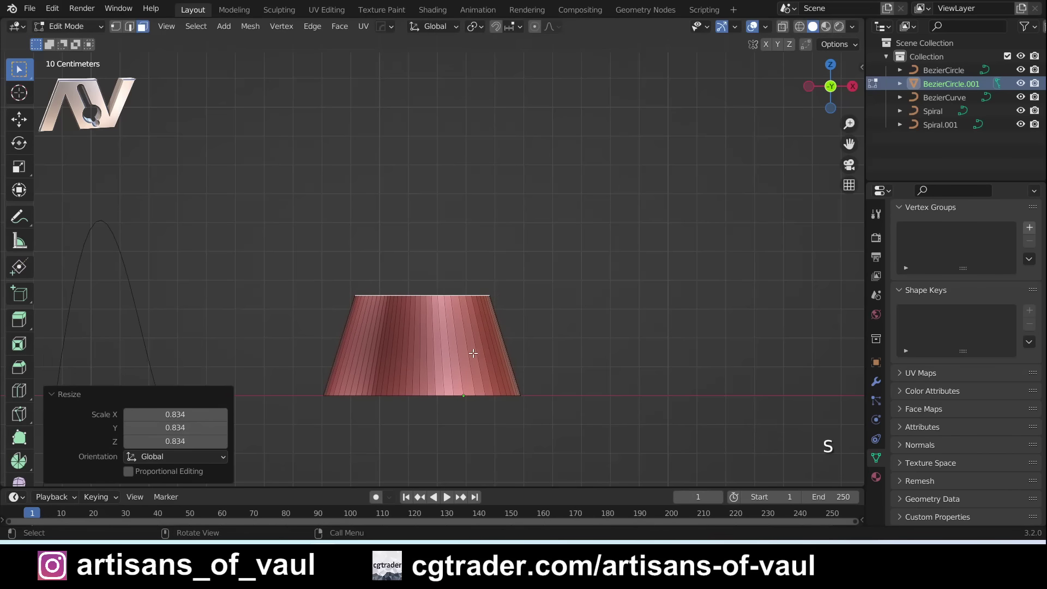
{"action": "scroll", "scroll_direction": "up", "scroll_amount": 3}
{"action": "middle_click", "coordinate": [492, 359]}
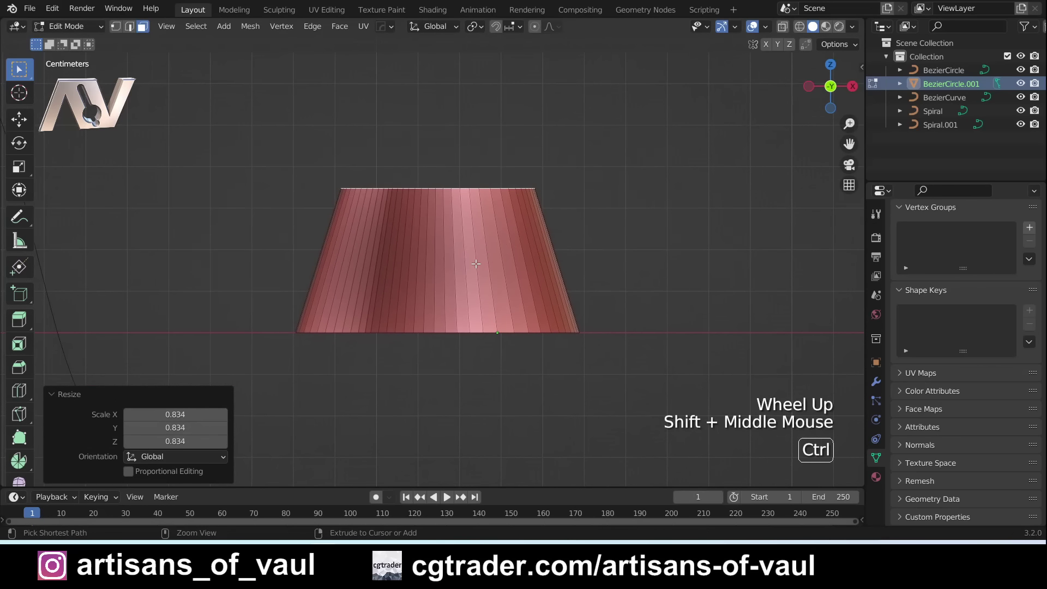
Add a horizontal loop cut around the block and scale the new edge loop.
{"action": "key", "text": "ctrl+r"}
{"action": "key", "text": "s"}
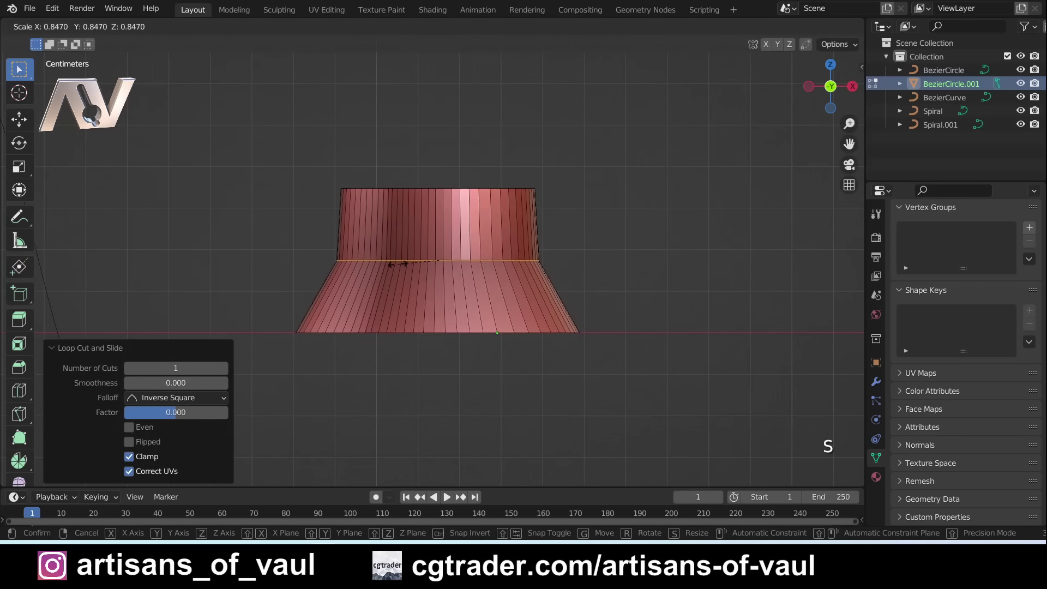
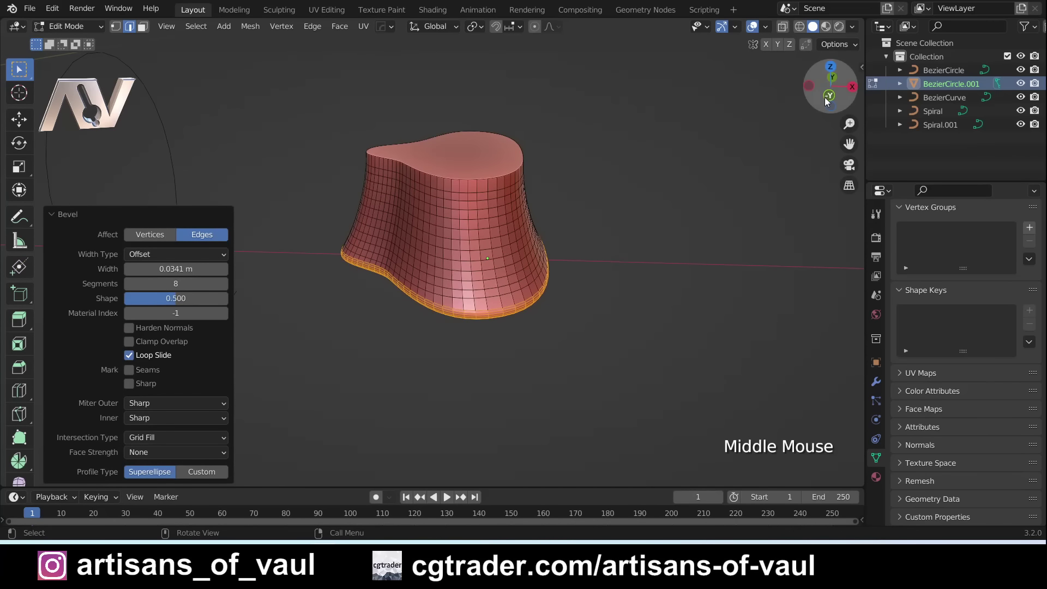
Add an Array modifier so two copies of the tapered block stack on top of each other.
{"action": "left_click", "coordinate": [829, 100]}
{"action": "key", "text": "Tab"}
{"action": "scroll", "scroll_direction": "down", "scroll_amount": 3}
{"action": "scroll", "scroll_direction": "up", "scroll_amount": 3}
{"action": "left_click", "coordinate": [480, 283]}
{"action": "left_click", "coordinate": [874, 385]}
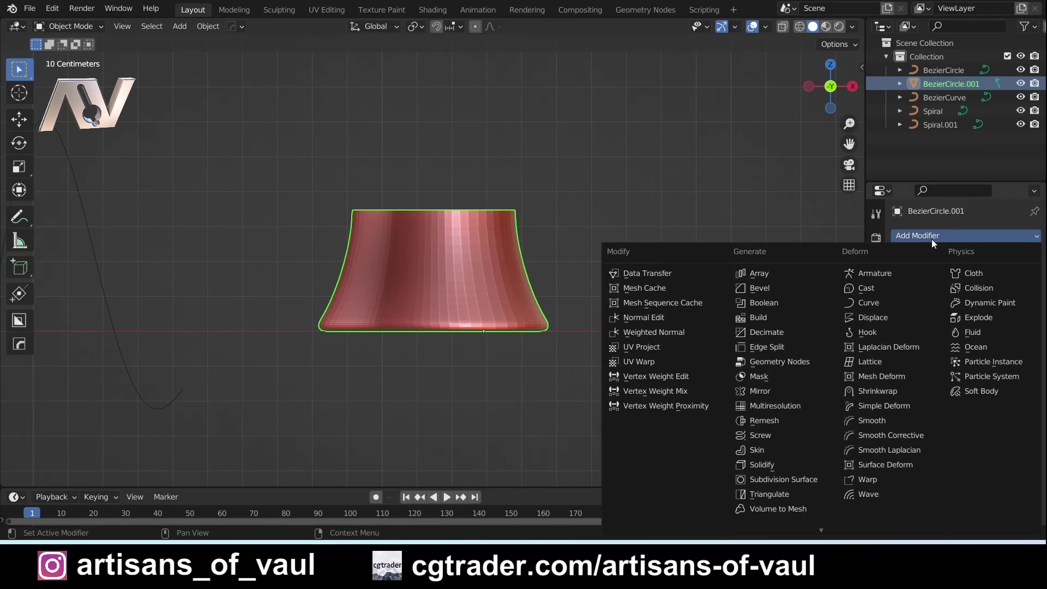
{"action": "left_click", "coordinate": [774, 276]}
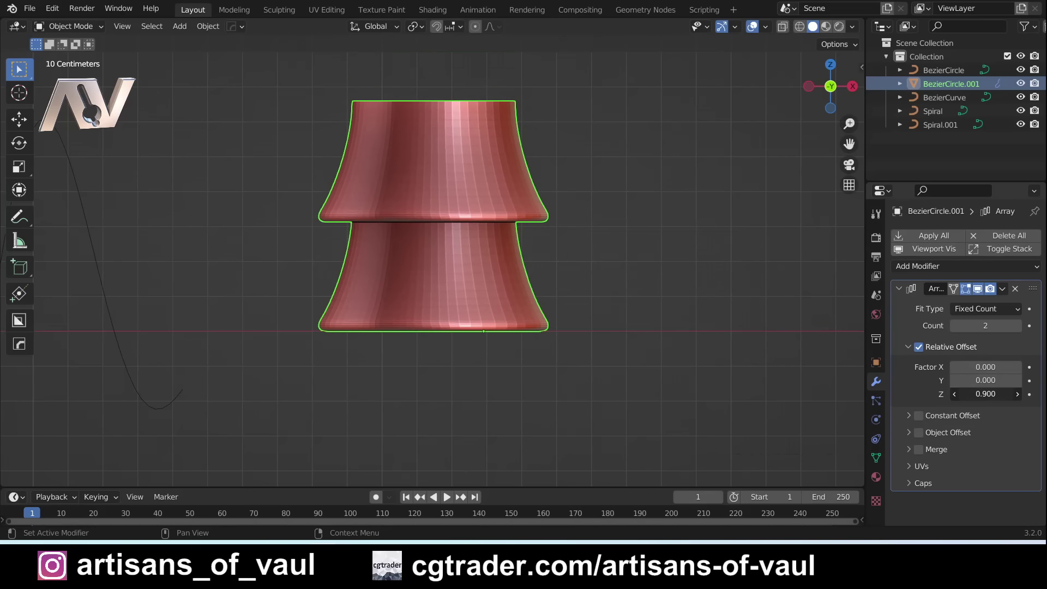
{"action": "scroll", "scroll_direction": "up", "scroll_amount": 3}
With X-ray on, flare the top vertex ring using proportional editing so the segments nest.
{"action": "key", "text": "Tab"}
{"action": "scroll", "scroll_direction": "up", "scroll_amount": 3}
{"action": "key", "text": "shift+z"}
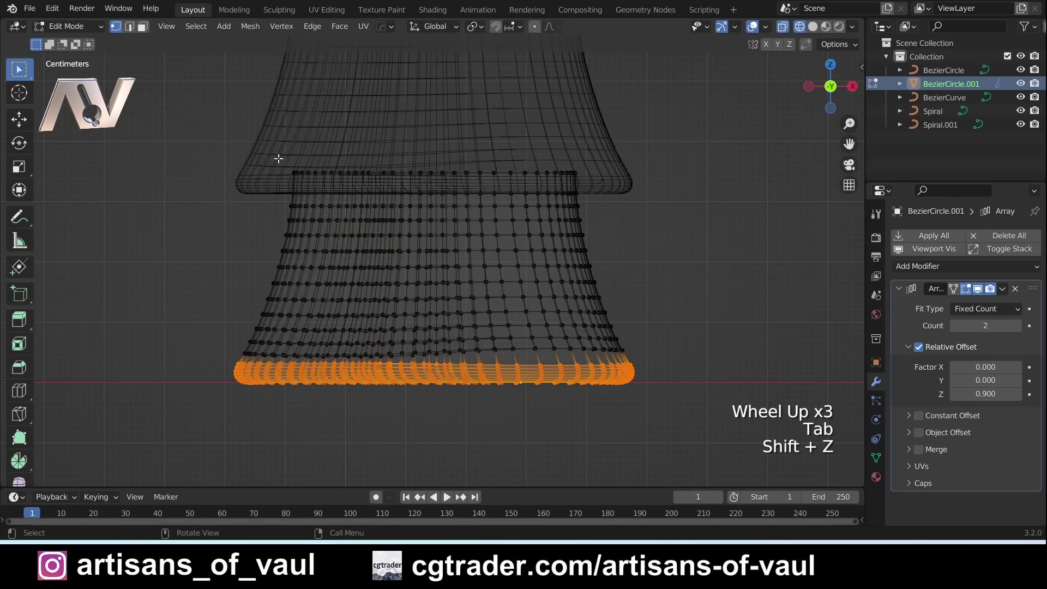
{"action": "left_click", "coordinate": [330, 167]}
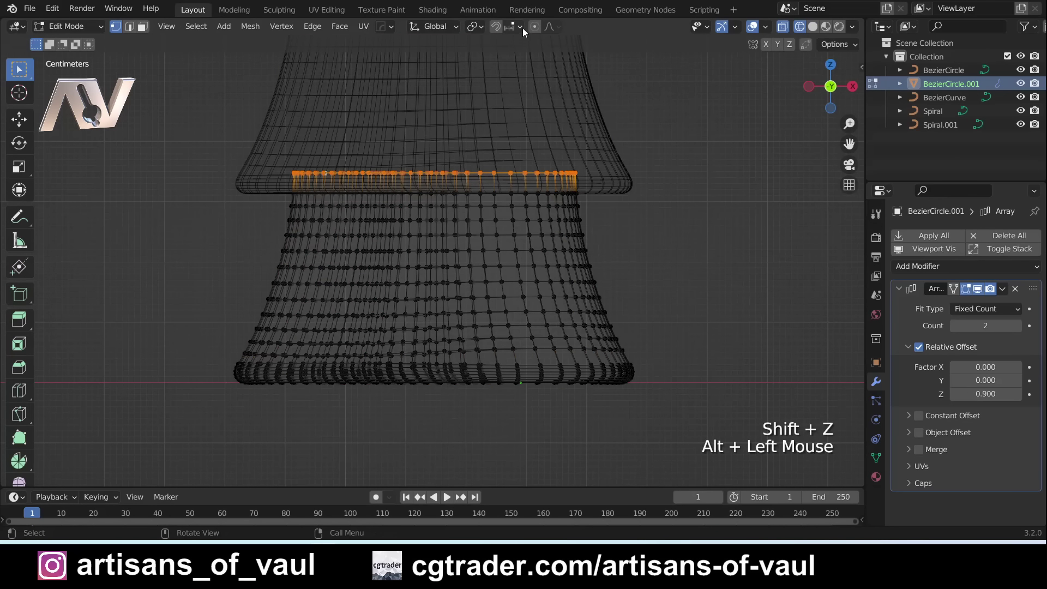
{"action": "left_click", "coordinate": [535, 29]}
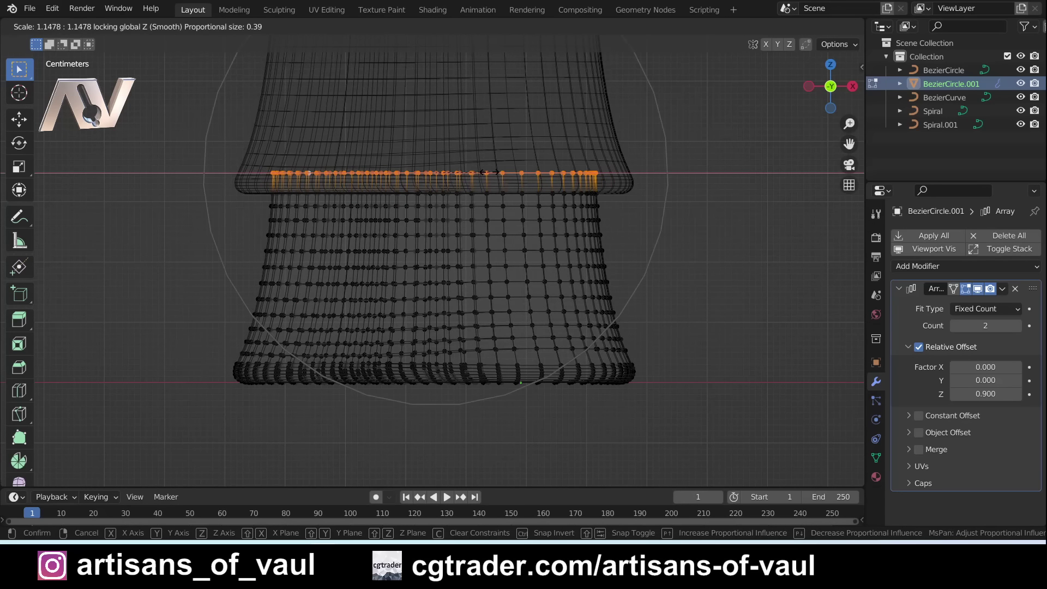
{"action": "scroll", "scroll_direction": "down", "scroll_amount": 3}
{"action": "key", "text": "Tab"}
{"action": "key", "text": "shift+z"}
{"action": "scroll", "scroll_direction": "down", "scroll_amount": 3}
{"action": "left_click", "coordinate": [562, 218]}
{"action": "middle_click", "coordinate": [548, 233]}
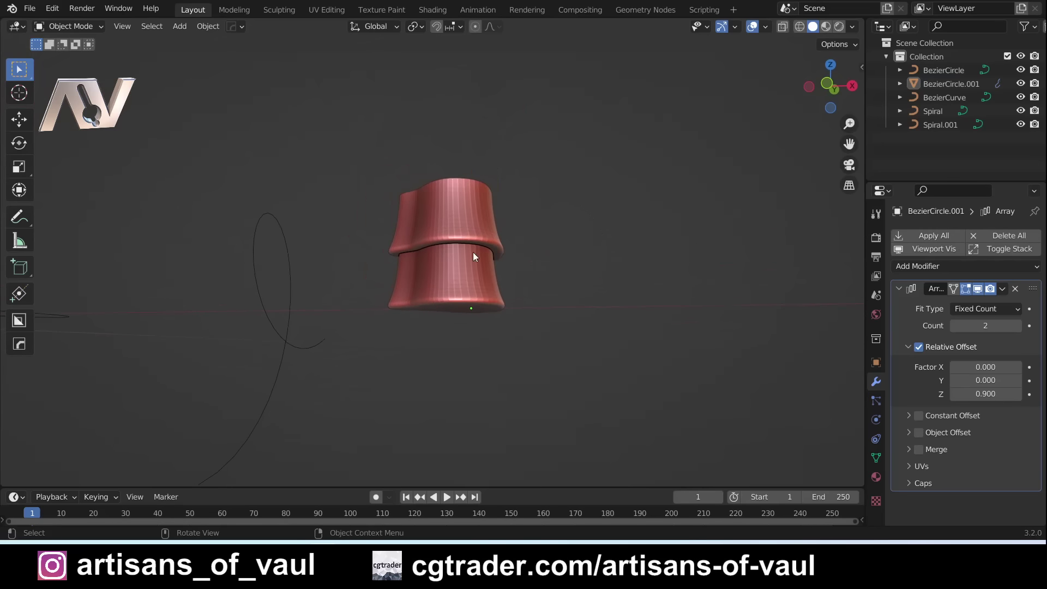
Orbit around the scene and select the second spiral curve.
{"action": "scroll", "scroll_direction": "up", "scroll_amount": 3}
{"action": "middle_click", "coordinate": [449, 256]}
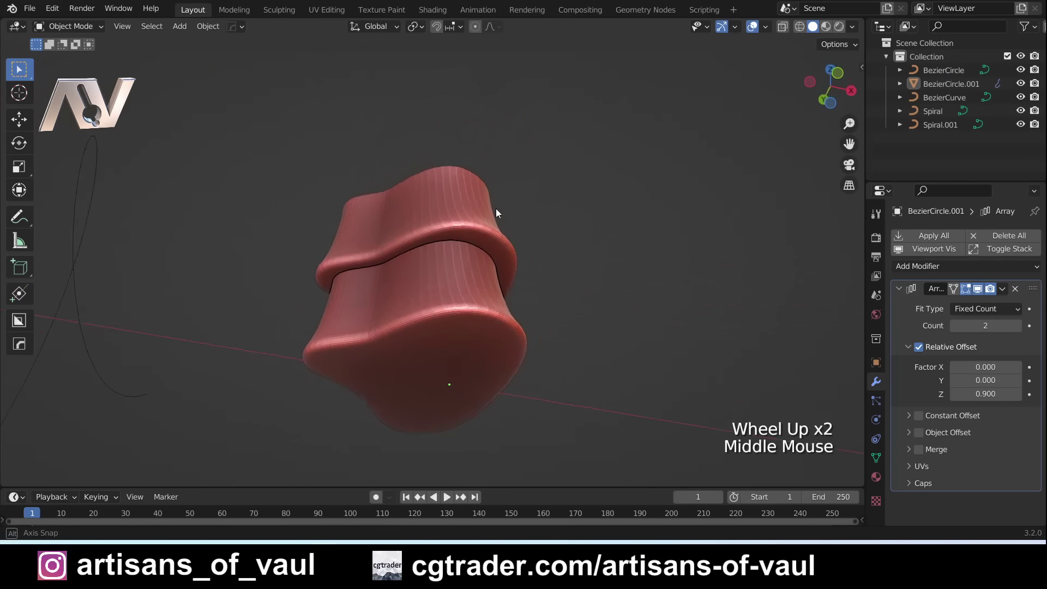
{"action": "middle_click", "coordinate": [426, 264]}
{"action": "scroll", "scroll_direction": "down", "scroll_amount": 3}
{"action": "middle_click", "coordinate": [420, 264]}
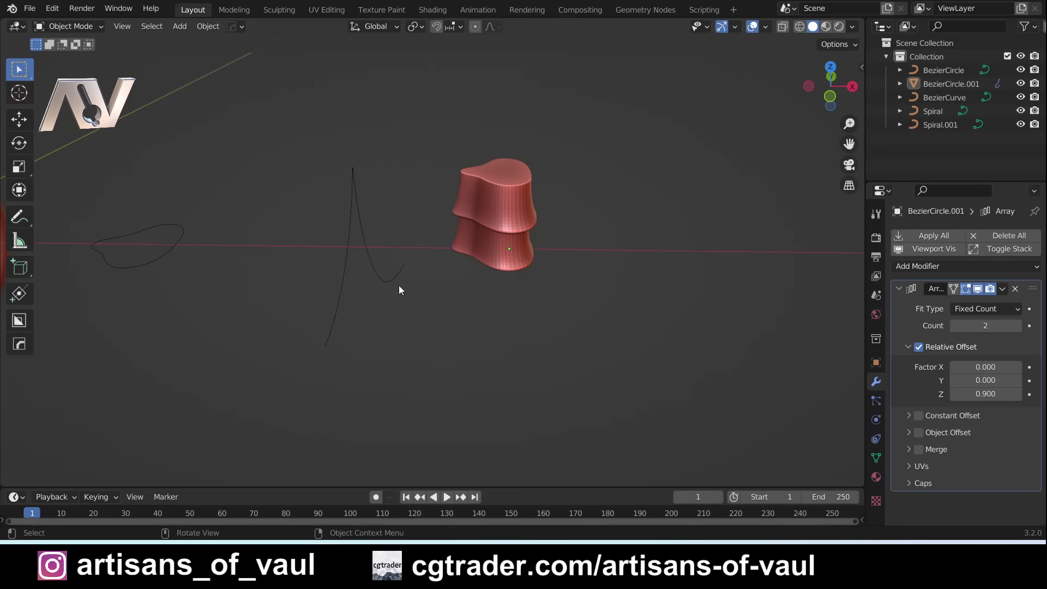
{"action": "left_click", "coordinate": [336, 344]}
{"action": "left_click", "coordinate": [450, 296]}
{"action": "middle_click", "coordinate": [278, 313]}
{"action": "middle_click", "coordinate": [574, 269]}
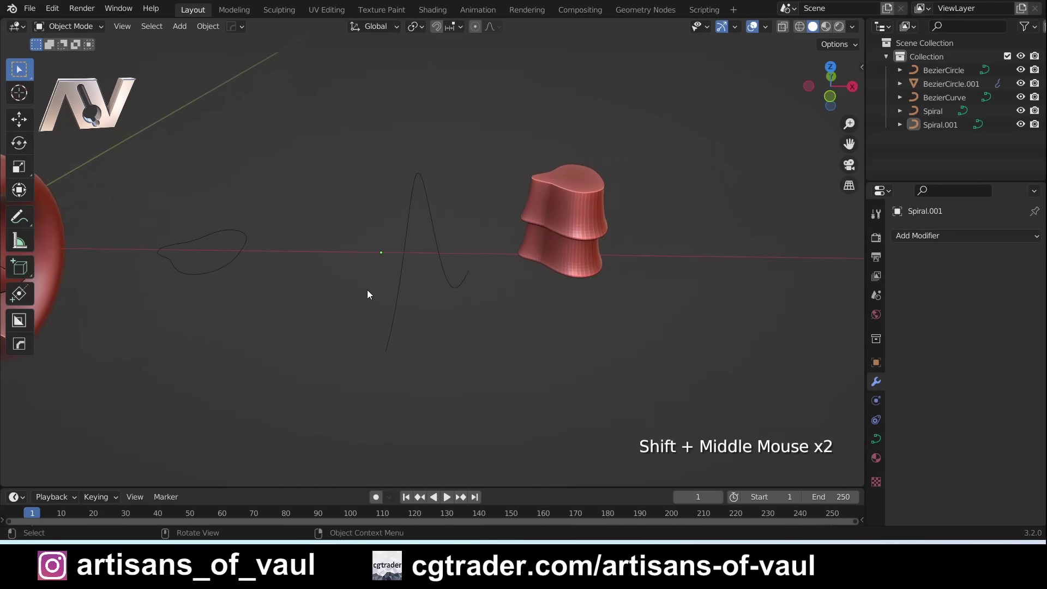
Reselect Spiral.001 and snap the 3D cursor to its origin with Cursor to Selected.
{"action": "left_click", "coordinate": [431, 220]}
{"action": "middle_click", "coordinate": [497, 331]}
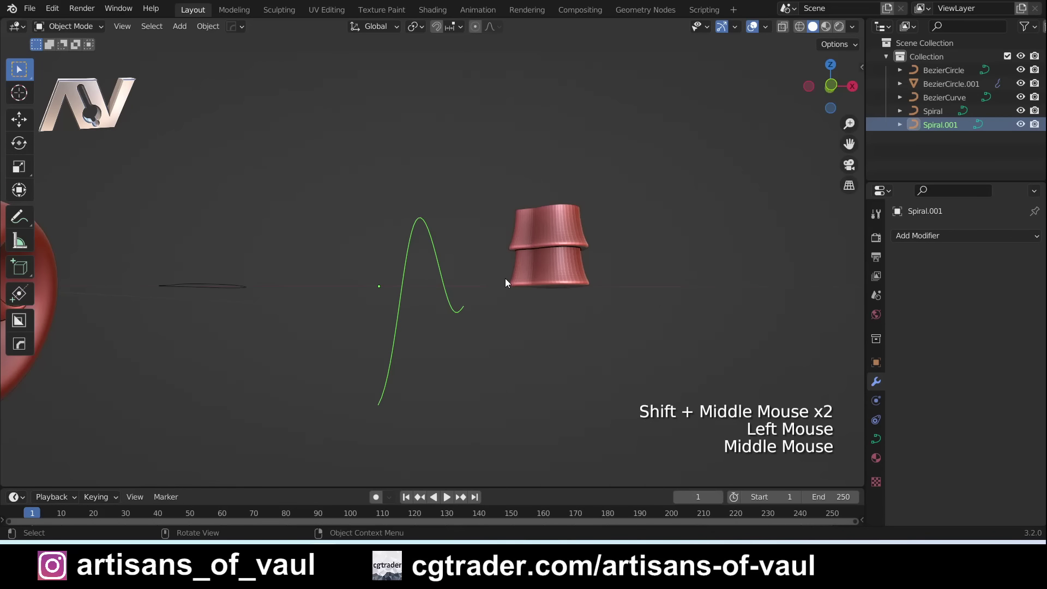
{"action": "left_click", "coordinate": [564, 275]}
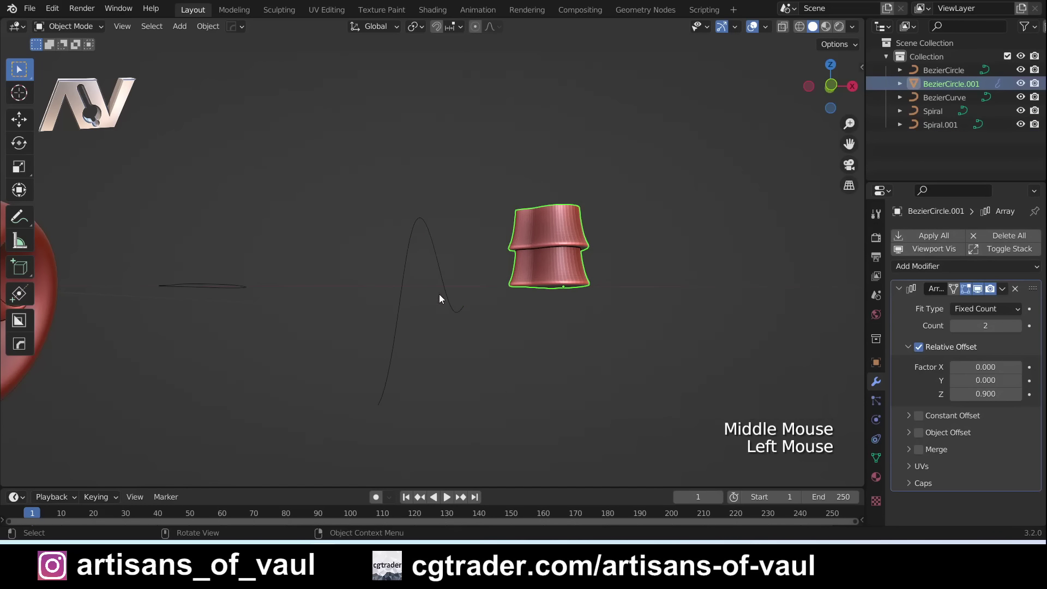
{"action": "left_click", "coordinate": [404, 306]}
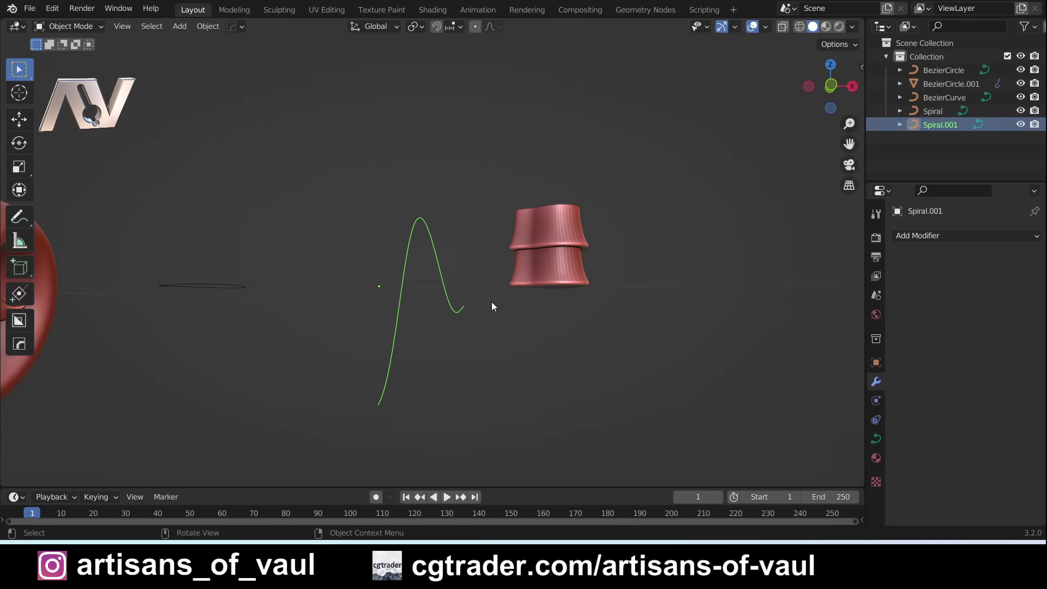
{"action": "key", "text": "shift+s"}
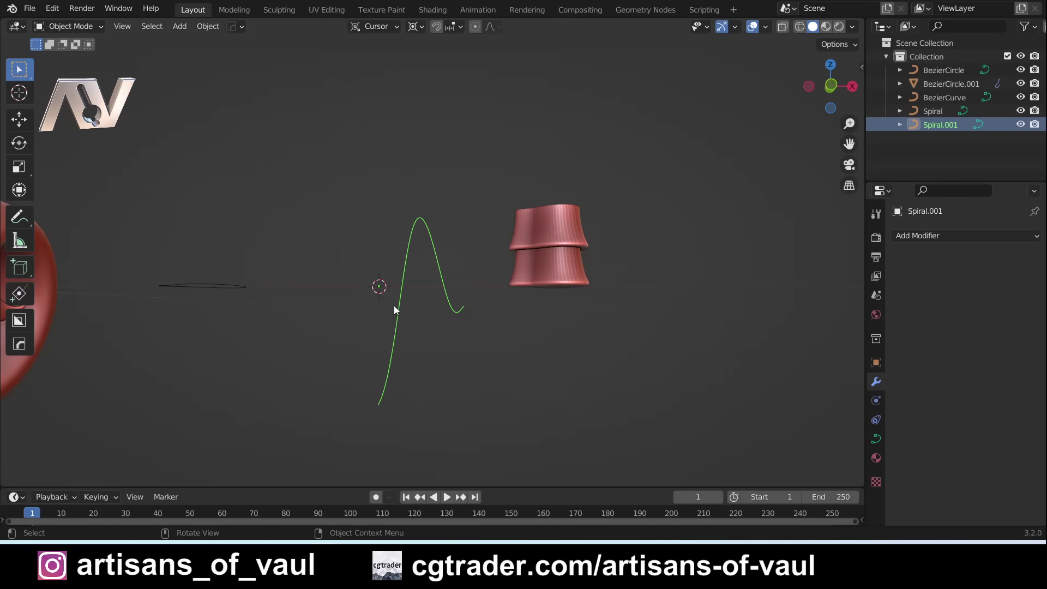
Move the stacked block BezierCircle.001 onto the 3D cursor with Selection to Cursor.
{"action": "left_click", "coordinate": [554, 264]}
{"action": "key", "text": "shift+a"}
{"action": "key", "text": "shift+s"}
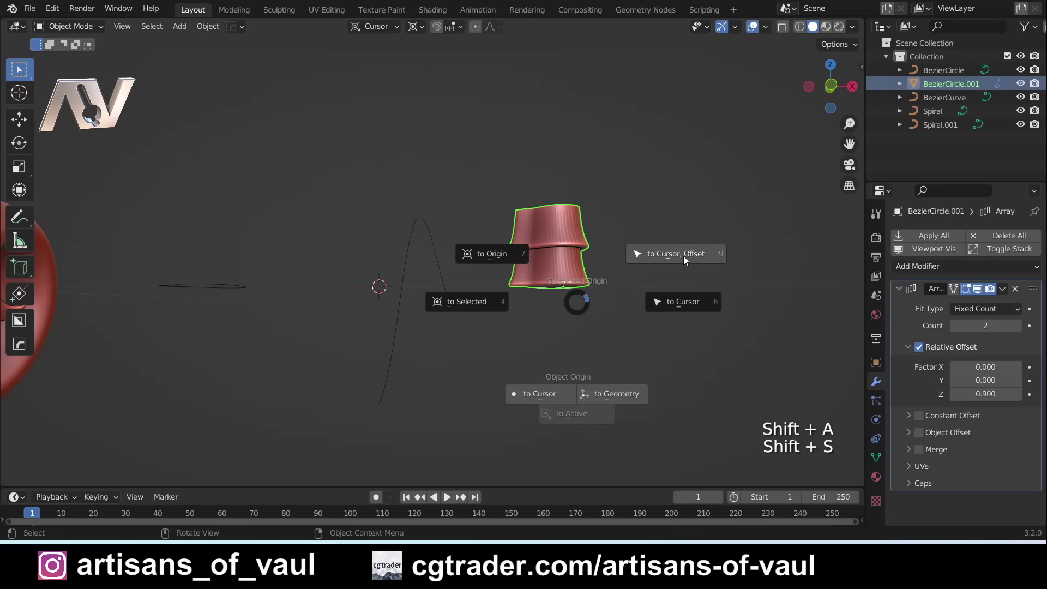
{"action": "middle_click", "coordinate": [478, 299]}
{"action": "left_click", "coordinate": [445, 276]}
{"action": "left_click", "coordinate": [377, 261]}
{"action": "scroll", "scroll_direction": "up", "scroll_amount": 3}
{"action": "middle_click", "coordinate": [459, 351]}
Add a Curve modifier targeting Spiral.001 and change its deform axis so the block bends along the spiral.
{"action": "left_click", "coordinate": [901, 290]}
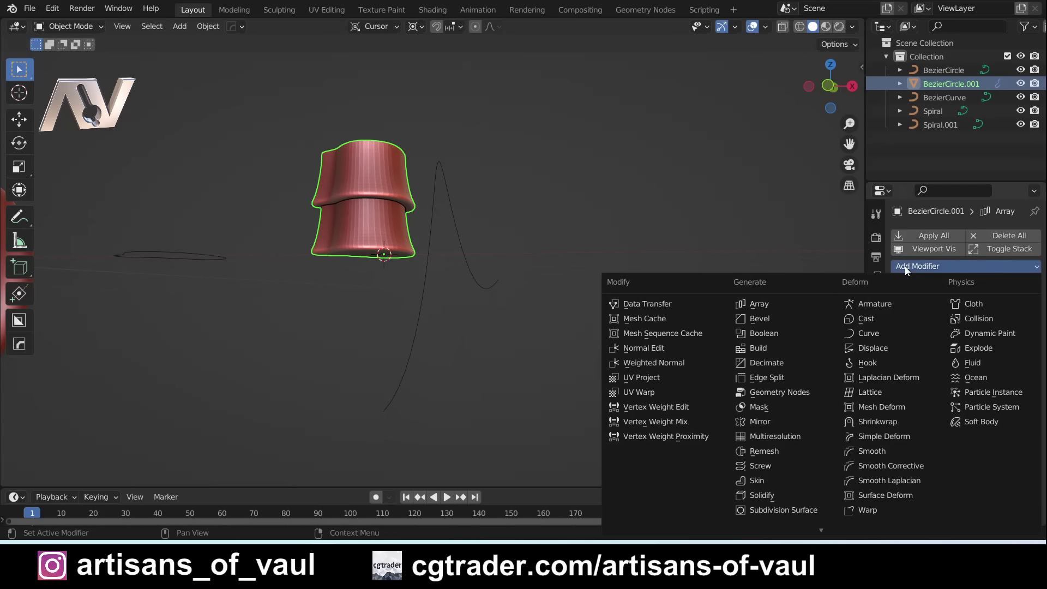
{"action": "left_click", "coordinate": [872, 337]}
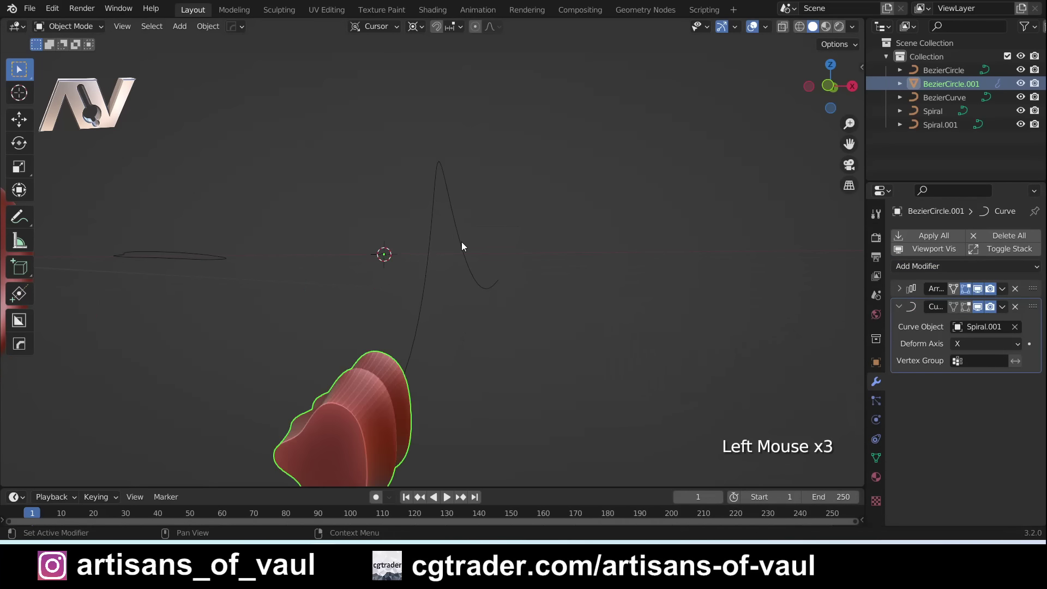
{"action": "scroll", "scroll_direction": "up", "scroll_amount": 3}
{"action": "middle_click", "coordinate": [408, 368]}
{"action": "middle_click", "coordinate": [392, 356]}
{"action": "scroll", "scroll_direction": "down", "scroll_amount": 3}
{"action": "middle_click", "coordinate": [583, 307]}
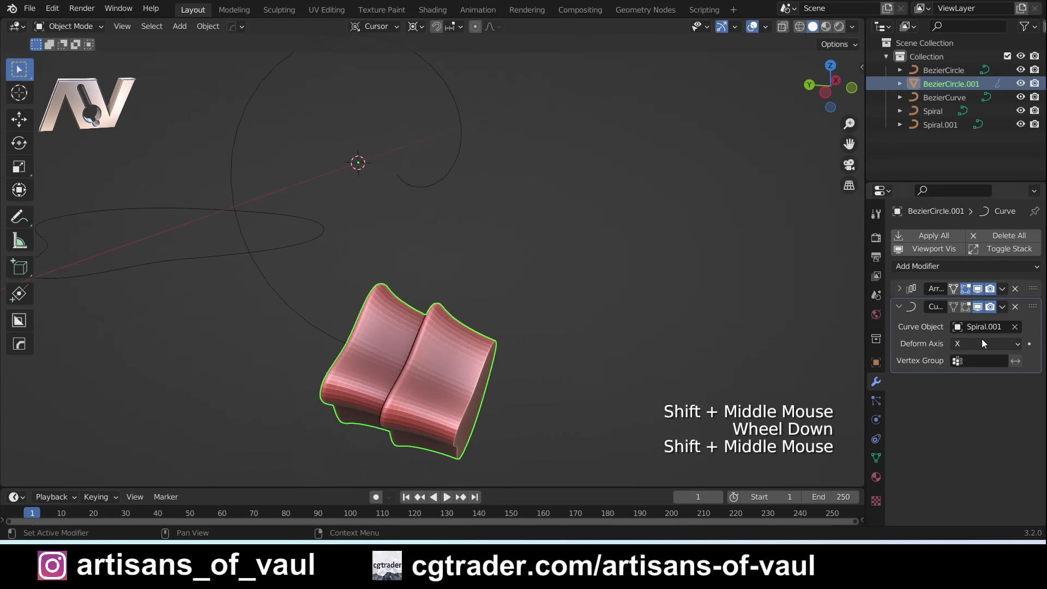
{"action": "left_click", "coordinate": [972, 352]}
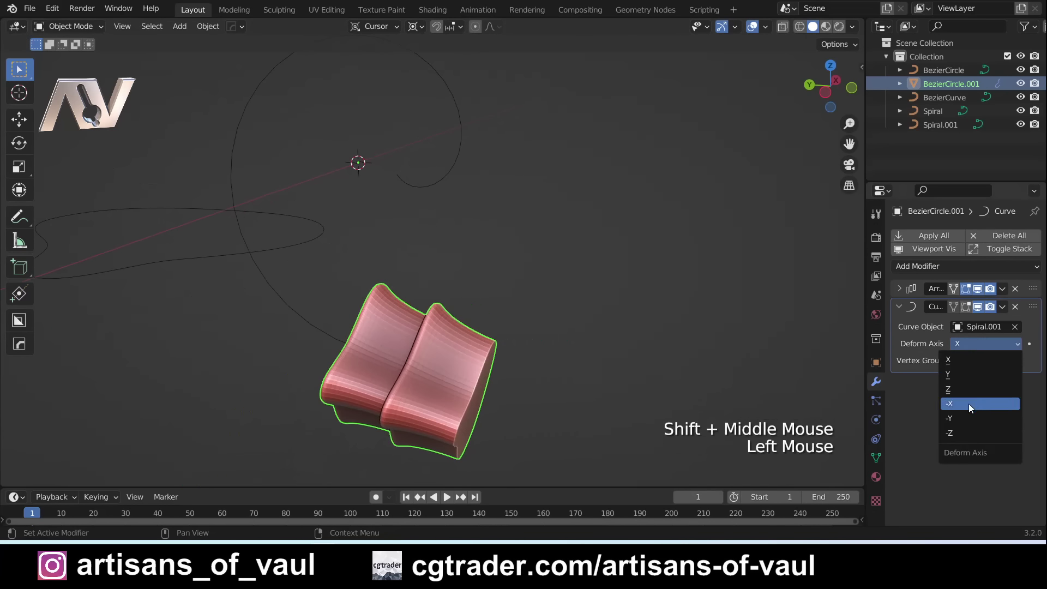
{"action": "scroll", "scroll_direction": "up", "scroll_amount": 3}
{"action": "middle_click", "coordinate": [378, 331]}
Change the Array modifier's Fit Type to Fit Curve and pick the spiral so segments fill its full length.
{"action": "middle_click", "coordinate": [338, 285]}
{"action": "middle_click", "coordinate": [329, 267]}
{"action": "middle_click", "coordinate": [416, 307]}
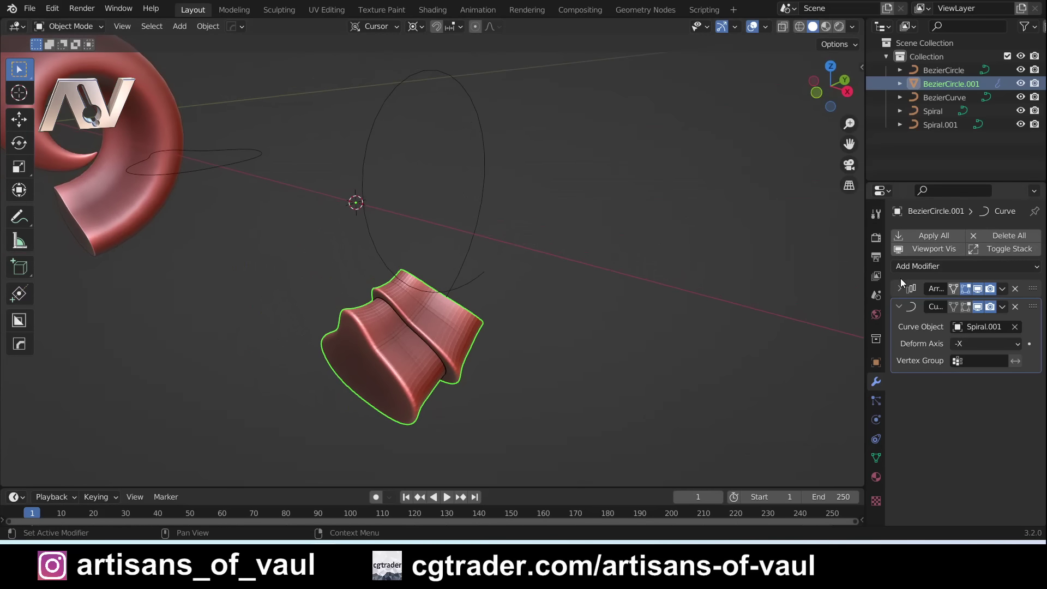
{"action": "left_click", "coordinate": [904, 295]}
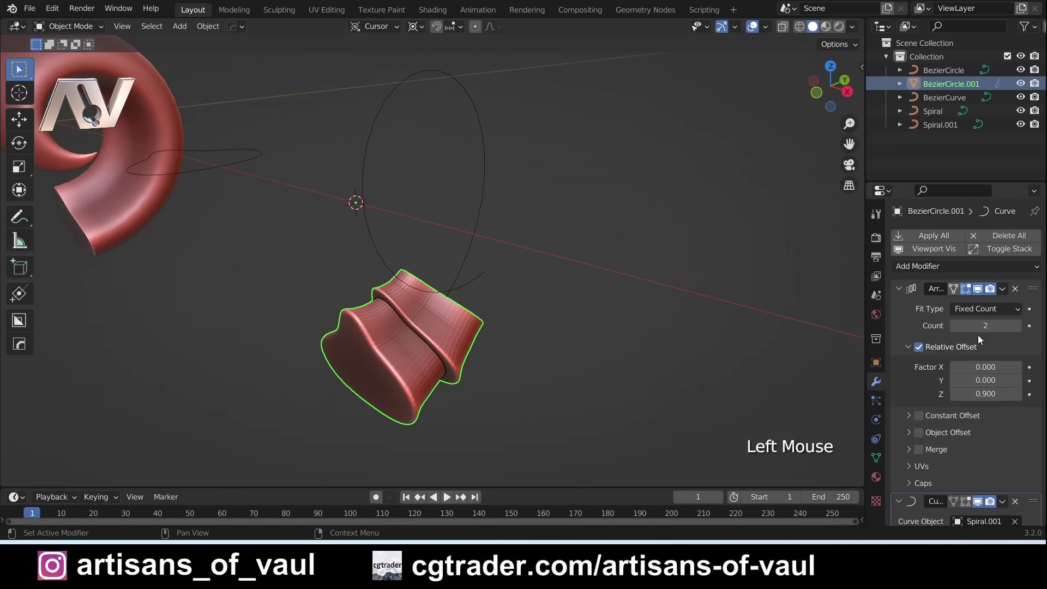
{"action": "left_click", "coordinate": [1021, 332]}
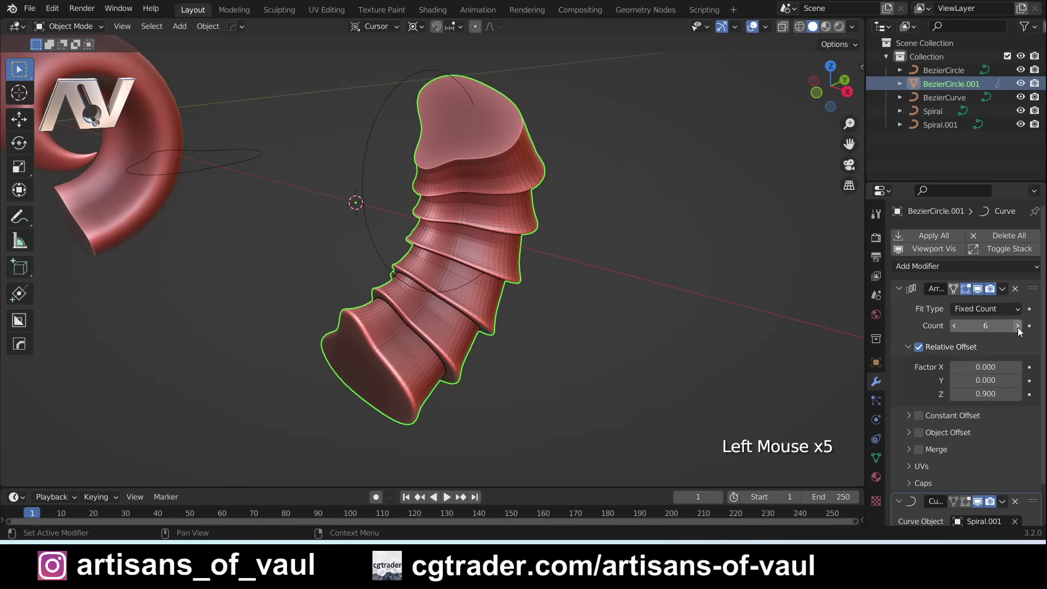
{"action": "middle_click", "coordinate": [675, 338]}
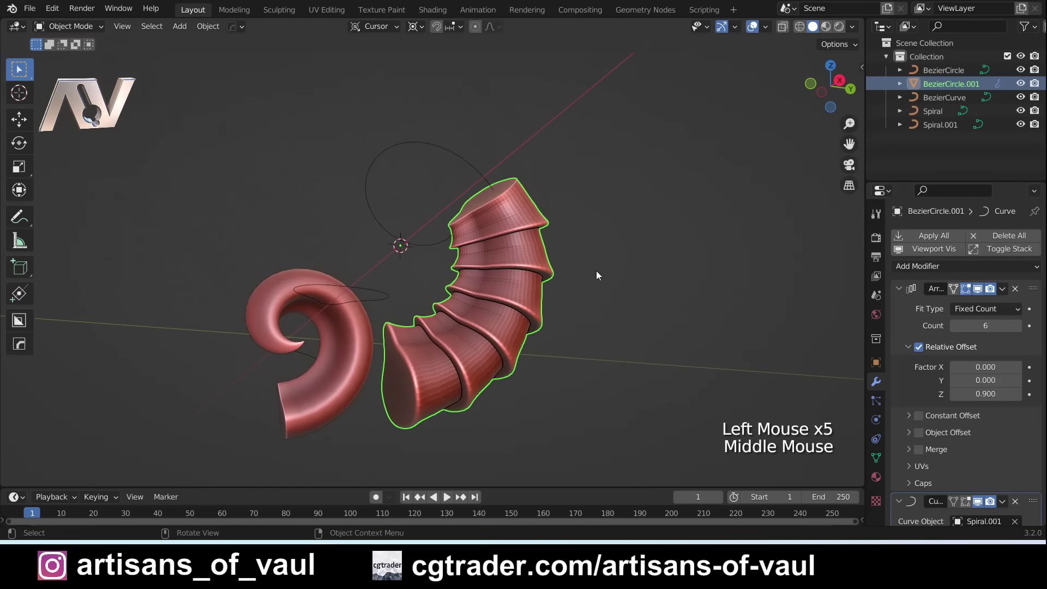
{"action": "middle_click", "coordinate": [677, 278]}
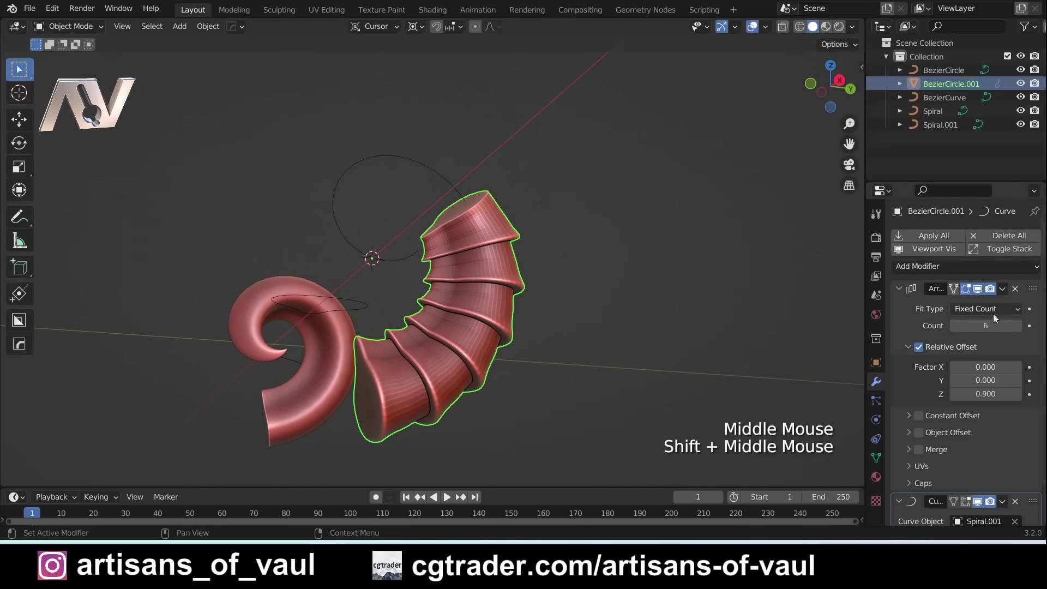
{"action": "left_click", "coordinate": [1000, 312]}
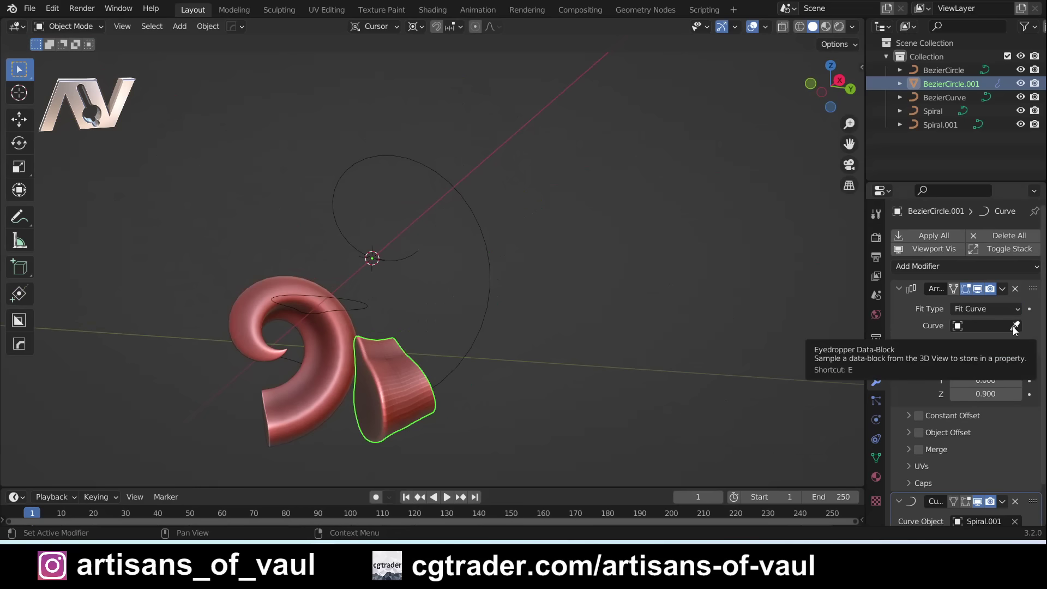
{"action": "left_click", "coordinate": [1017, 329]}
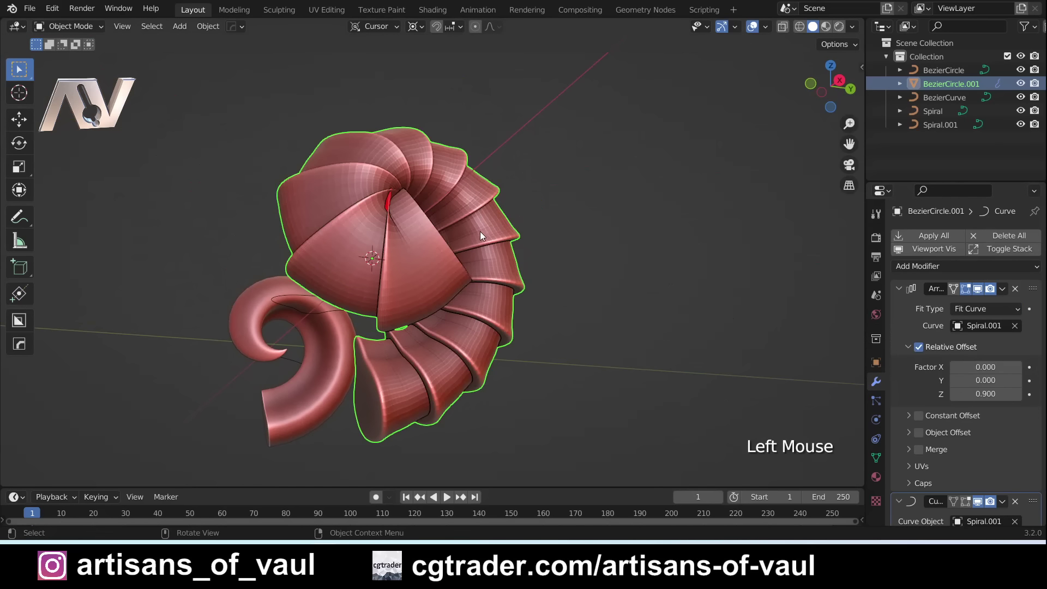
Orbit to inspect the ridged horn and view both horns in wireframe with nothing selected.
{"action": "middle_click", "coordinate": [483, 236]}
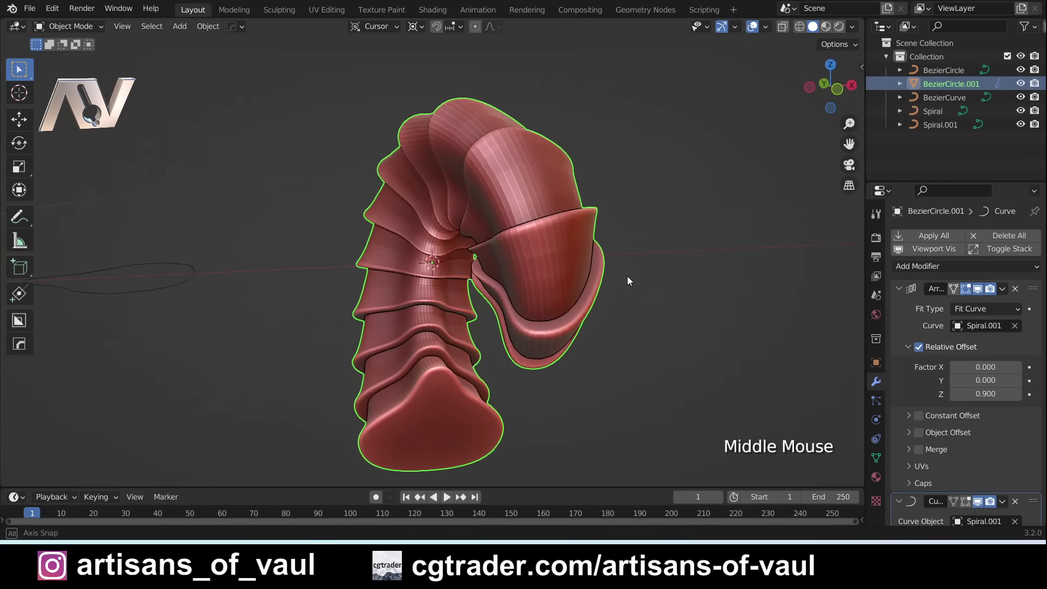
{"action": "scroll", "scroll_direction": "down", "scroll_amount": 3}
{"action": "middle_click", "coordinate": [544, 294]}
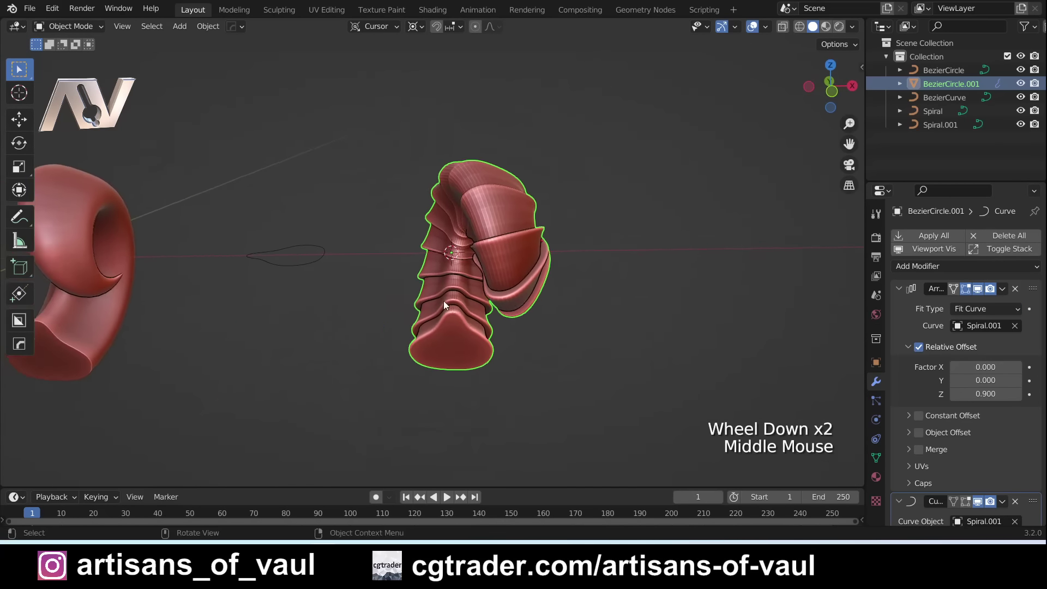
{"action": "middle_click", "coordinate": [419, 284]}
{"action": "middle_click", "coordinate": [602, 308]}
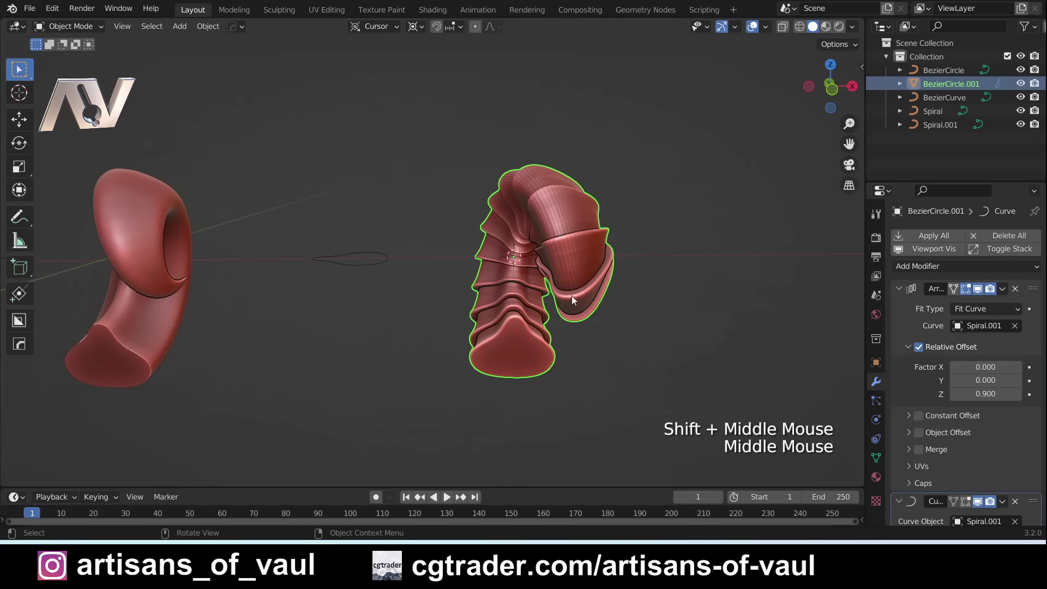
{"action": "key", "text": "Tab"}
{"action": "left_click", "coordinate": [683, 258]}
{"action": "key", "text": "shift+z"}
{"action": "middle_click", "coordinate": [557, 319]}
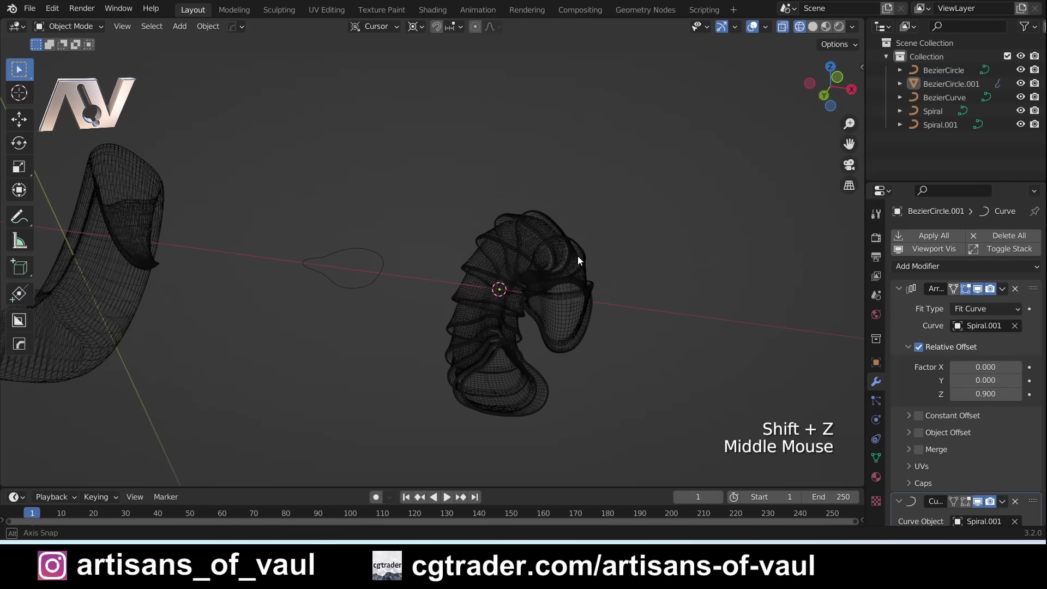
Return to solid shading and inspect the ridged horn's spiral curve from several angles.
{"action": "left_click", "coordinate": [497, 396]}
{"action": "key", "text": "shift+z"}
{"action": "middle_click", "coordinate": [619, 252]}
{"action": "middle_click", "coordinate": [343, 230]}
{"action": "middle_click", "coordinate": [702, 286]}
{"action": "left_click", "coordinate": [876, 440]}
{"action": "scroll", "scroll_direction": "down", "scroll_amount": 3}
{"action": "scroll", "scroll_direction": "down", "scroll_amount": 3}
{"action": "left_click", "coordinate": [1019, 336]}
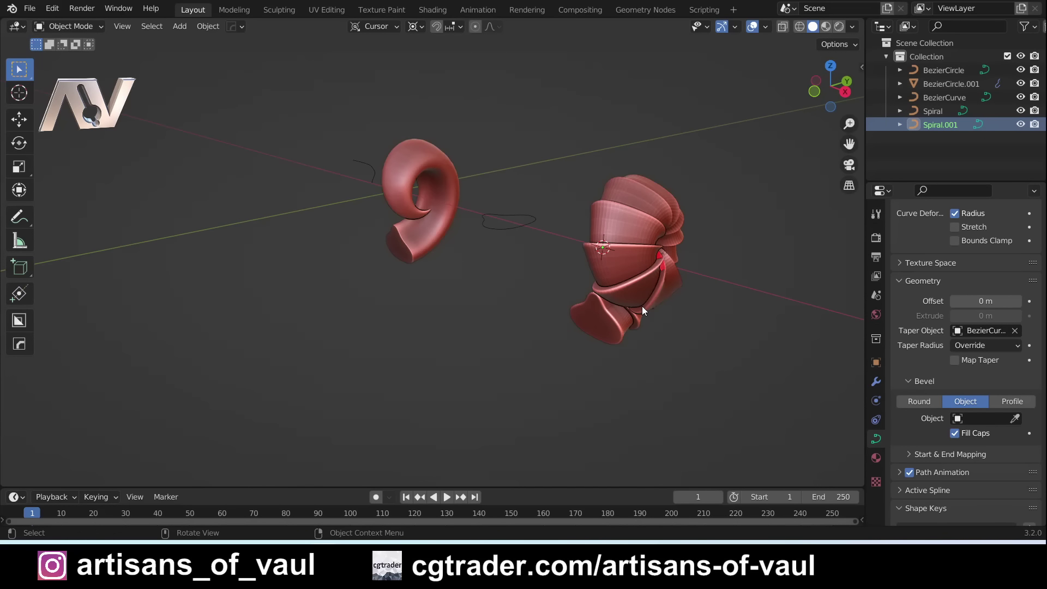
{"action": "scroll", "scroll_direction": "up", "scroll_amount": 3}
{"action": "middle_click", "coordinate": [561, 287]}
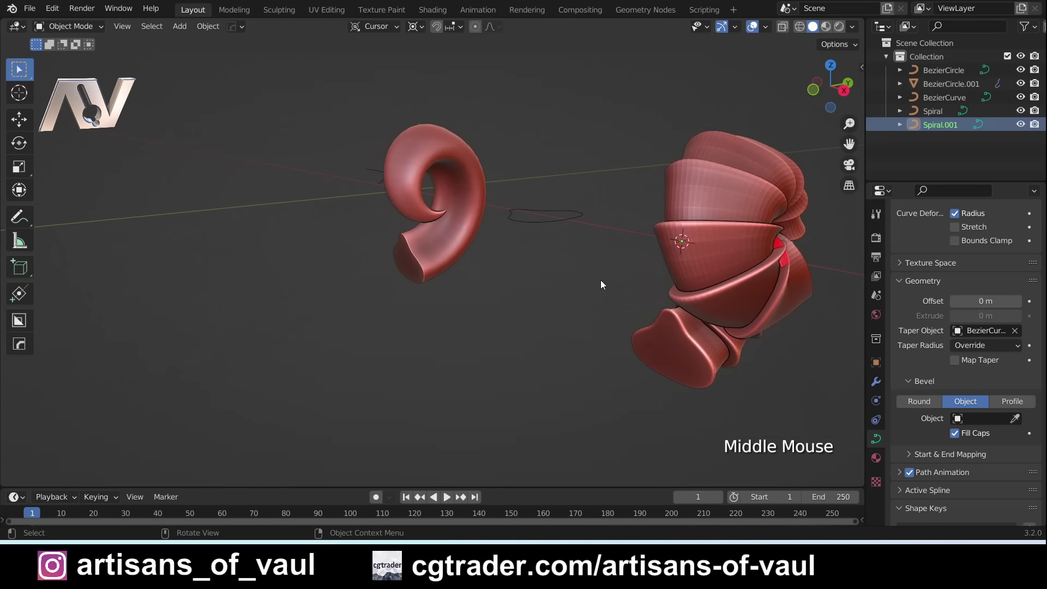
{"action": "middle_click", "coordinate": [569, 288]}
{"action": "middle_click", "coordinate": [450, 272]}
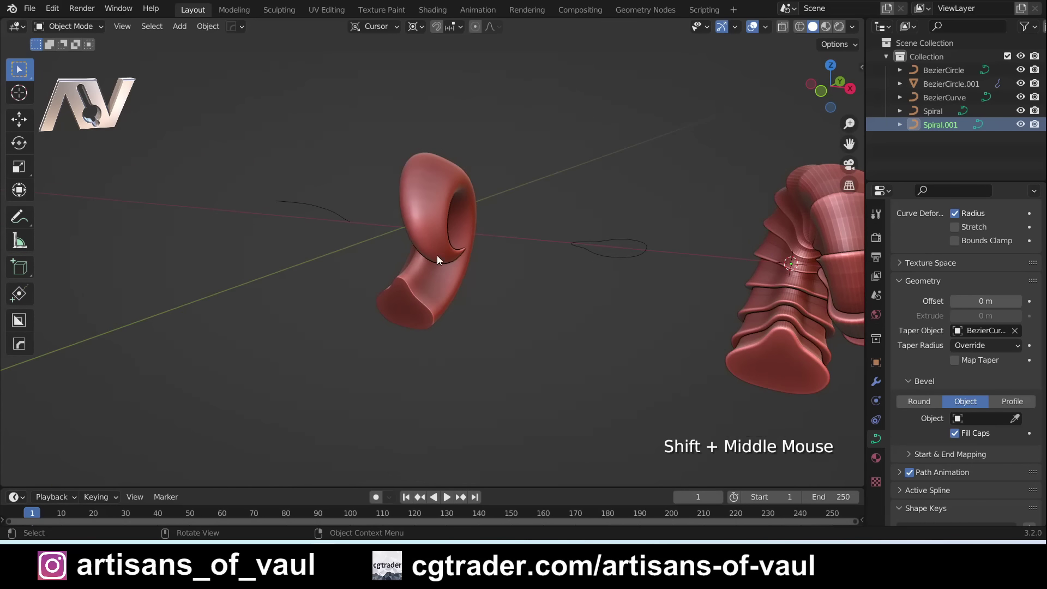
Inspect the smooth horn's Spiral object, then the ridged profile piece BezierCircle.001 and its array modifier stack.
{"action": "left_click", "coordinate": [426, 311]}
{"action": "middle_click", "coordinate": [478, 289]}
{"action": "middle_click", "coordinate": [505, 300]}
{"action": "scroll", "scroll_direction": "down", "scroll_amount": 3}
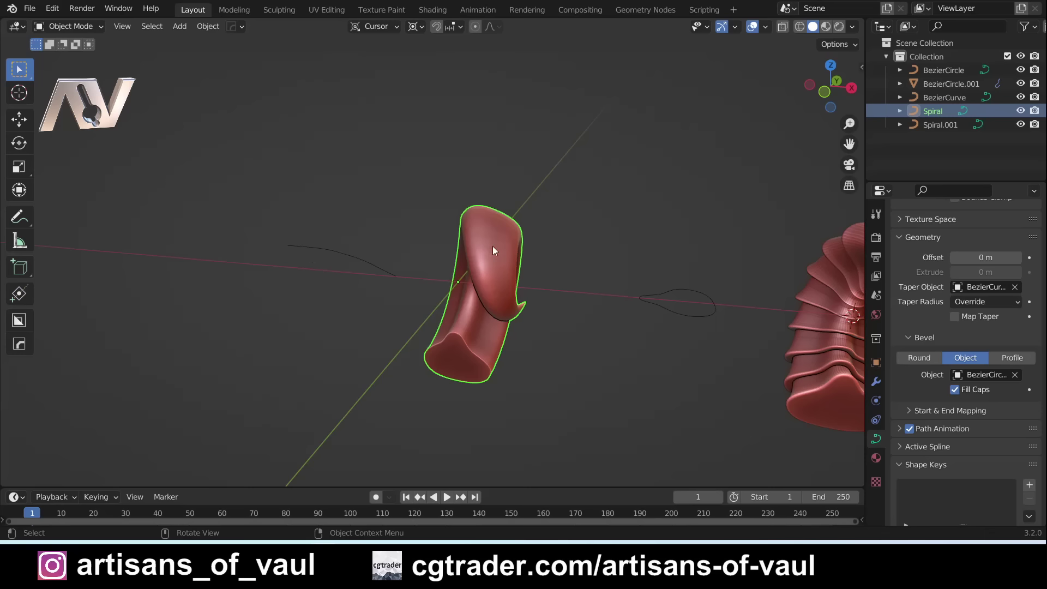
{"action": "middle_click", "coordinate": [716, 356]}
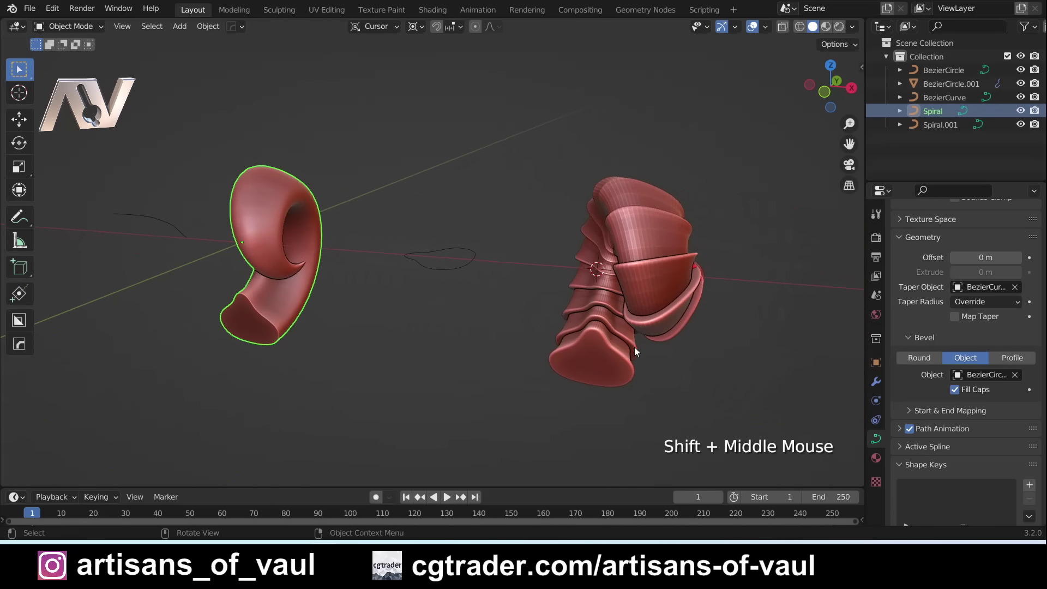
{"action": "left_click", "coordinate": [607, 308]}
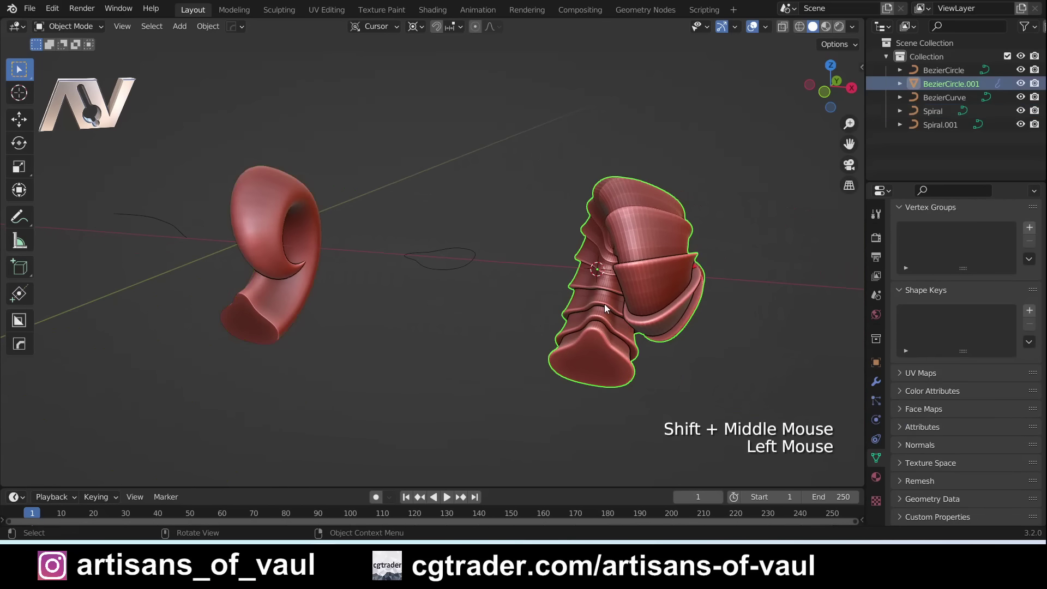
{"action": "left_click", "coordinate": [875, 385]}
{"action": "scroll", "scroll_direction": "down", "scroll_amount": 3}
{"action": "left_click", "coordinate": [897, 248]}
{"action": "scroll", "scroll_direction": "down", "scroll_amount": 3}
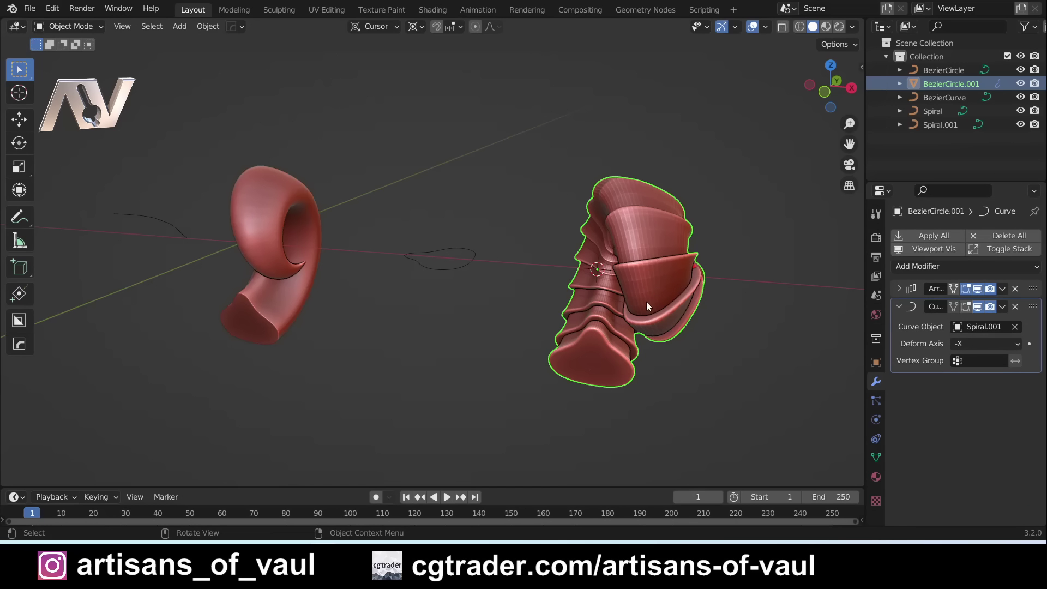
Look over the taper profile BezierCurve and the ridged profile piece again in the viewport.
{"action": "middle_click", "coordinate": [634, 306]}
{"action": "middle_click", "coordinate": [375, 316]}
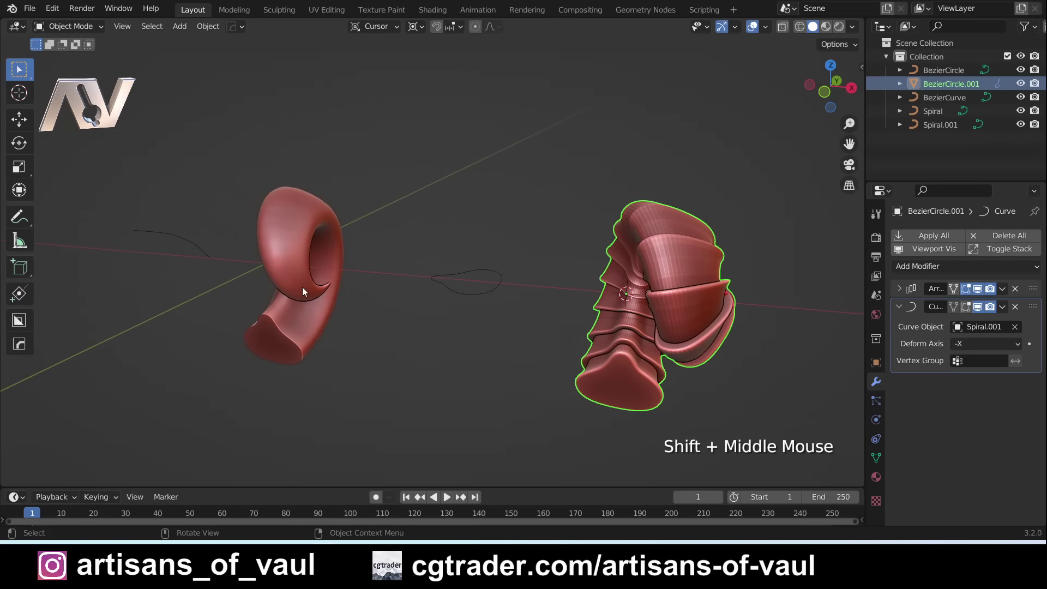
{"action": "left_click", "coordinate": [304, 291]}
{"action": "left_click", "coordinate": [196, 246]}
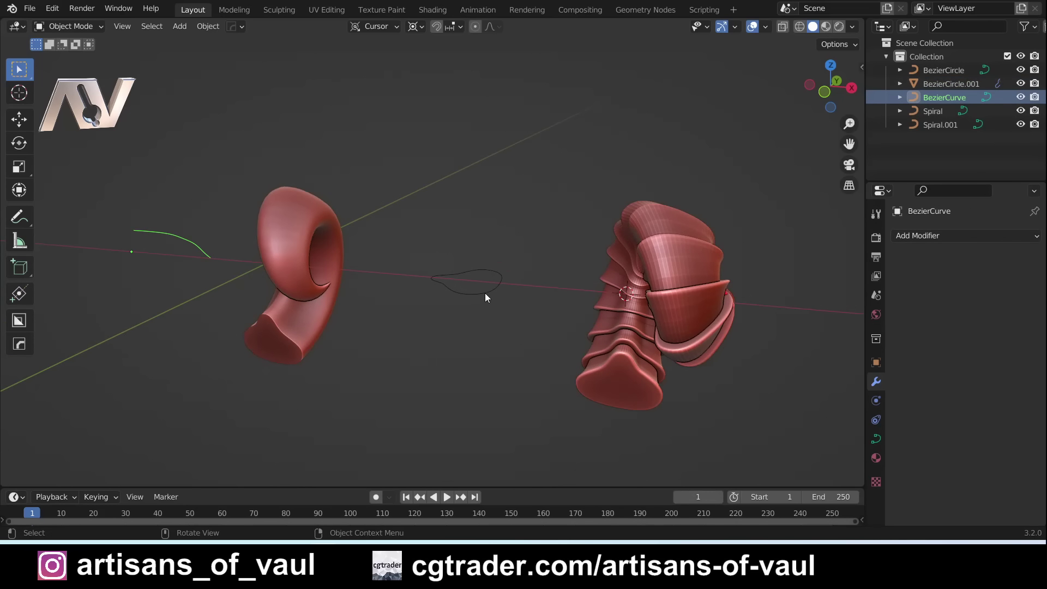
{"action": "left_click", "coordinate": [623, 339]}
{"action": "middle_click", "coordinate": [627, 362]}
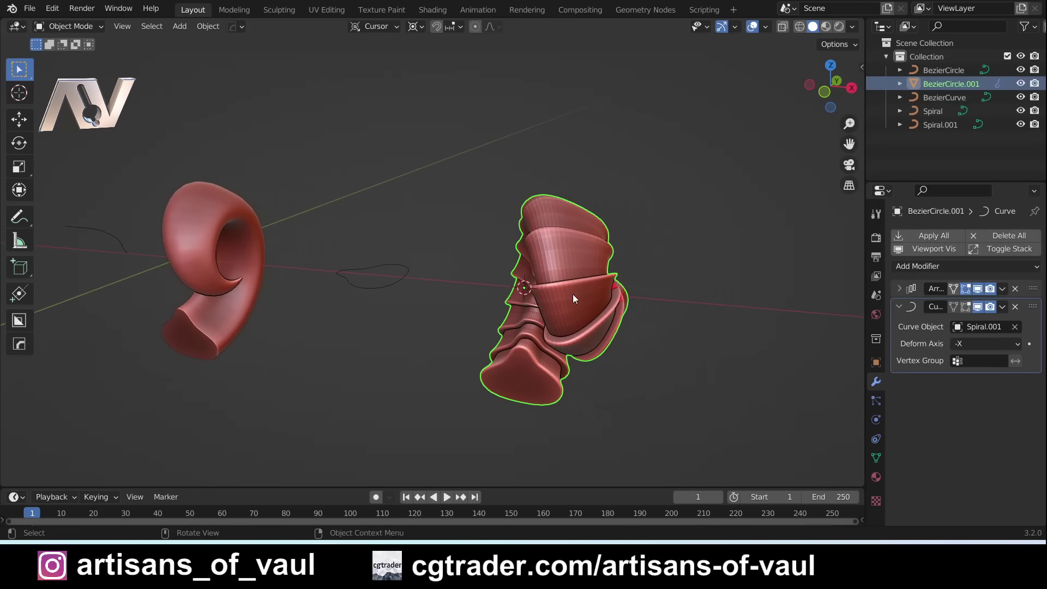
{"action": "middle_click", "coordinate": [626, 344]}
{"action": "scroll", "scroll_direction": "up", "scroll_amount": 3}
{"action": "middle_click", "coordinate": [560, 345]}
Show wireframe, select the Spiral.001 curve through the ridged horn and enter Edit Mode on it.
{"action": "key", "text": "Tab"}
{"action": "key", "text": "shift+z"}
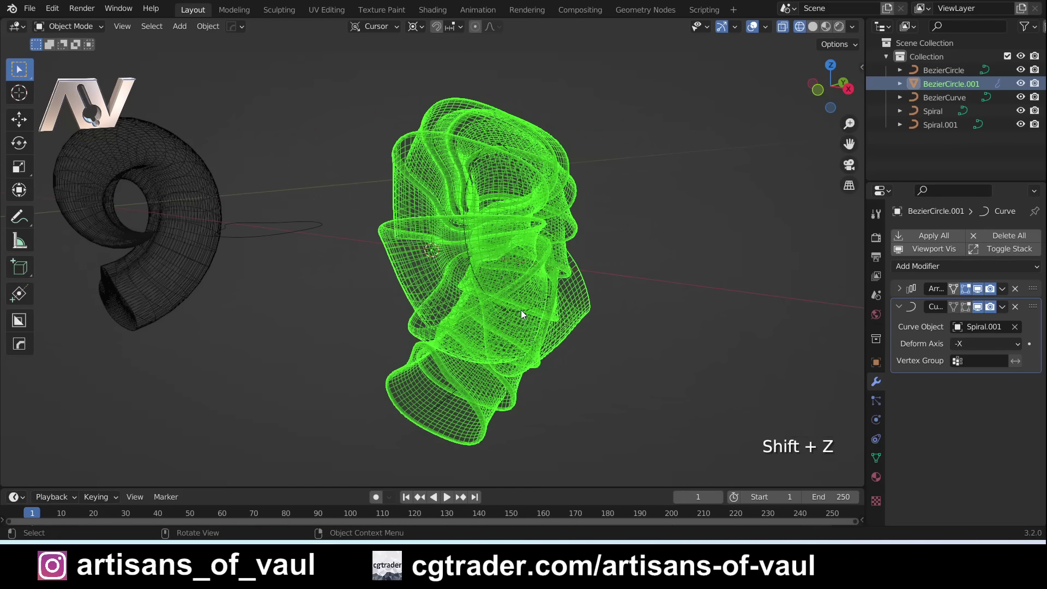
{"action": "left_click", "coordinate": [526, 311]}
{"action": "key", "text": "Tab"}
Switch to the Select Box tool and orbit in solid view to face the spiral path's points.
{"action": "middle_click", "coordinate": [611, 326]}
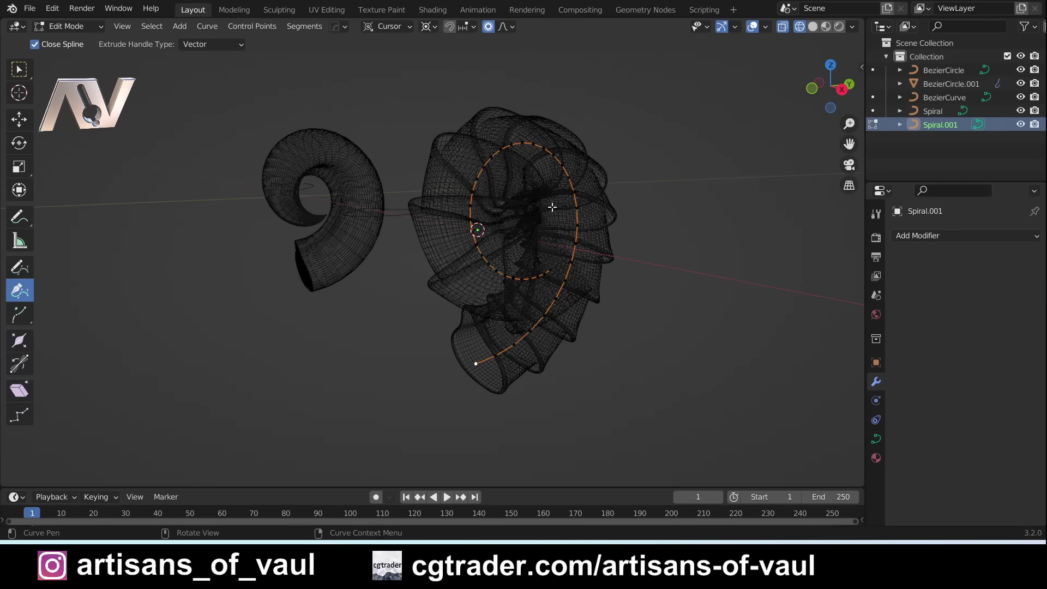
{"action": "left_click", "coordinate": [24, 70]}
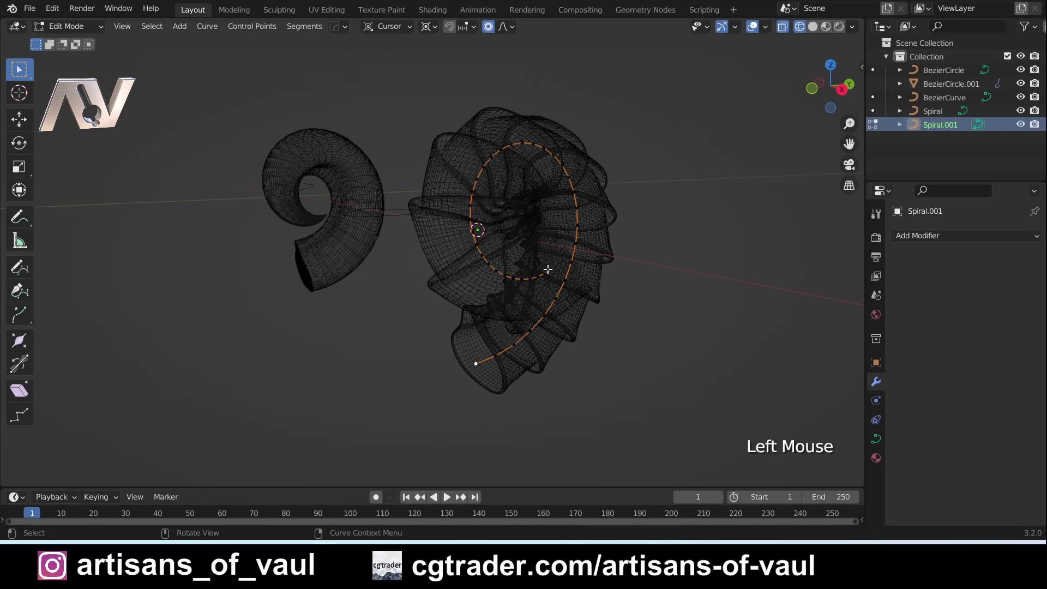
{"action": "left_click", "coordinate": [551, 266]}
{"action": "middle_click", "coordinate": [586, 309]}
{"action": "middle_click", "coordinate": [545, 308]}
{"action": "scroll", "scroll_direction": "up", "scroll_amount": 3}
{"action": "scroll", "scroll_direction": "up", "scroll_amount": 3}
{"action": "middle_click", "coordinate": [589, 311]}
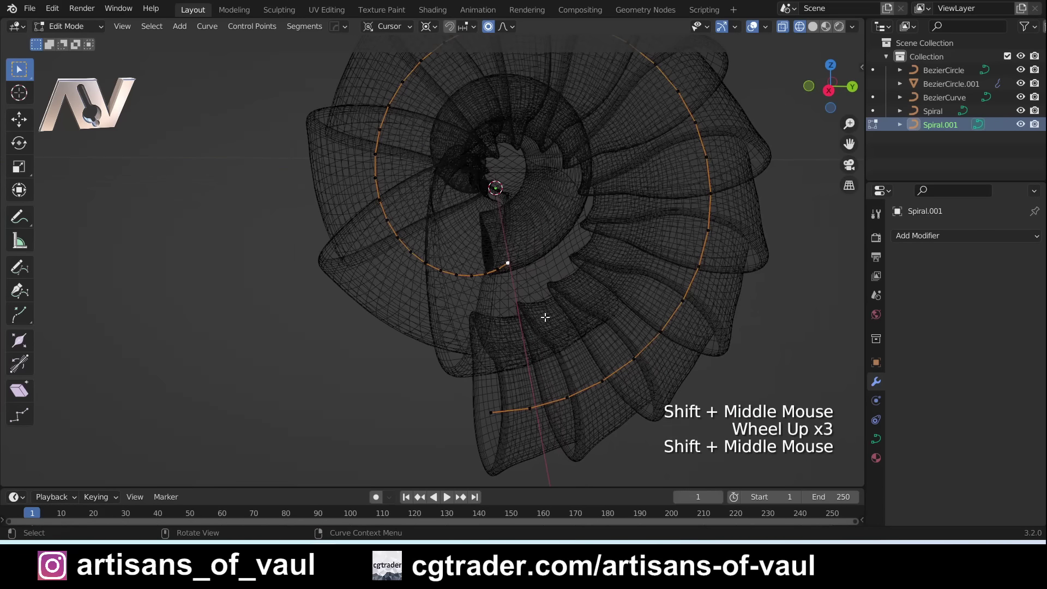
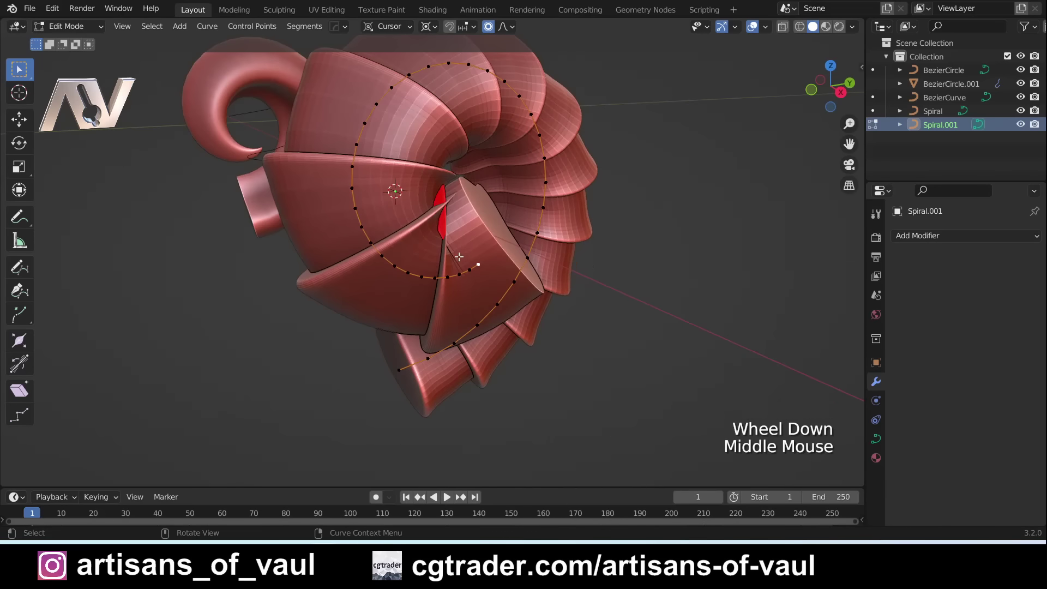
Try a shrink/fatten on the points, enable proportional editing and bring up its falloff menu.
{"action": "scroll", "scroll_direction": "up", "scroll_amount": 3}
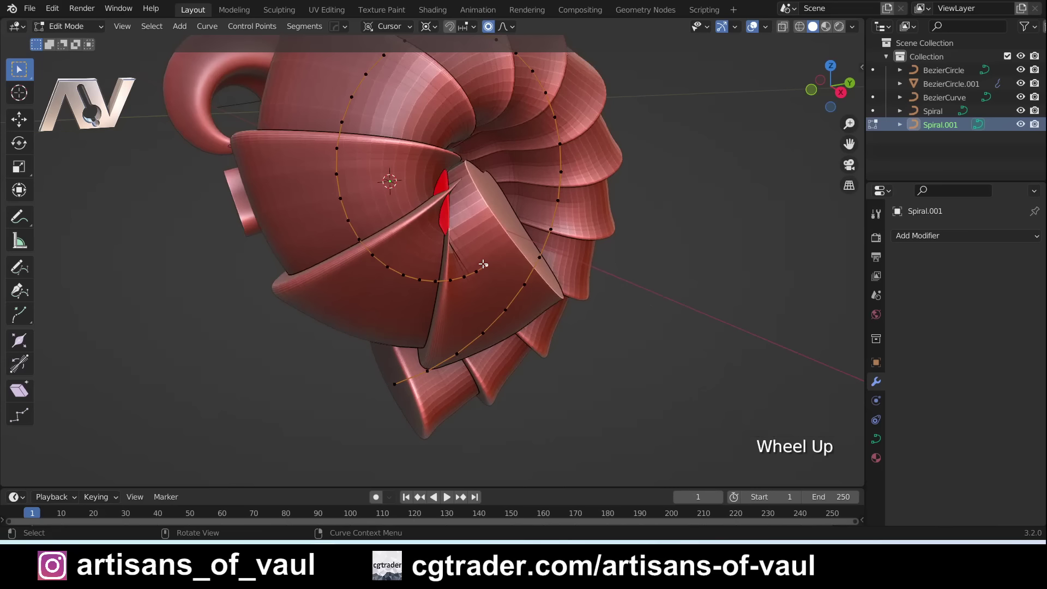
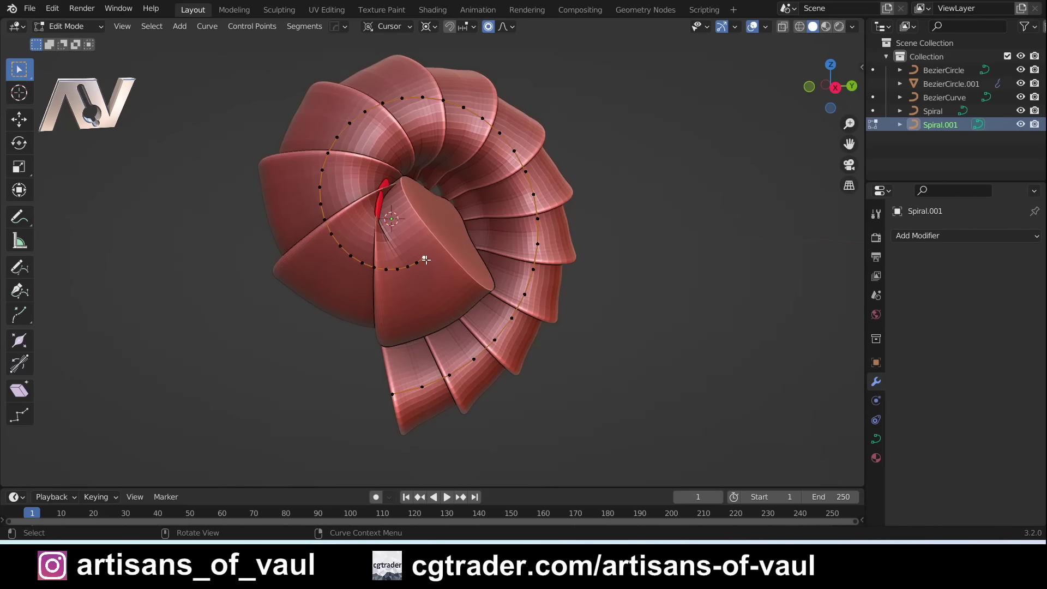
{"action": "scroll", "scroll_direction": "up", "scroll_amount": 3}
{"action": "left_click", "coordinate": [475, 277]}
{"action": "middle_click", "coordinate": [476, 276]}
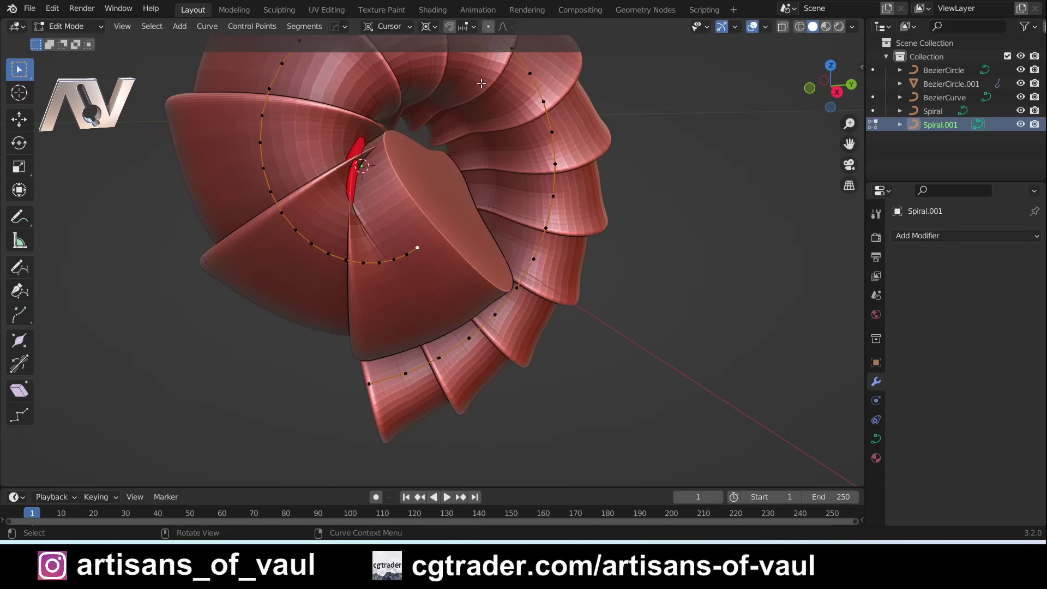
{"action": "left_click", "coordinate": [494, 35]}
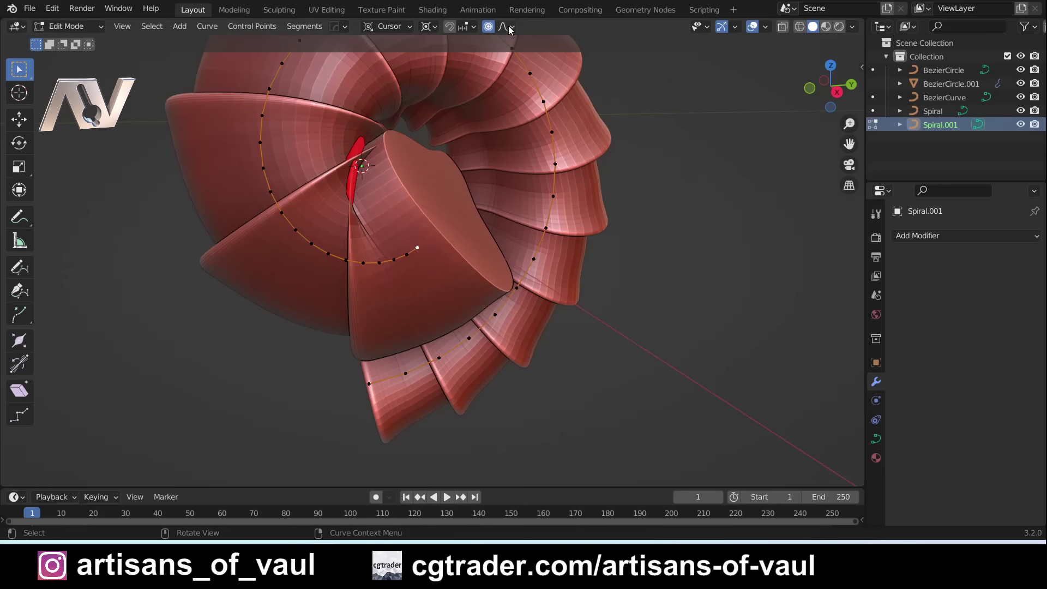
Shrink the inner-end points with Alt+S using Linear, Connected Only falloff at size about 1.77.
{"action": "left_click", "coordinate": [509, 28]}
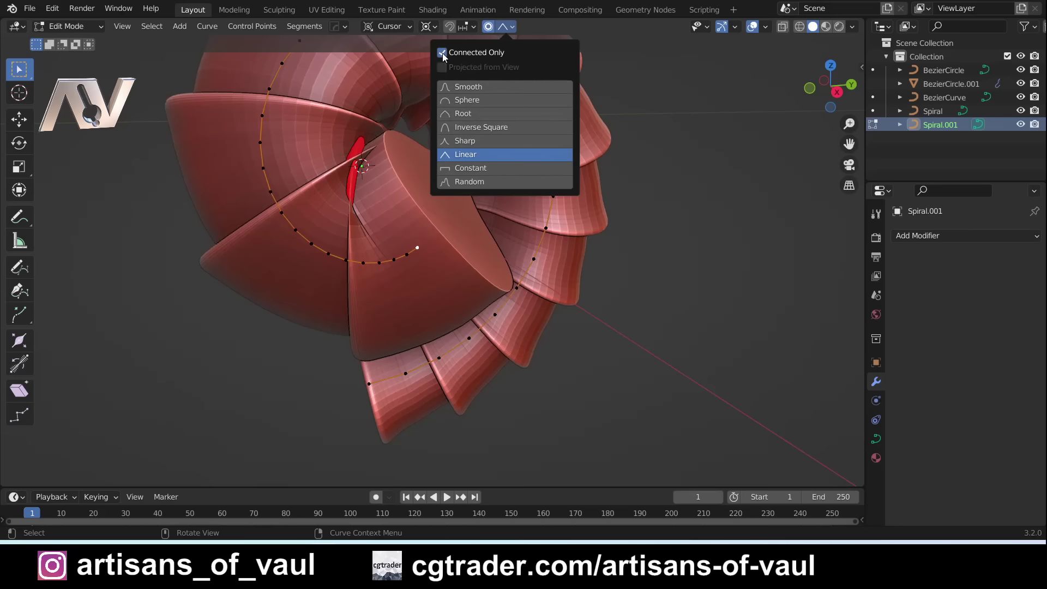
{"action": "scroll", "scroll_direction": "down", "scroll_amount": 3}
{"action": "middle_click", "coordinate": [432, 243]}
{"action": "scroll", "scroll_direction": "down", "scroll_amount": 3}
{"action": "key", "text": "alt+s"}
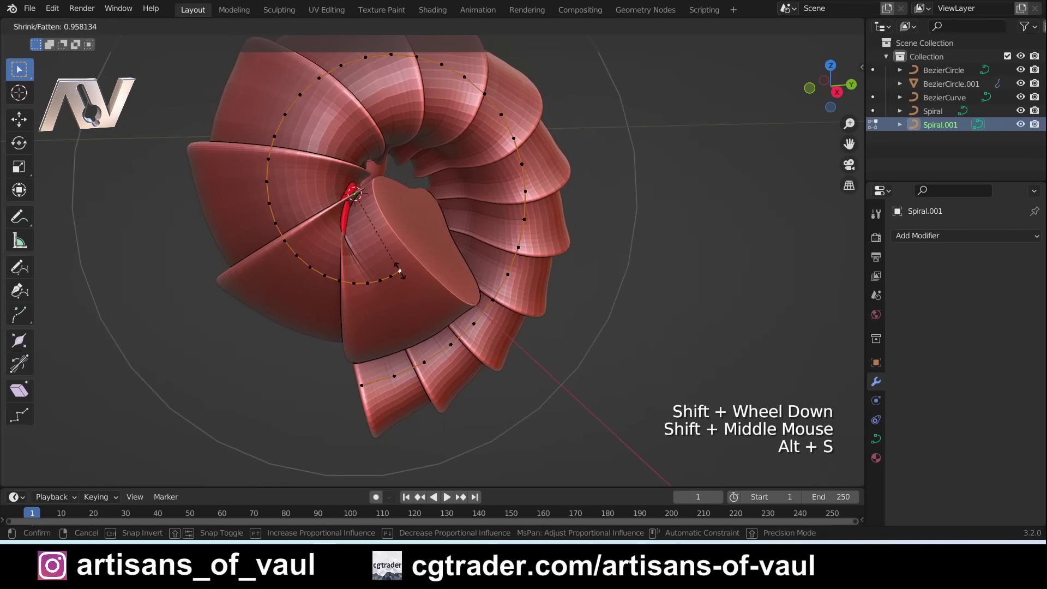
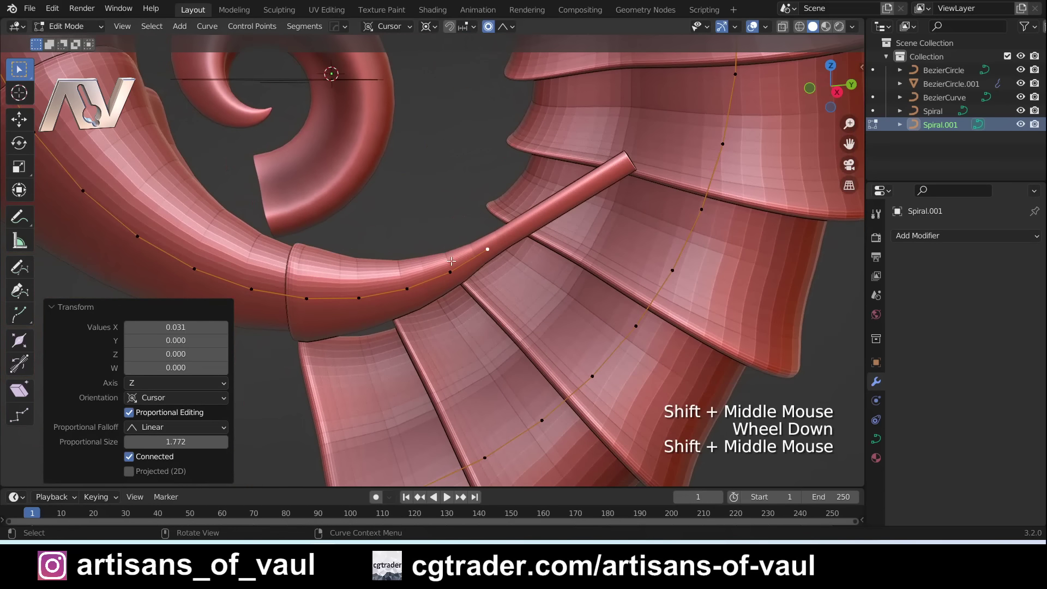
Zoom out to see the tapered horn, leave Edit Mode and select the ridged horn object.
{"action": "scroll", "scroll_direction": "down", "scroll_amount": 3}
{"action": "scroll", "scroll_direction": "down", "scroll_amount": 3}
{"action": "middle_click", "coordinate": [443, 240]}
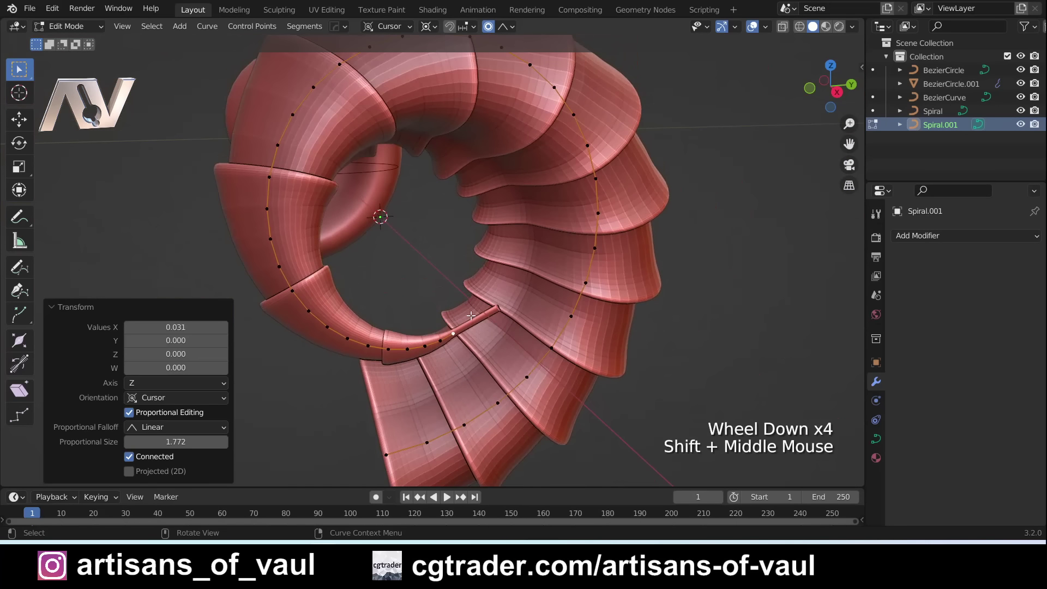
{"action": "key", "text": "Tab"}
{"action": "left_click", "coordinate": [534, 234]}
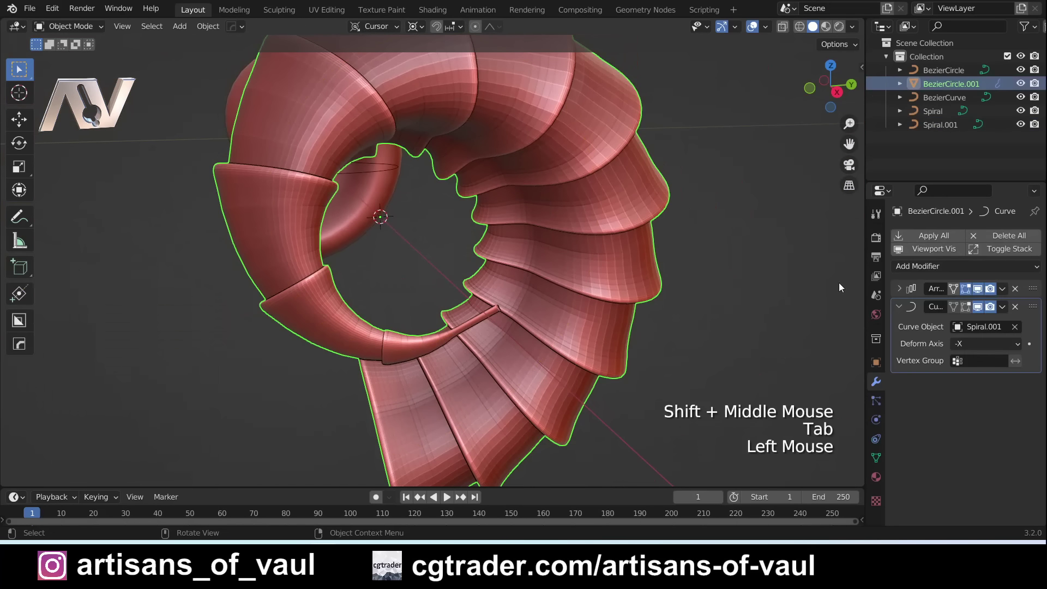
Expand BezierCircle.001's array modifier and scale the ridged horn to 1.039 on every axis.
{"action": "left_click", "coordinate": [894, 293]}
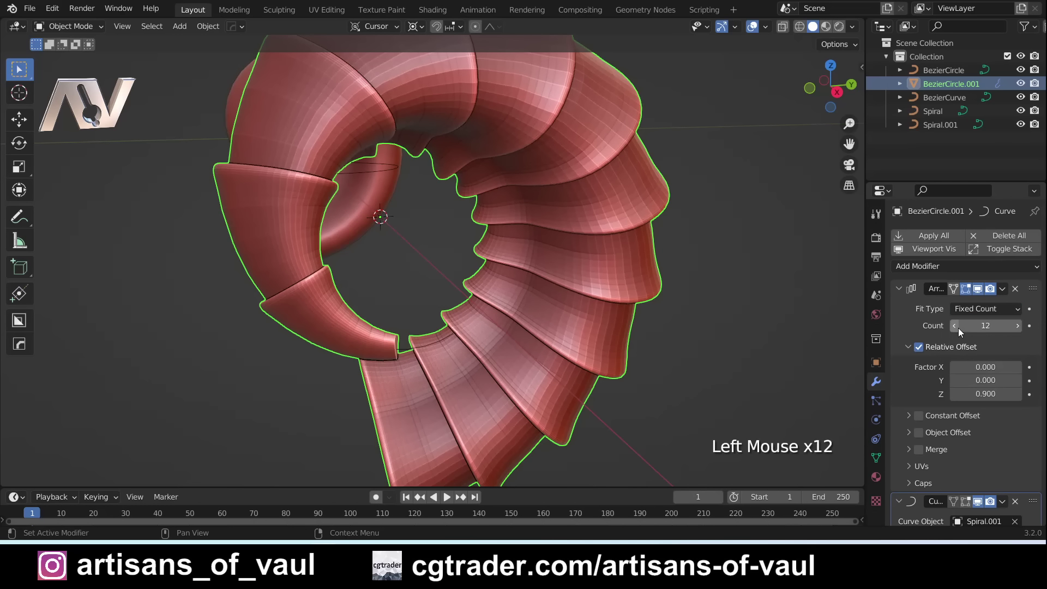
{"action": "middle_click", "coordinate": [396, 349]}
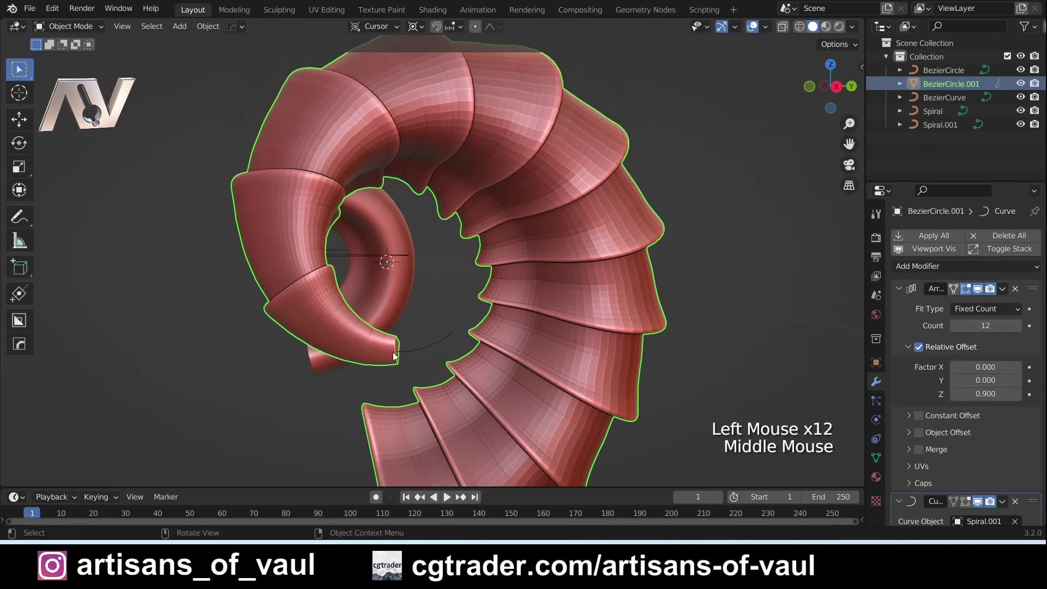
{"action": "scroll", "scroll_direction": "down", "scroll_amount": 3}
{"action": "key", "text": "s"}
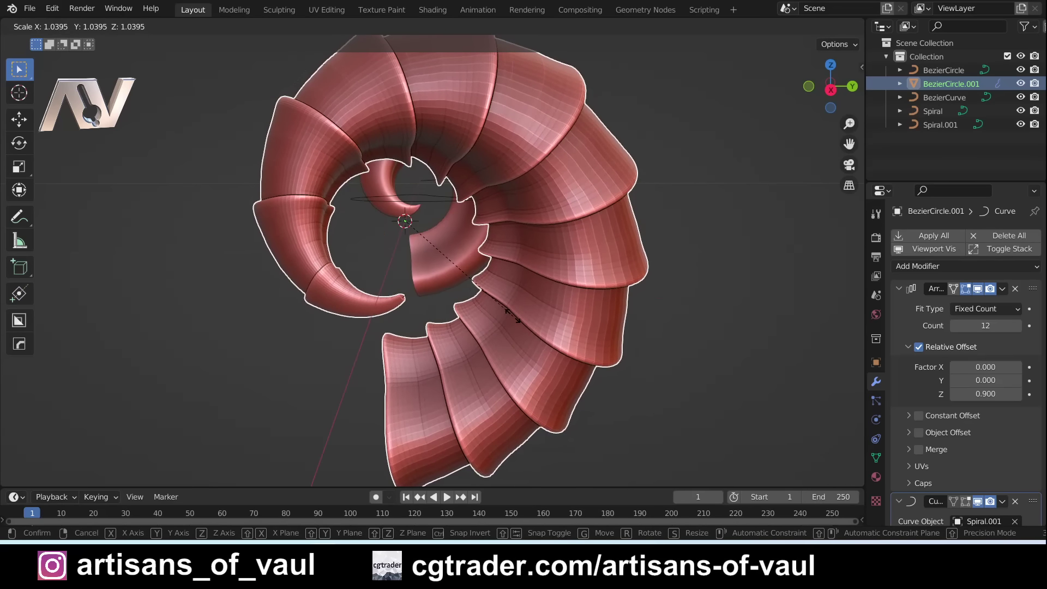
{"action": "middle_click", "coordinate": [439, 400]}
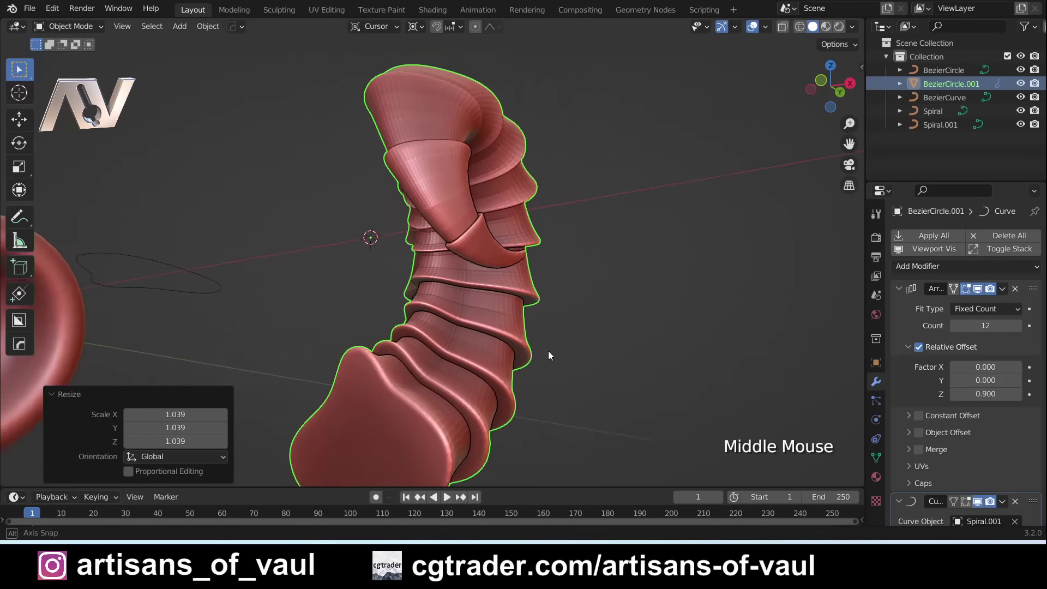
Deselect the ridged horn and look both horns over from several angles.
{"action": "key", "text": "Tab"}
{"action": "middle_click", "coordinate": [564, 370]}
{"action": "left_click", "coordinate": [563, 369]}
{"action": "scroll", "scroll_direction": "down", "scroll_amount": 3}
{"action": "middle_click", "coordinate": [397, 324]}
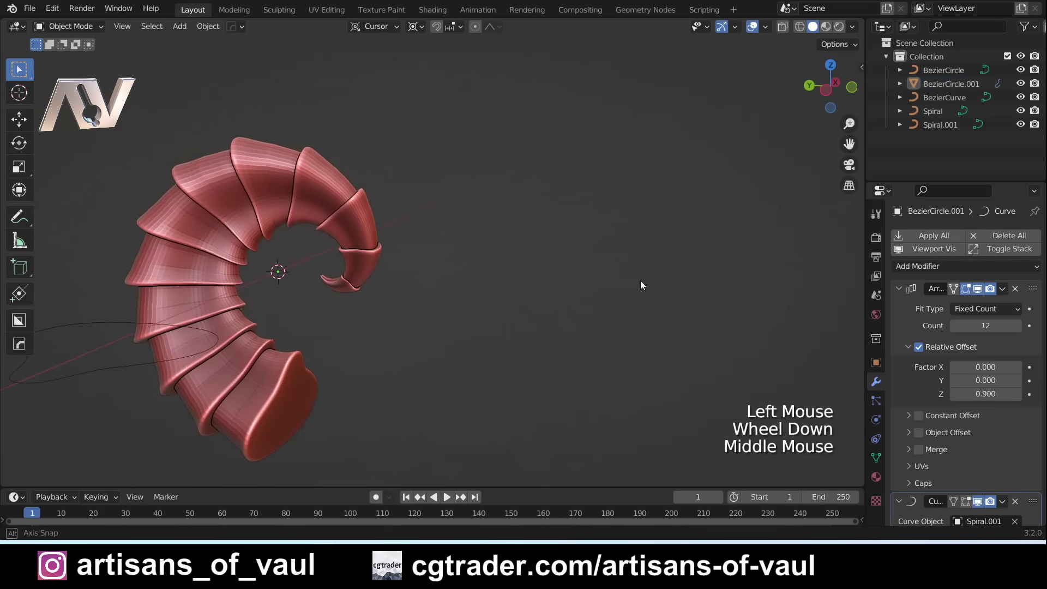
{"action": "scroll", "scroll_direction": "up", "scroll_amount": 3}
{"action": "middle_click", "coordinate": [521, 405]}
{"action": "middle_click", "coordinate": [538, 345]}
Reselect the ridged horn briefly, then make the smooth Spiral horn the active object.
{"action": "left_click", "coordinate": [412, 136]}
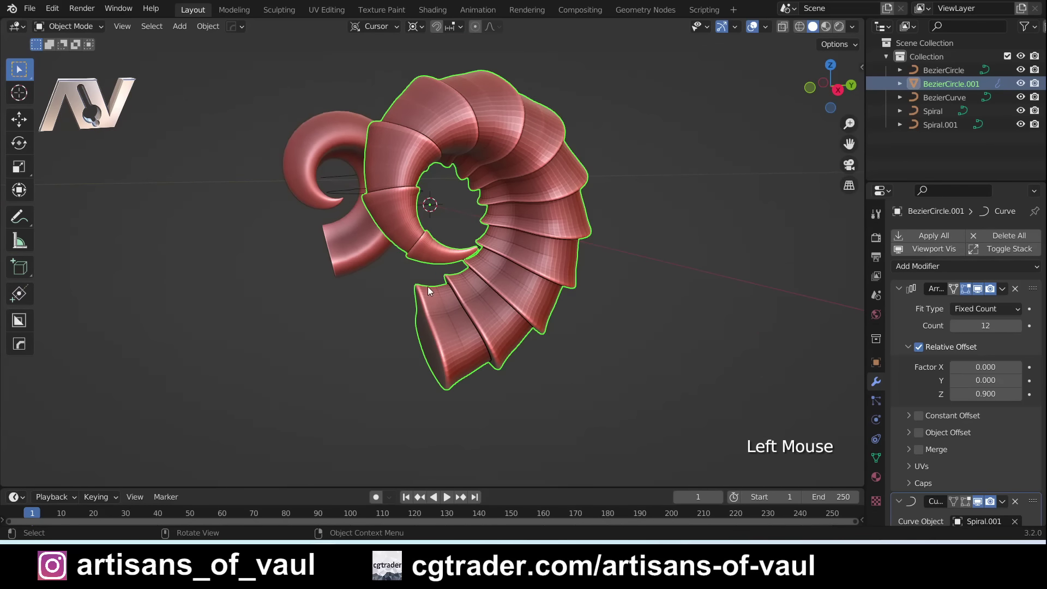
{"action": "scroll", "scroll_direction": "up", "scroll_amount": 3}
{"action": "middle_click", "coordinate": [443, 312]}
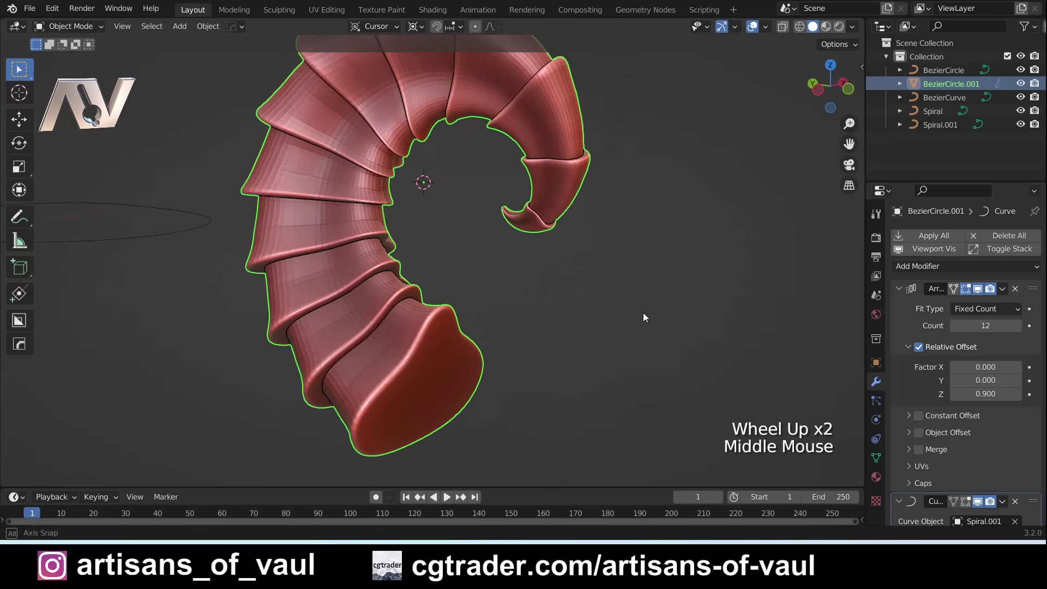
{"action": "left_click", "coordinate": [162, 206]}
{"action": "middle_click", "coordinate": [202, 239]}
{"action": "scroll", "scroll_direction": "up", "scroll_amount": 3}
Convert the smooth Spiral horn to a mesh and zoom in on its open tip.
{"action": "middle_click", "coordinate": [476, 344]}
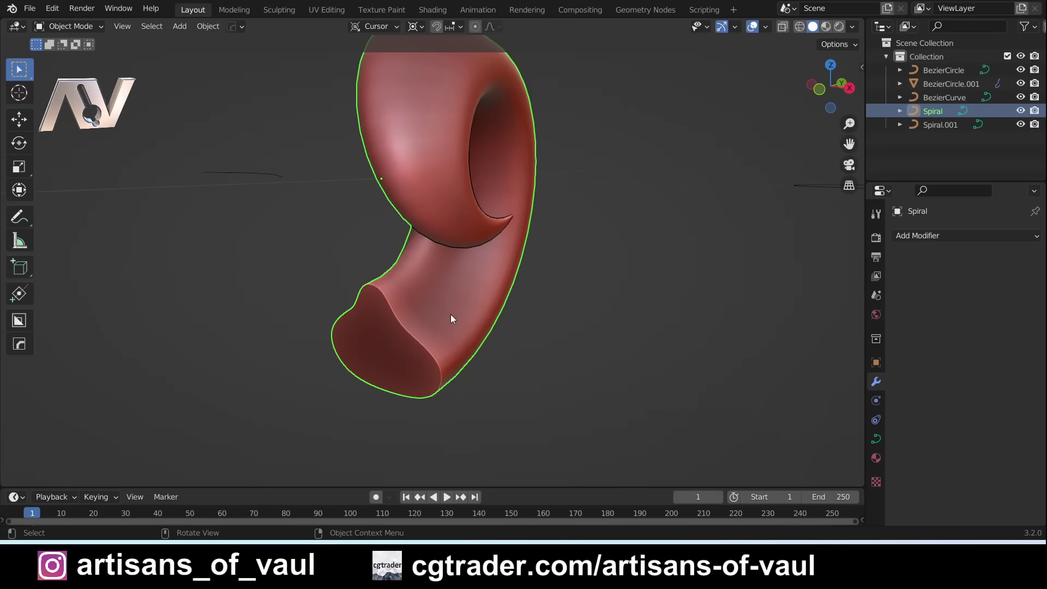
{"action": "left_click", "coordinate": [209, 31]}
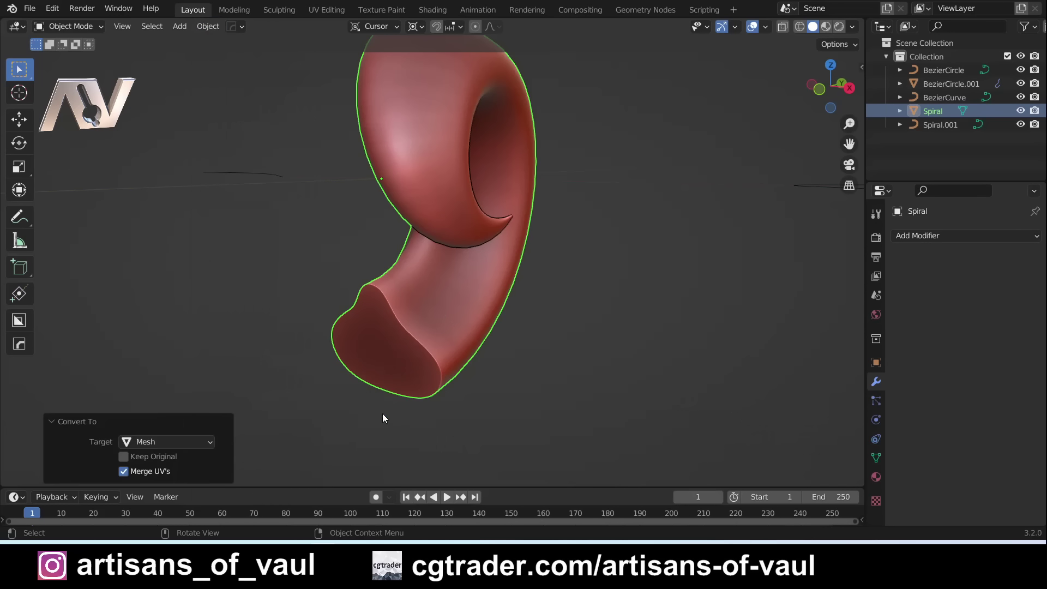
{"action": "middle_click", "coordinate": [439, 316]}
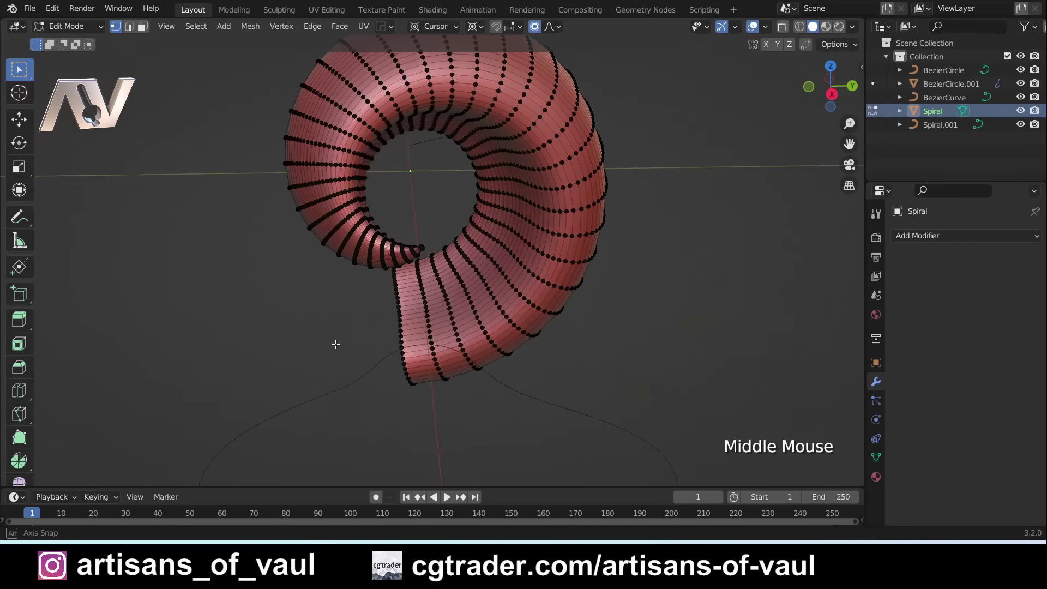
{"action": "scroll", "scroll_direction": "up", "scroll_amount": 3}
{"action": "middle_click", "coordinate": [306, 314]}
{"action": "scroll", "scroll_direction": "up", "scroll_amount": 3}
{"action": "middle_click", "coordinate": [537, 359]}
{"action": "middle_click", "coordinate": [336, 228]}
{"action": "middle_click", "coordinate": [351, 264]}
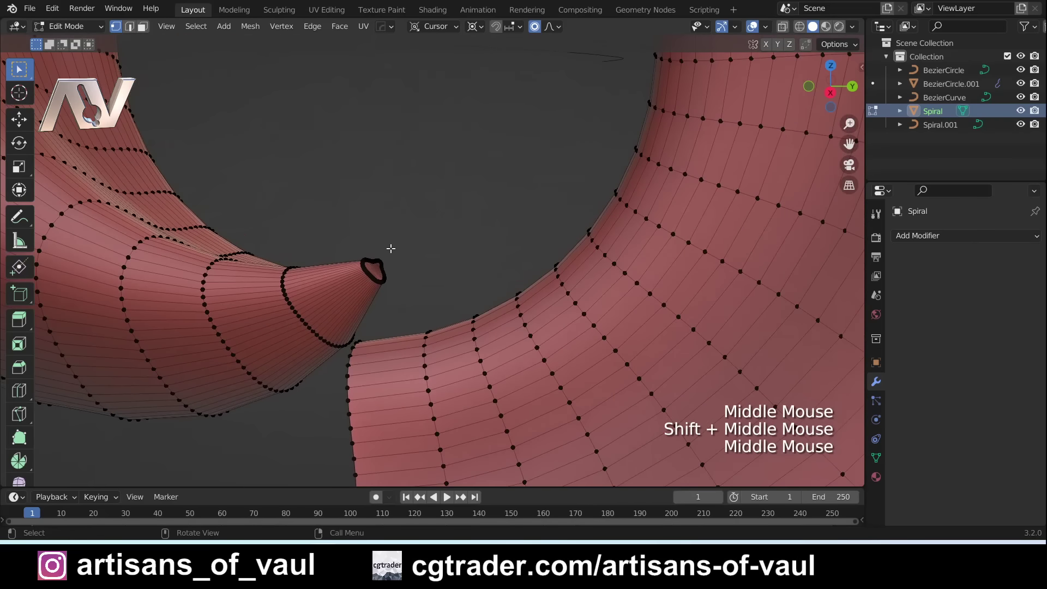
In Edit Mode select the tip vertex loop and merge it At Center into a single point.
{"action": "key", "text": "shift+z"}
{"action": "left_click", "coordinate": [348, 241]}
{"action": "left_click", "coordinate": [363, 253]}
{"action": "key", "text": "shift+z"}
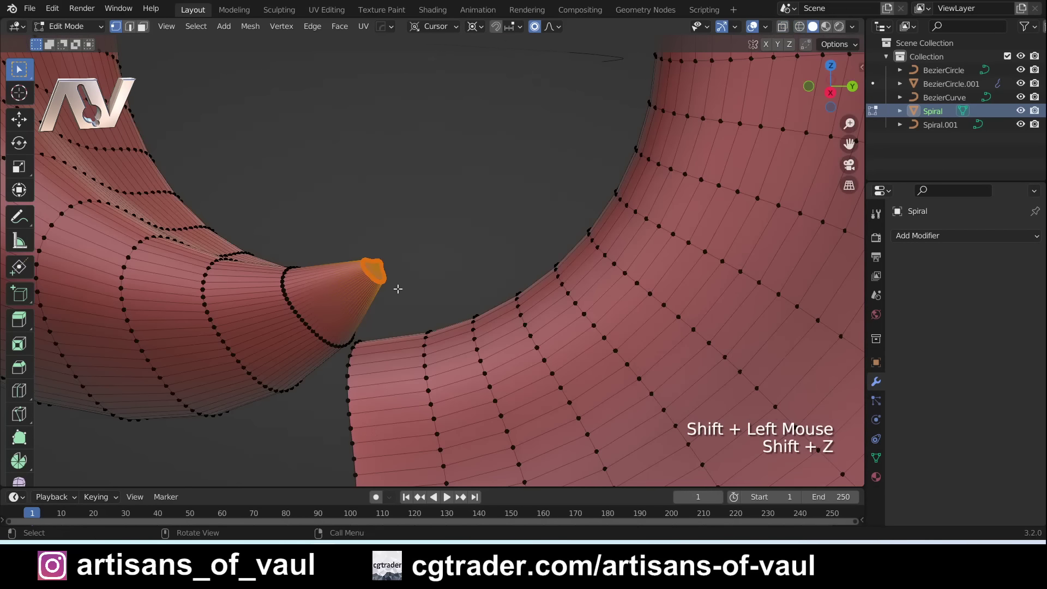
{"action": "key", "text": "m"}
{"action": "middle_click", "coordinate": [394, 290]}
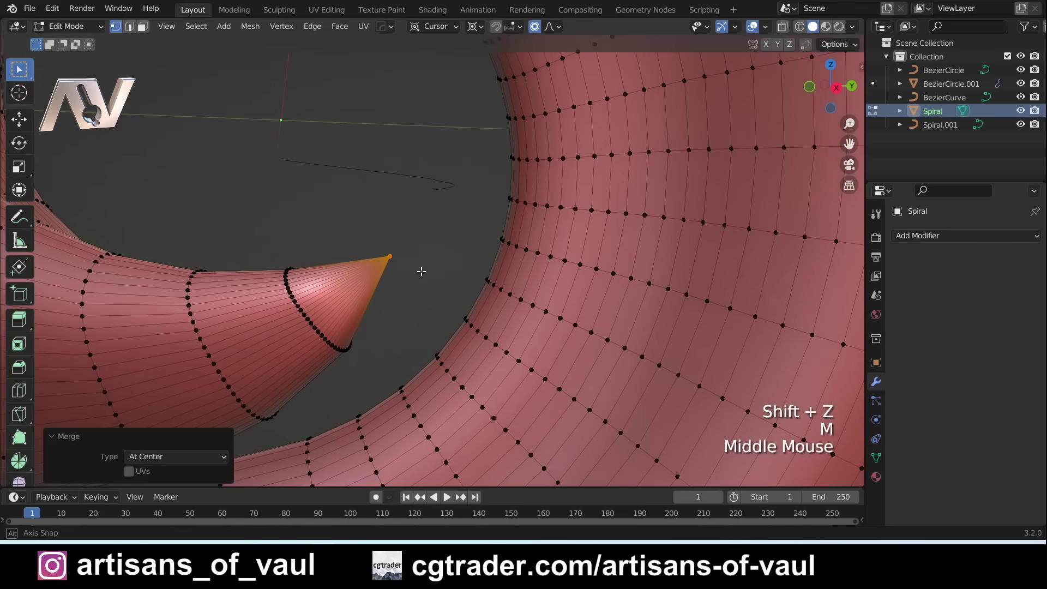
{"action": "middle_click", "coordinate": [416, 267]}
Return to Object Mode, check the pointed horn and show the N sidebar.
{"action": "key", "text": "Tab"}
{"action": "scroll", "scroll_direction": "down", "scroll_amount": 3}
{"action": "middle_click", "coordinate": [443, 264]}
{"action": "scroll", "scroll_direction": "down", "scroll_amount": 3}
{"action": "middle_click", "coordinate": [434, 316]}
{"action": "key", "text": "n"}
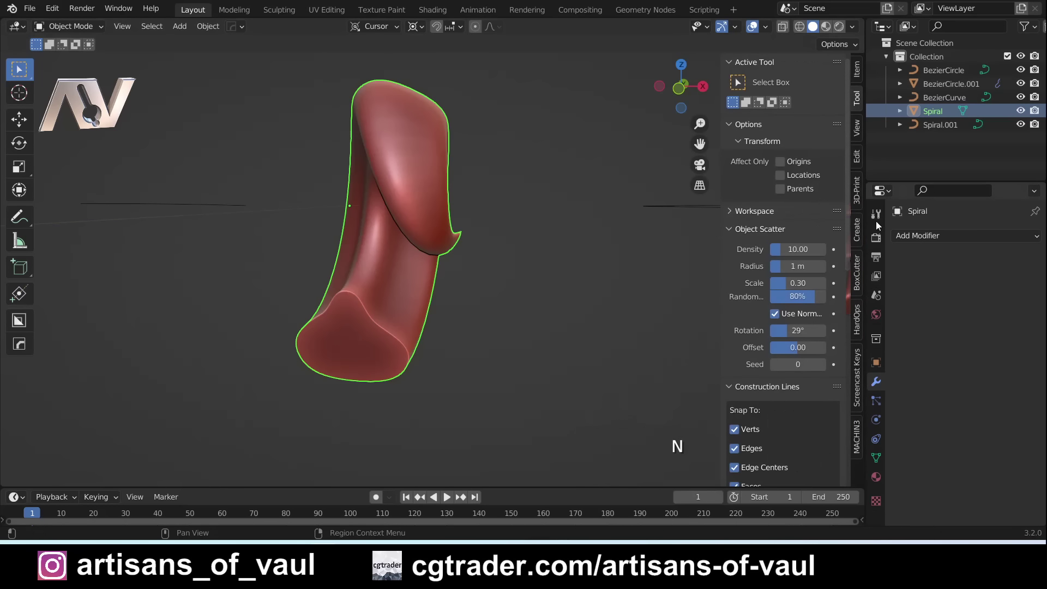
Confirm the 3D-Print Toolbox add-on and run Check All: 144 non-manifold edges, 56 intersecting, 99 zero faces.
{"action": "left_click", "coordinate": [860, 192]}
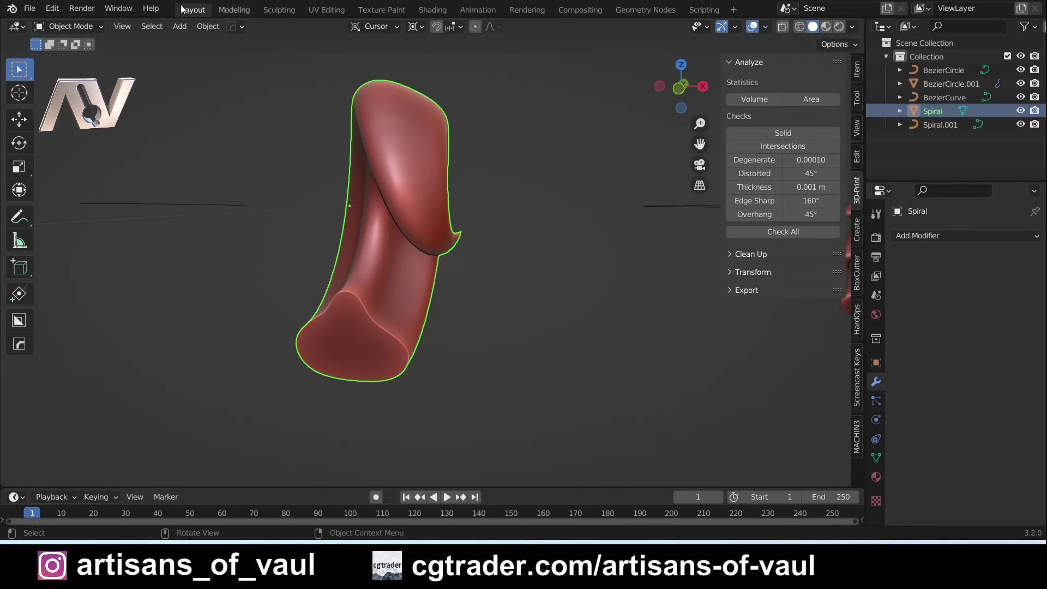
{"action": "left_click", "coordinate": [55, 12]}
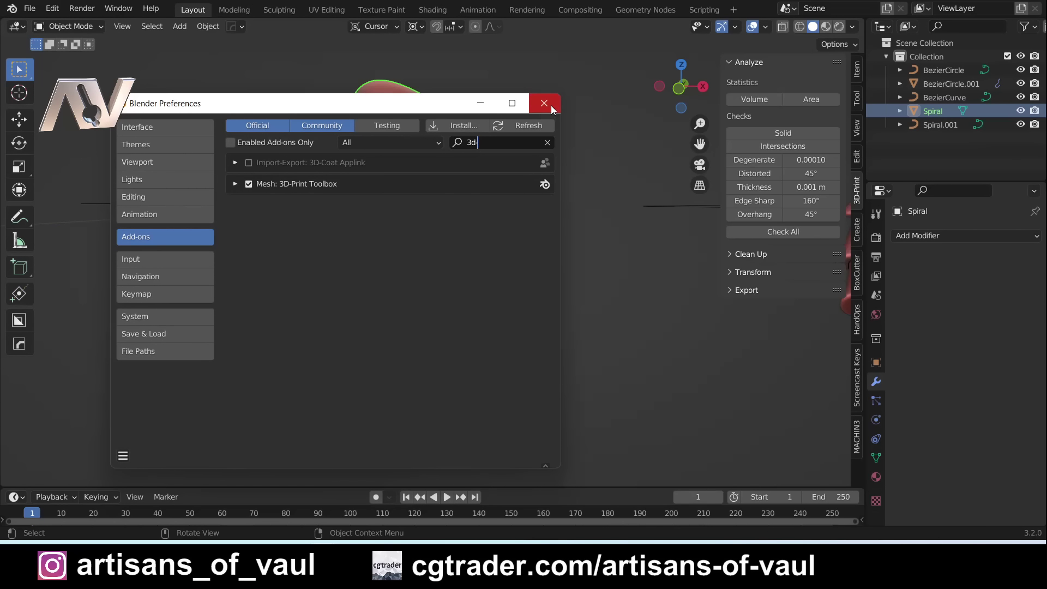
{"action": "left_click", "coordinate": [793, 228]}
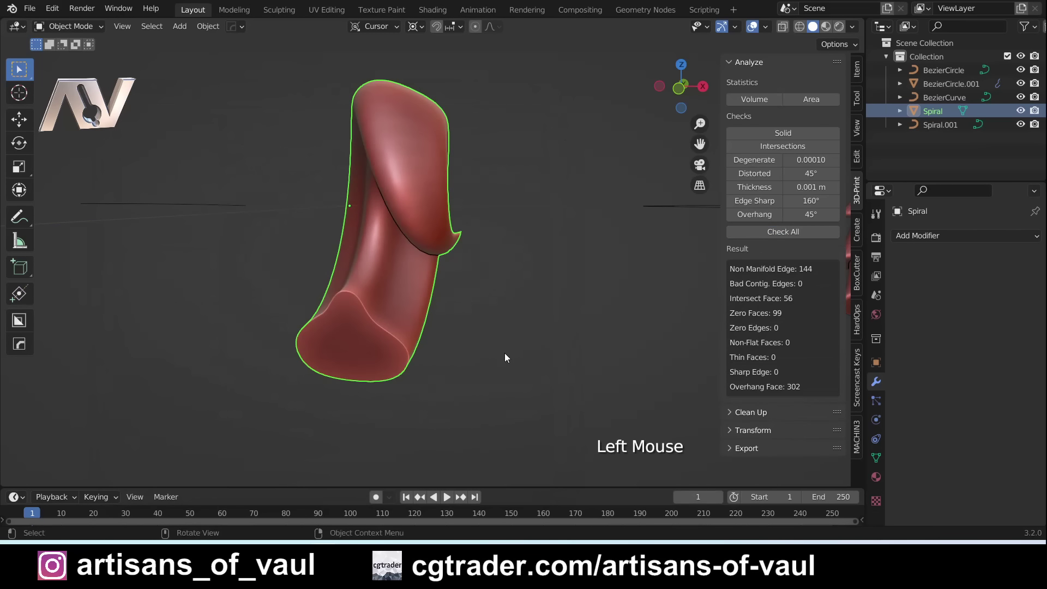
{"action": "middle_click", "coordinate": [468, 314]}
{"action": "scroll", "scroll_direction": "up", "scroll_amount": 3}
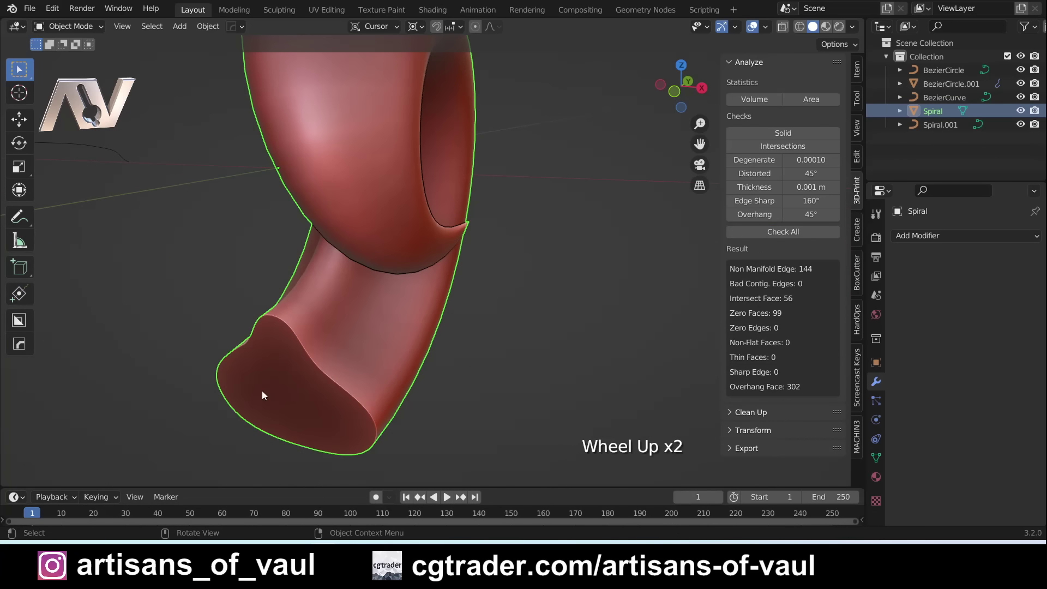
In Edit Mode select a base-rim vertex and nudge it with proportional falloff.
{"action": "key", "text": "Tab"}
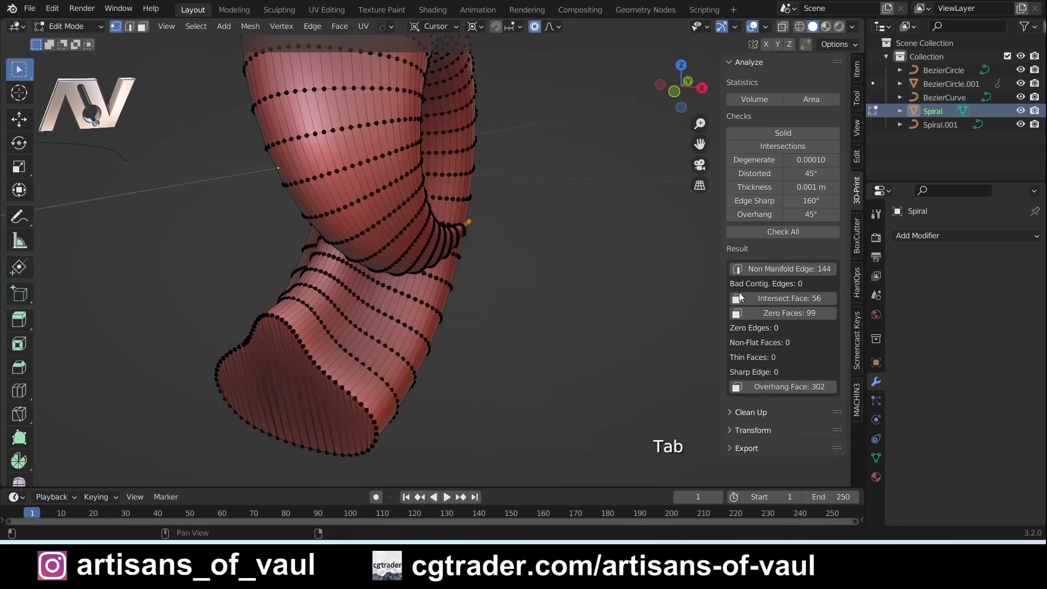
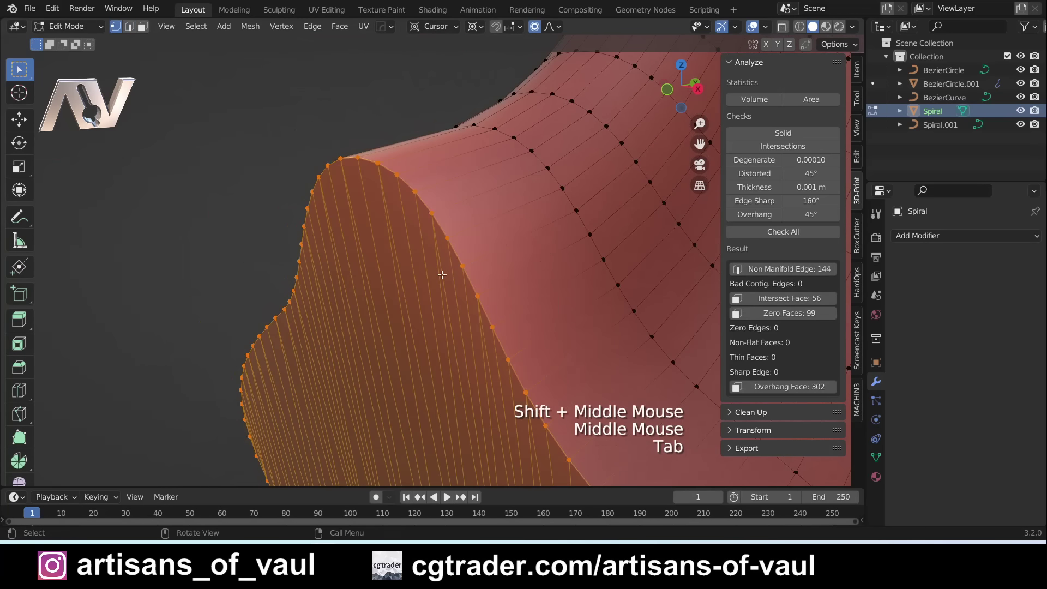
{"action": "left_click", "coordinate": [463, 263]}
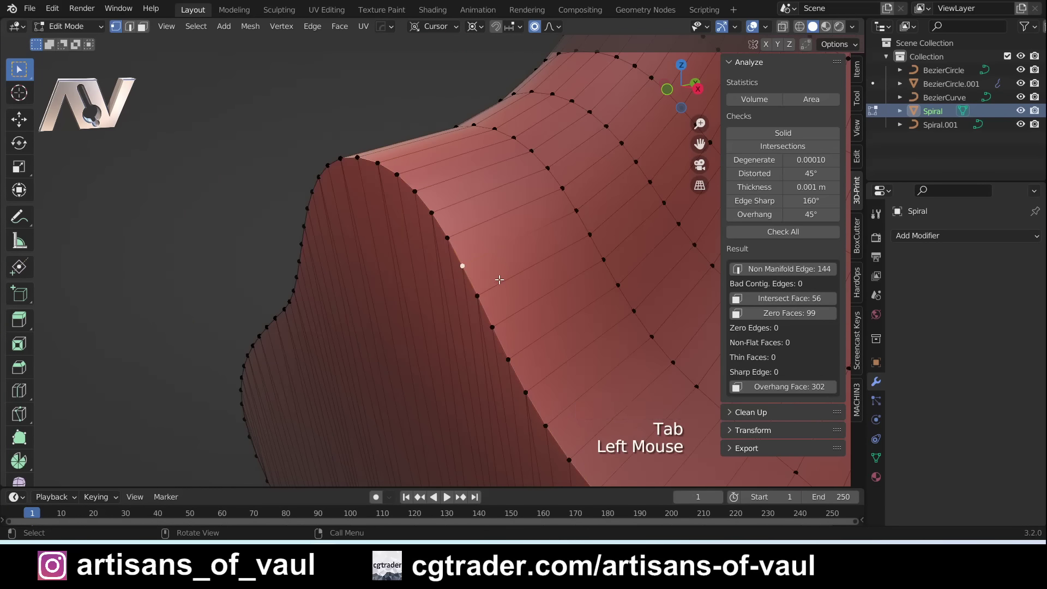
{"action": "key", "text": "g"}
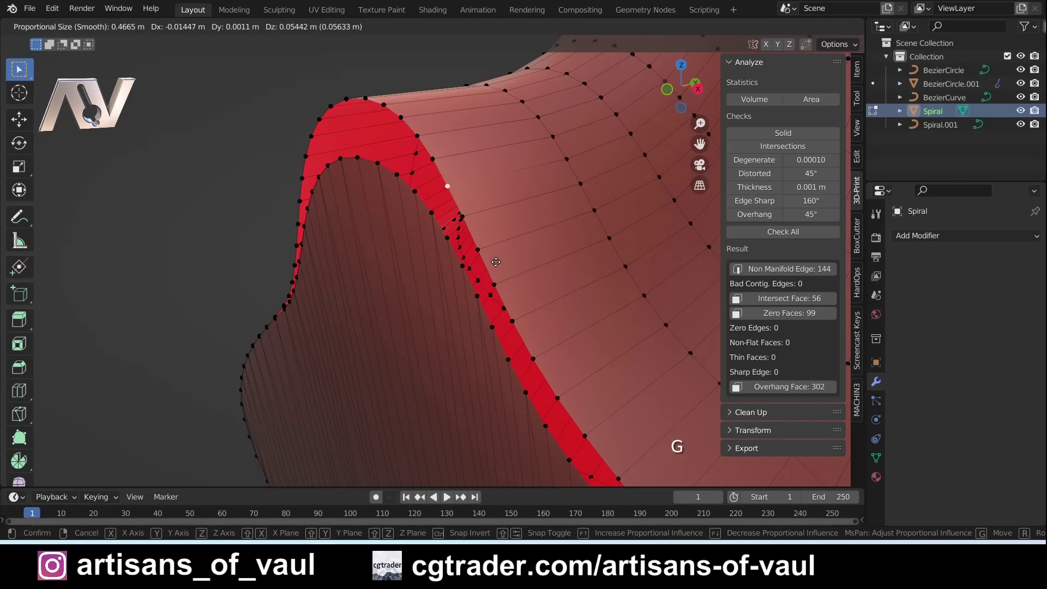
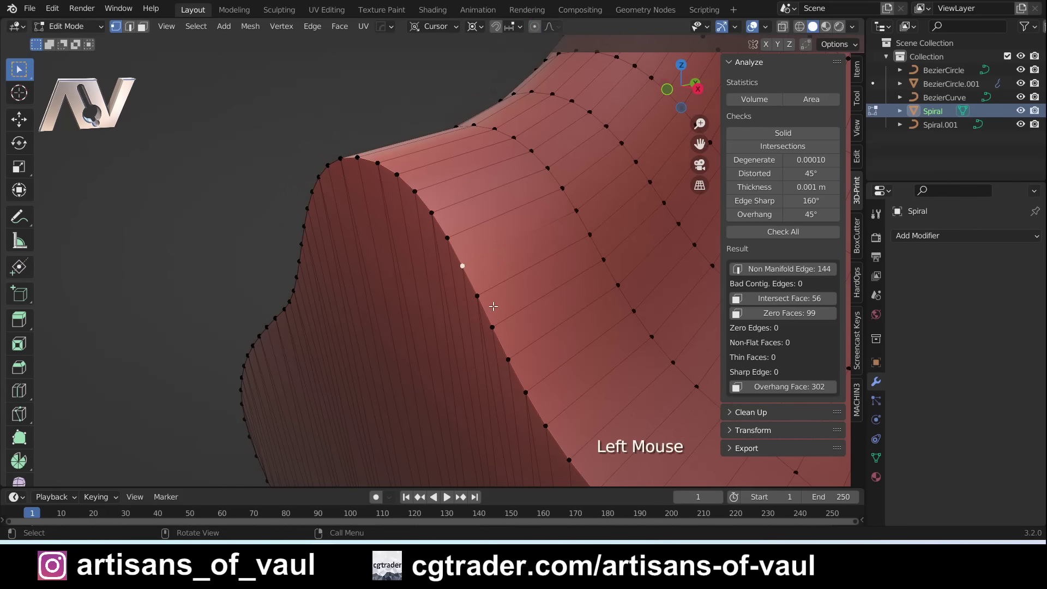
{"action": "key", "text": "g"}
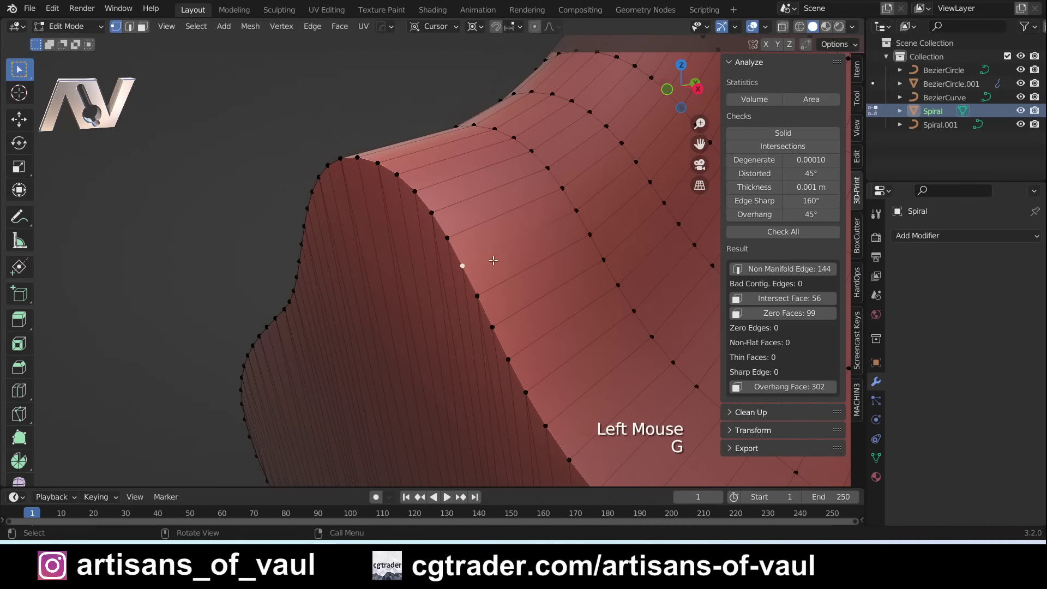
{"action": "scroll", "scroll_direction": "down", "scroll_amount": 3}
{"action": "middle_click", "coordinate": [427, 277]}
{"action": "scroll", "scroll_direction": "down", "scroll_amount": 3}
Merge all vertices by distance (72 removed) and rerun Check All for 0 non-manifold and 0 intersecting.
{"action": "key", "text": "a"}
{"action": "key", "text": "m"}
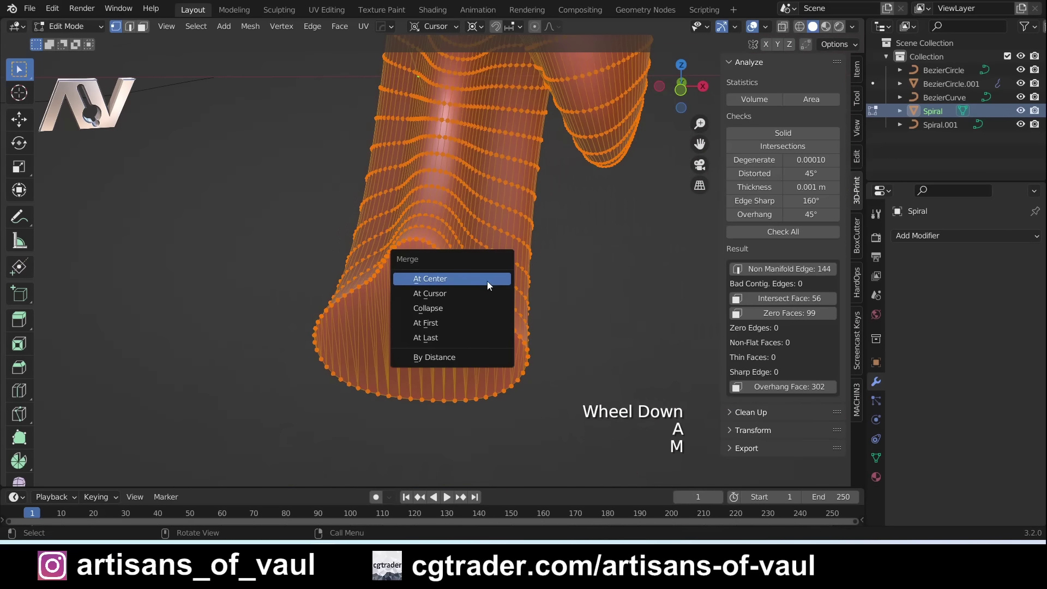
{"action": "middle_click", "coordinate": [461, 304]}
{"action": "key", "text": "Tab"}
{"action": "right_click", "coordinate": [483, 279]}
{"action": "left_click", "coordinate": [769, 236]}
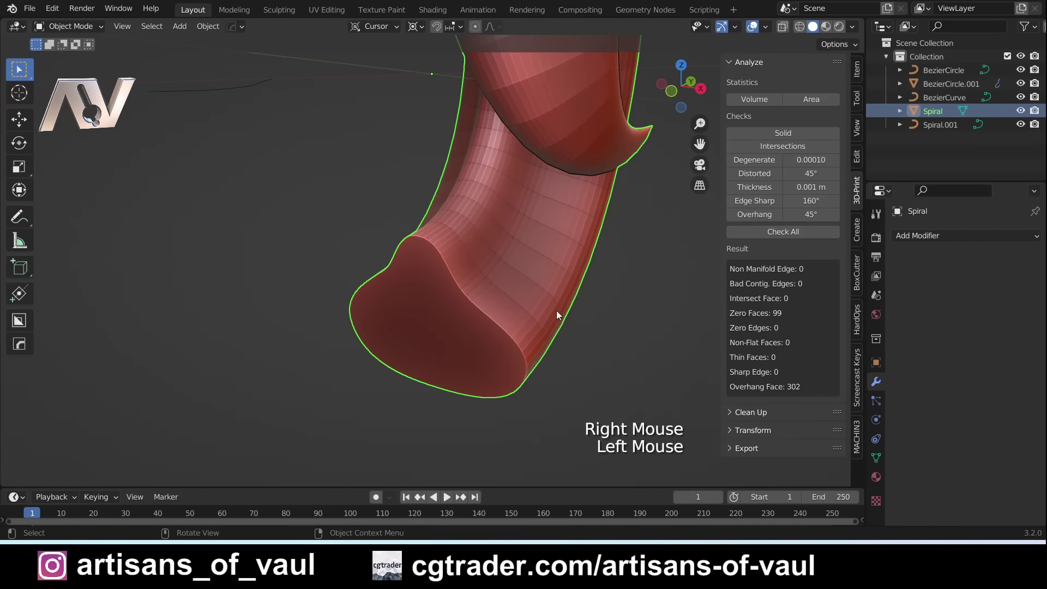
Orbit and zoom around the cleaned smooth horn's tip to inspect it.
{"action": "scroll", "scroll_direction": "down", "scroll_amount": 3}
{"action": "middle_click", "coordinate": [413, 267]}
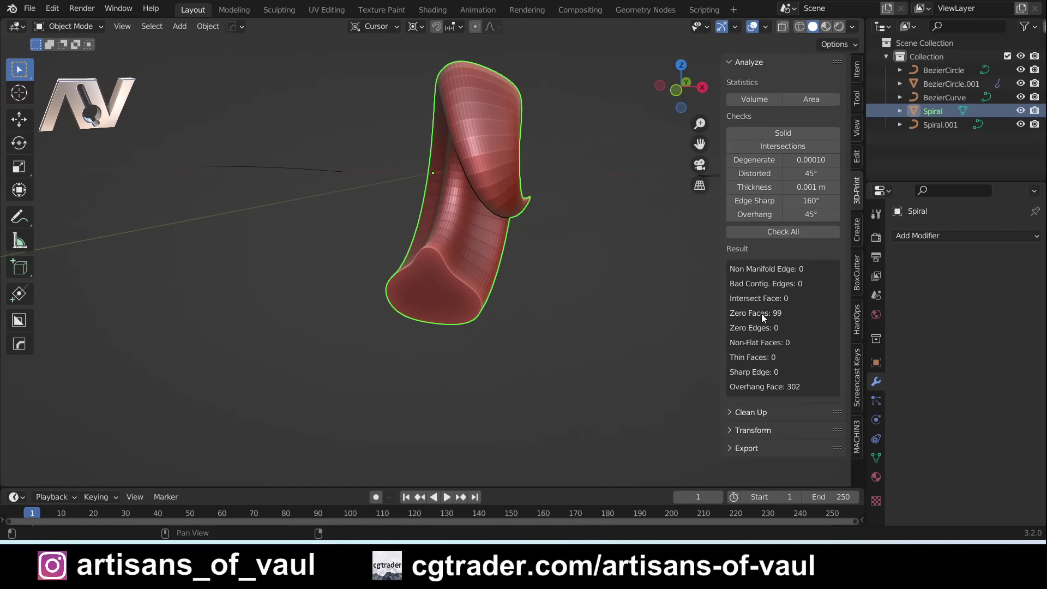
{"action": "scroll", "scroll_direction": "up", "scroll_amount": 3}
{"action": "middle_click", "coordinate": [577, 250]}
{"action": "scroll", "scroll_direction": "up", "scroll_amount": 3}
{"action": "middle_click", "coordinate": [488, 236]}
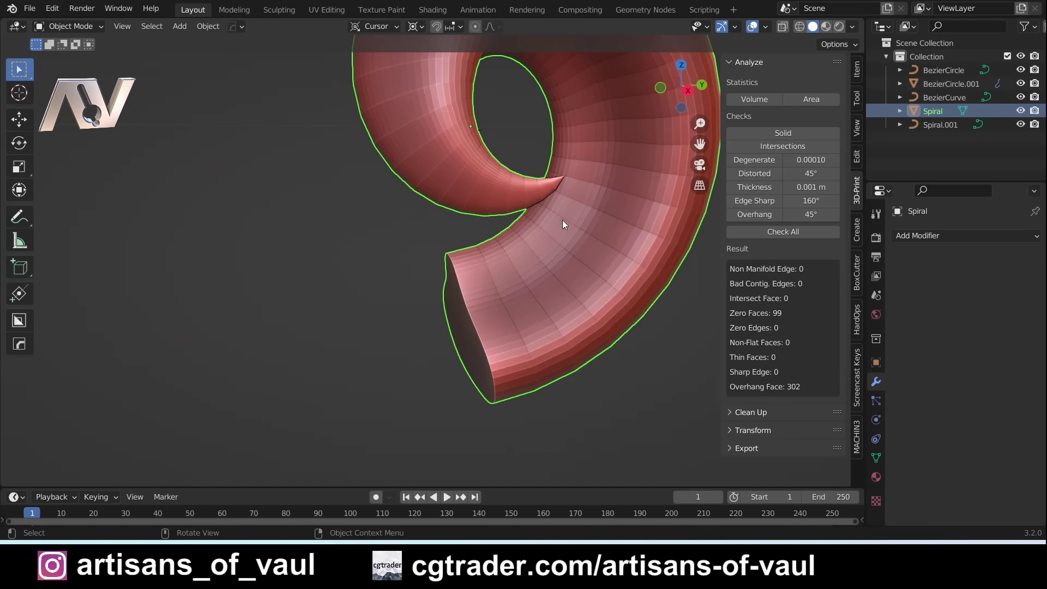
{"action": "scroll", "scroll_direction": "up", "scroll_amount": 3}
{"action": "middle_click", "coordinate": [581, 216]}
{"action": "scroll", "scroll_direction": "up", "scroll_amount": 3}
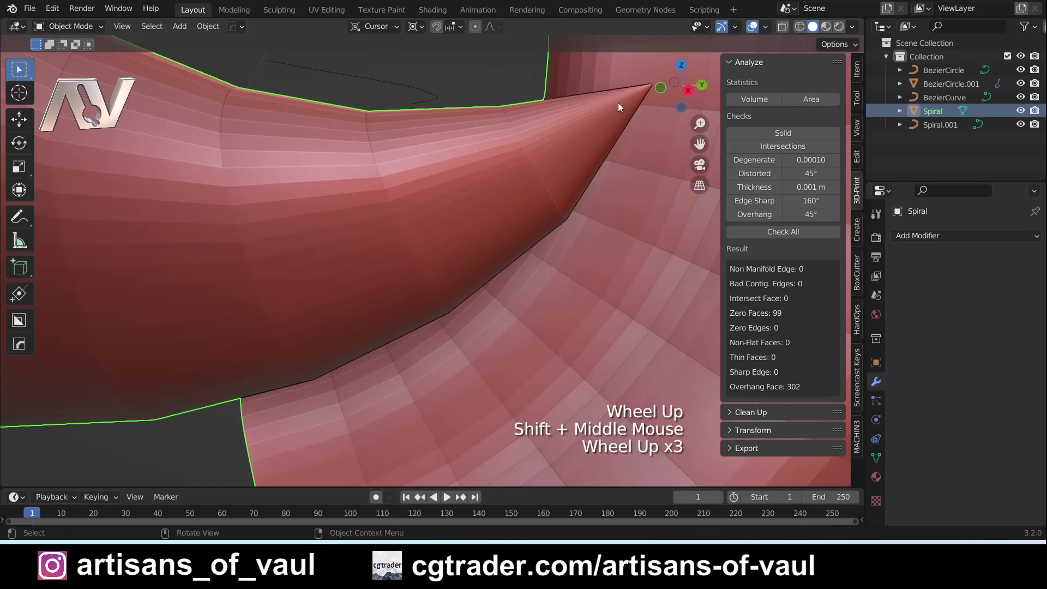
{"action": "scroll", "scroll_direction": "down", "scroll_amount": 3}
{"action": "middle_click", "coordinate": [485, 239]}
{"action": "scroll", "scroll_direction": "down", "scroll_amount": 3}
Make the ridged horn BezierCircle.001 active and bring up its array and curve modifier stack.
{"action": "key", "text": "Tab"}
{"action": "key", "text": "Tab"}
{"action": "scroll", "scroll_direction": "down", "scroll_amount": 3}
{"action": "middle_click", "coordinate": [645, 265]}
{"action": "left_click", "coordinate": [484, 271]}
{"action": "scroll", "scroll_direction": "up", "scroll_amount": 3}
{"action": "middle_click", "coordinate": [605, 338]}
{"action": "scroll", "scroll_direction": "up", "scroll_amount": 3}
{"action": "middle_click", "coordinate": [634, 310]}
Apply all of the ridged horn's modifiers so it becomes plain mesh geometry.
{"action": "left_click", "coordinate": [899, 292]}
{"action": "left_click", "coordinate": [904, 308]}
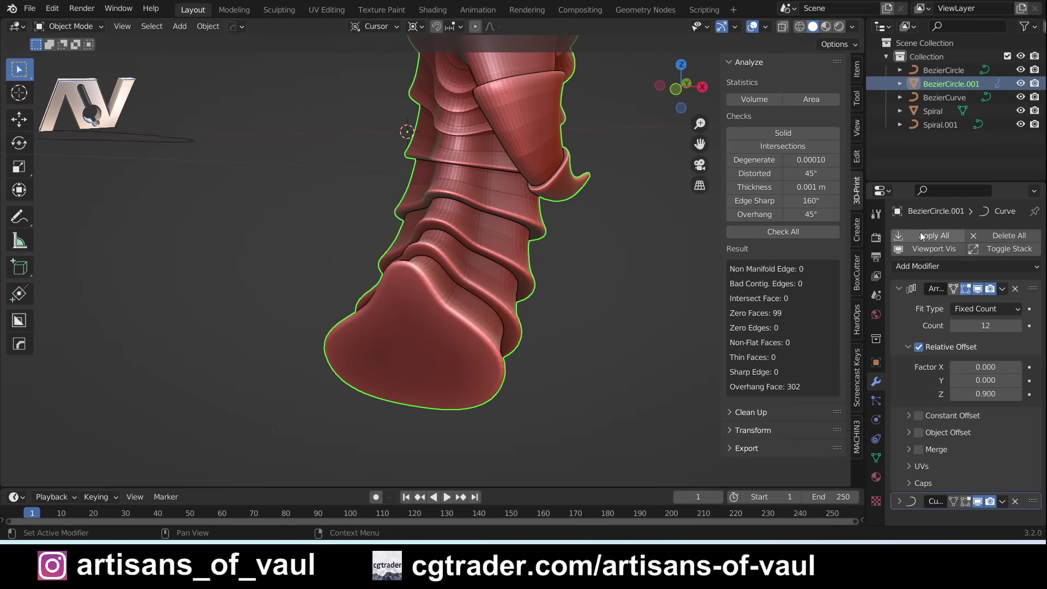
{"action": "left_click", "coordinate": [929, 242]}
{"action": "scroll", "scroll_direction": "down", "scroll_amount": 3}
{"action": "middle_click", "coordinate": [519, 249]}
In Edit Mode inspect the horn's open end, selecting its rim loop and toggling wireframe to see inside.
{"action": "key", "text": "Tab"}
{"action": "middle_click", "coordinate": [498, 266]}
{"action": "scroll", "scroll_direction": "up", "scroll_amount": 3}
{"action": "middle_click", "coordinate": [527, 263]}
{"action": "middle_click", "coordinate": [415, 303]}
{"action": "scroll", "scroll_direction": "up", "scroll_amount": 3}
{"action": "middle_click", "coordinate": [403, 245]}
{"action": "middle_click", "coordinate": [327, 301]}
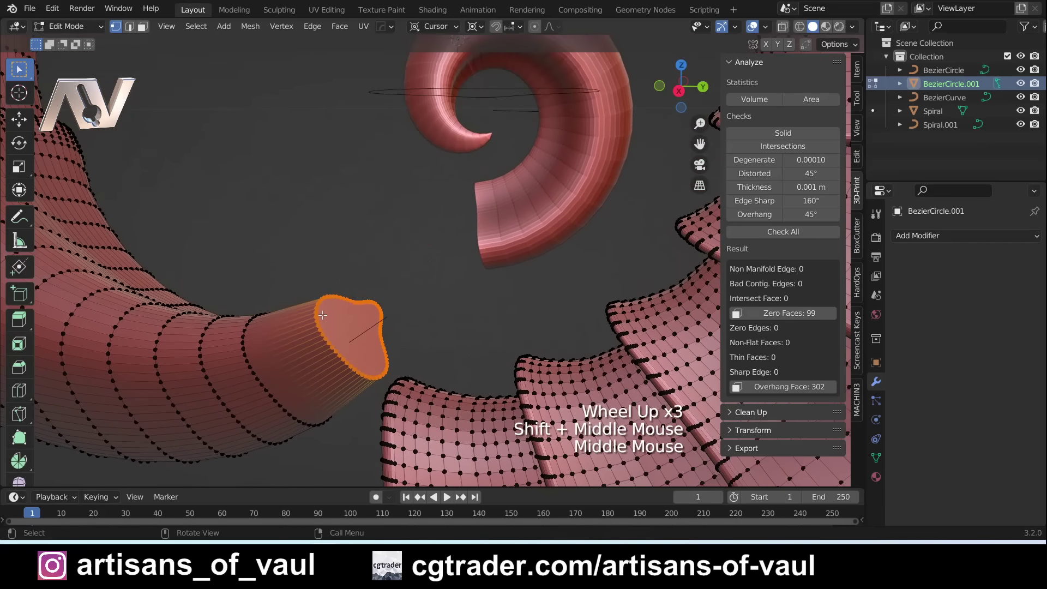
{"action": "left_click", "coordinate": [422, 312]}
{"action": "scroll", "scroll_direction": "up", "scroll_amount": 3}
{"action": "key", "text": "shift+z"}
{"action": "middle_click", "coordinate": [397, 276]}
{"action": "key", "text": "shift+z"}
{"action": "middle_click", "coordinate": [394, 269]}
{"action": "key", "text": "m"}
{"action": "key", "text": "Tab"}
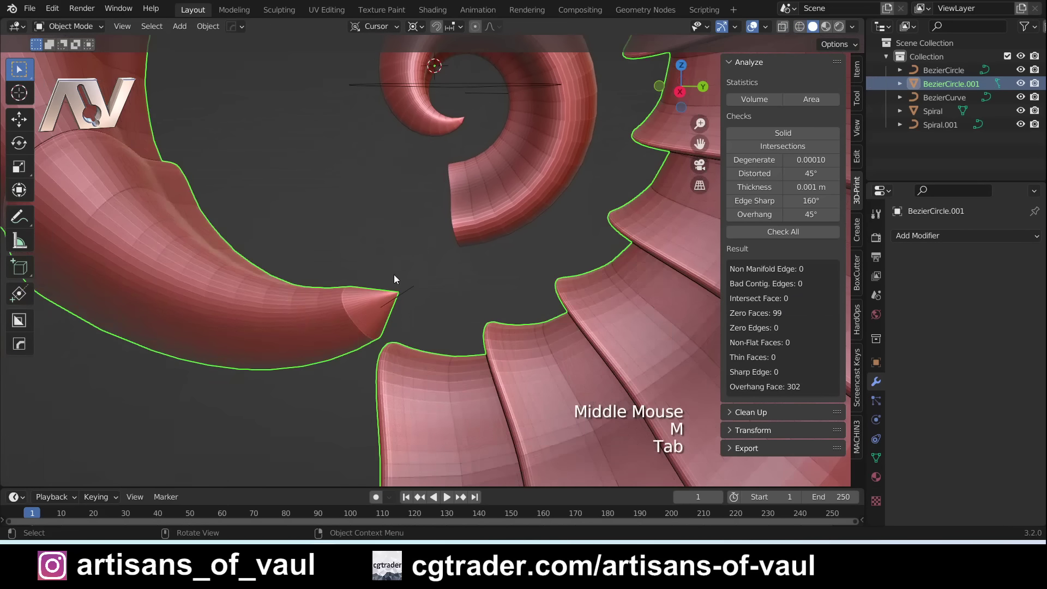
Re-enter Edit Mode and examine the inner vertices through the mesh from several angles.
{"action": "middle_click", "coordinate": [411, 285]}
{"action": "key", "text": "Tab"}
{"action": "left_click", "coordinate": [396, 287]}
{"action": "middle_click", "coordinate": [403, 320]}
{"action": "scroll", "scroll_direction": "down", "scroll_amount": 3}
{"action": "key", "text": "g"}
{"action": "scroll", "scroll_direction": "down", "scroll_amount": 3}
{"action": "middle_click", "coordinate": [468, 289]}
{"action": "key", "text": "Tab"}
{"action": "scroll", "scroll_direction": "down", "scroll_amount": 3}
{"action": "middle_click", "coordinate": [451, 305]}
{"action": "scroll", "scroll_direction": "up", "scroll_amount": 3}
{"action": "middle_click", "coordinate": [486, 336]}
{"action": "scroll", "scroll_direction": "up", "scroll_amount": 3}
{"action": "key", "text": "Tab"}
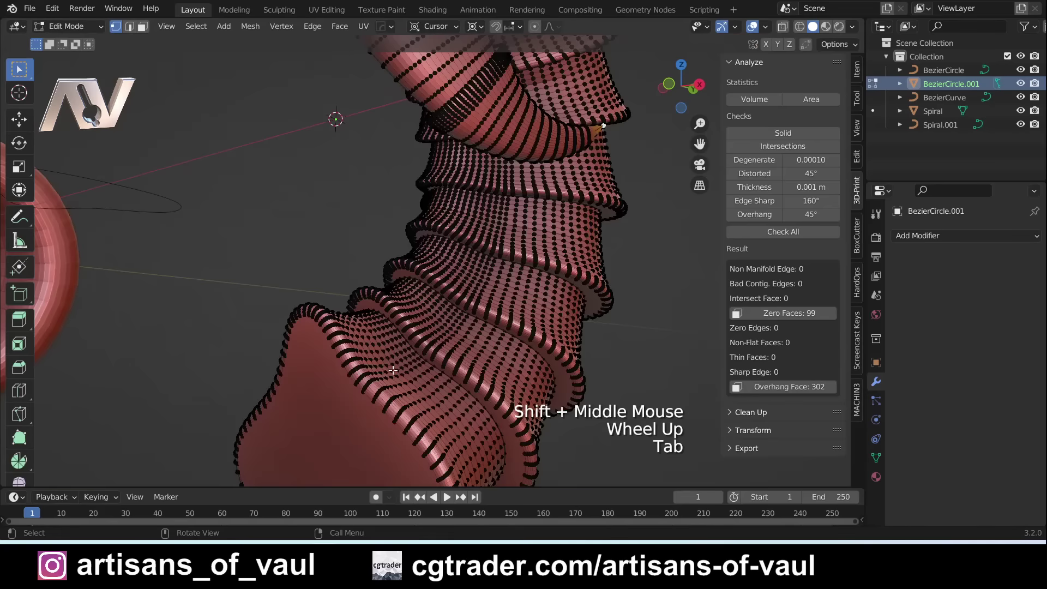
{"action": "scroll", "scroll_direction": "up", "scroll_amount": 3}
{"action": "middle_click", "coordinate": [426, 398]}
{"action": "key", "text": "shift+z"}
{"action": "middle_click", "coordinate": [454, 316]}
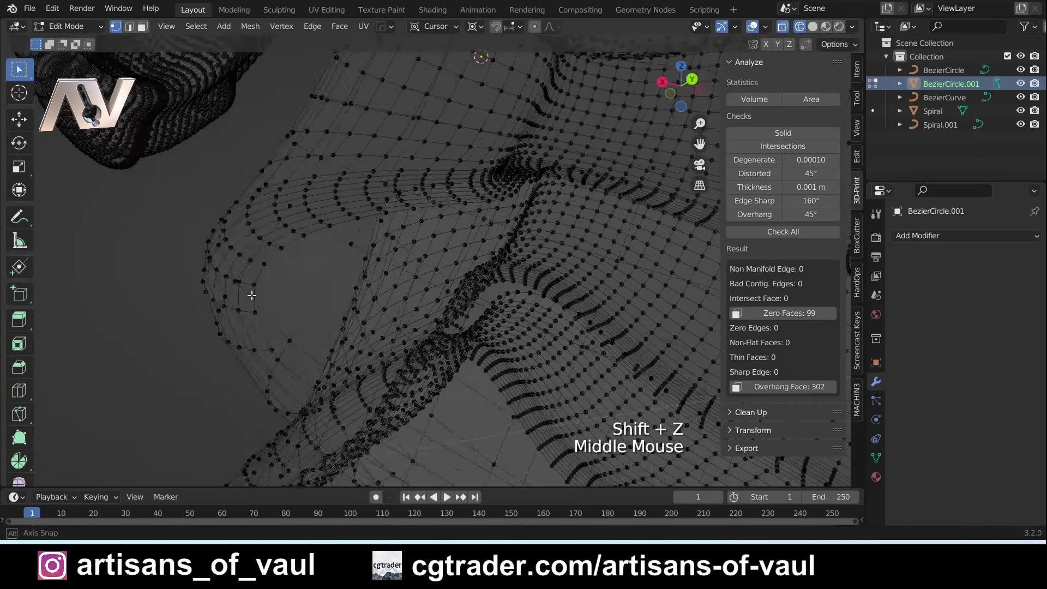
{"action": "scroll", "scroll_direction": "up", "scroll_amount": 3}
{"action": "key", "text": "shift+z"}
{"action": "middle_click", "coordinate": [523, 415]}
{"action": "middle_click", "coordinate": [392, 306]}
{"action": "middle_click", "coordinate": [242, 237]}
{"action": "middle_click", "coordinate": [307, 277]}
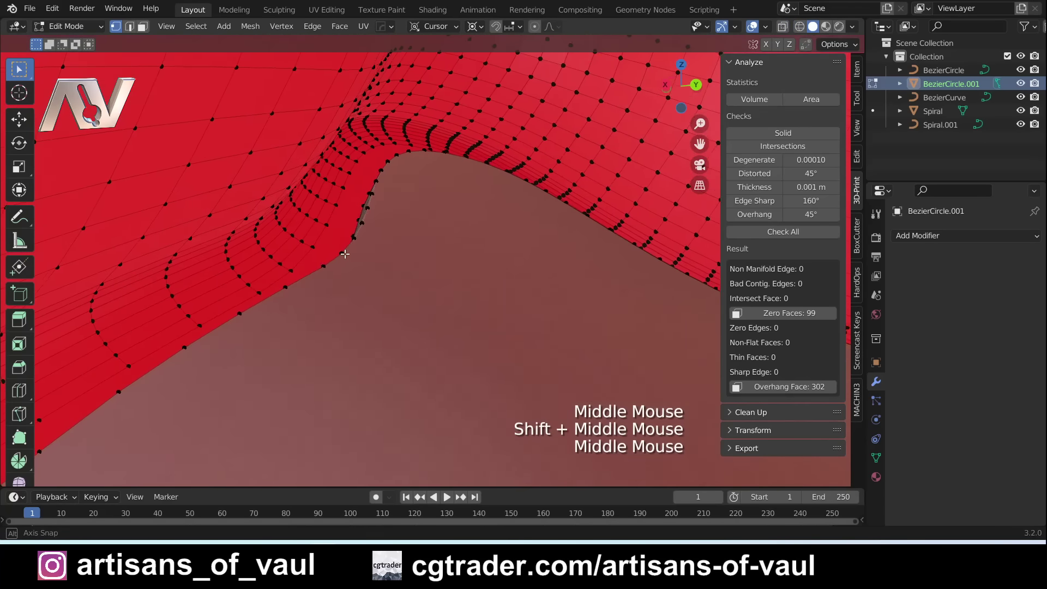
{"action": "scroll", "scroll_direction": "down", "scroll_amount": 3}
Return to Object Mode and orbit around the ridged horn to review its overall shape.
{"action": "key", "text": "Tab"}
{"action": "scroll", "scroll_direction": "down", "scroll_amount": 3}
{"action": "middle_click", "coordinate": [440, 265]}
{"action": "scroll", "scroll_direction": "up", "scroll_amount": 3}
{"action": "scroll", "scroll_direction": "up", "scroll_amount": 3}
{"action": "middle_click", "coordinate": [449, 368]}
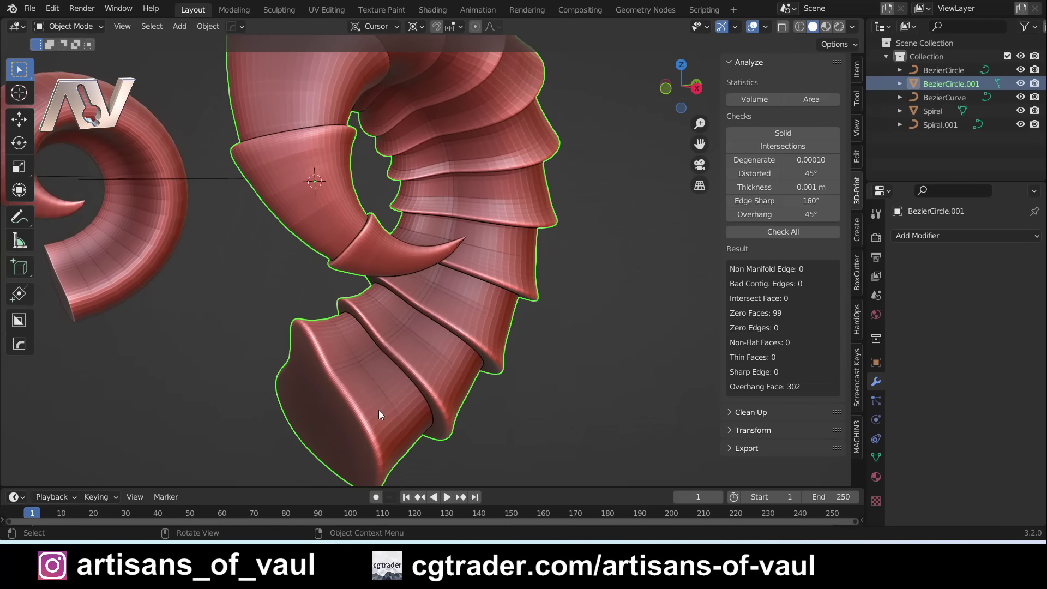
{"action": "scroll", "scroll_direction": "down", "scroll_amount": 3}
{"action": "scroll", "scroll_direction": "up", "scroll_amount": 3}
{"action": "middle_click", "coordinate": [432, 271]}
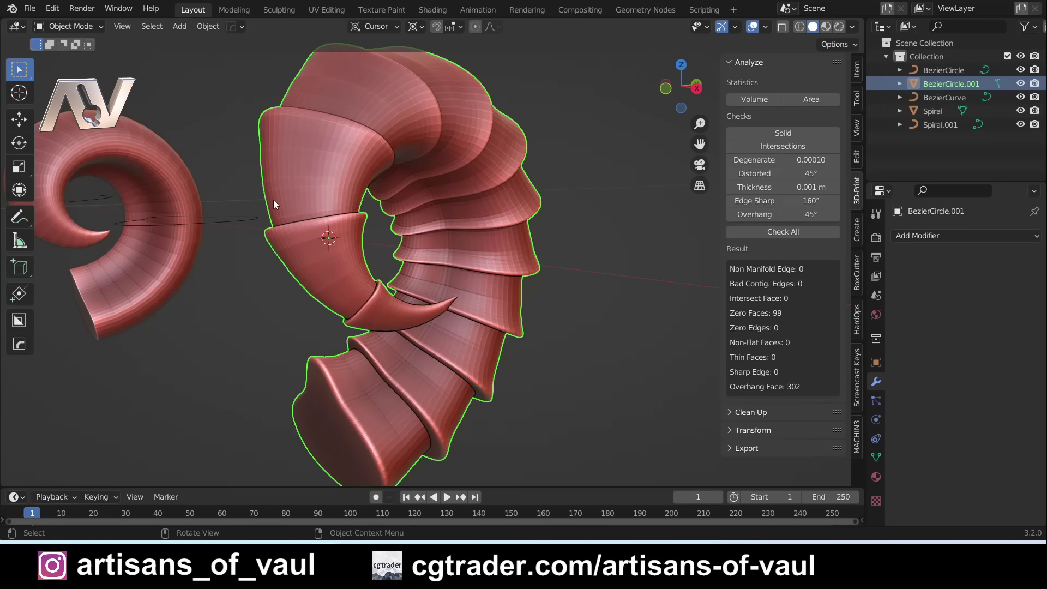
{"action": "scroll", "scroll_direction": "down", "scroll_amount": 3}
{"action": "middle_click", "coordinate": [454, 310]}
{"action": "middle_click", "coordinate": [539, 326]}
Duplicate the ridged horn as BezierCircle.002 and drop the copy beside it along X.
{"action": "key", "text": "shift+d"}
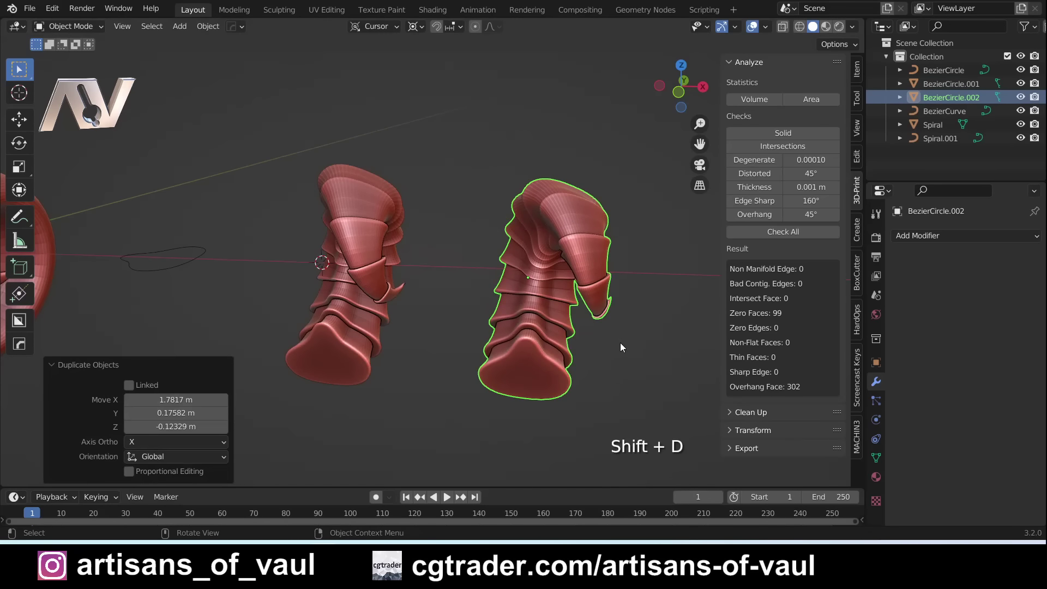
{"action": "scroll", "scroll_direction": "up", "scroll_amount": 3}
{"action": "left_click", "coordinate": [347, 279]}
{"action": "middle_click", "coordinate": [420, 291]}
Select all of the horn's geometry and separate its rings into their own objects by loose parts.
{"action": "key", "text": "Tab"}
{"action": "key", "text": "a"}
{"action": "key", "text": "p"}
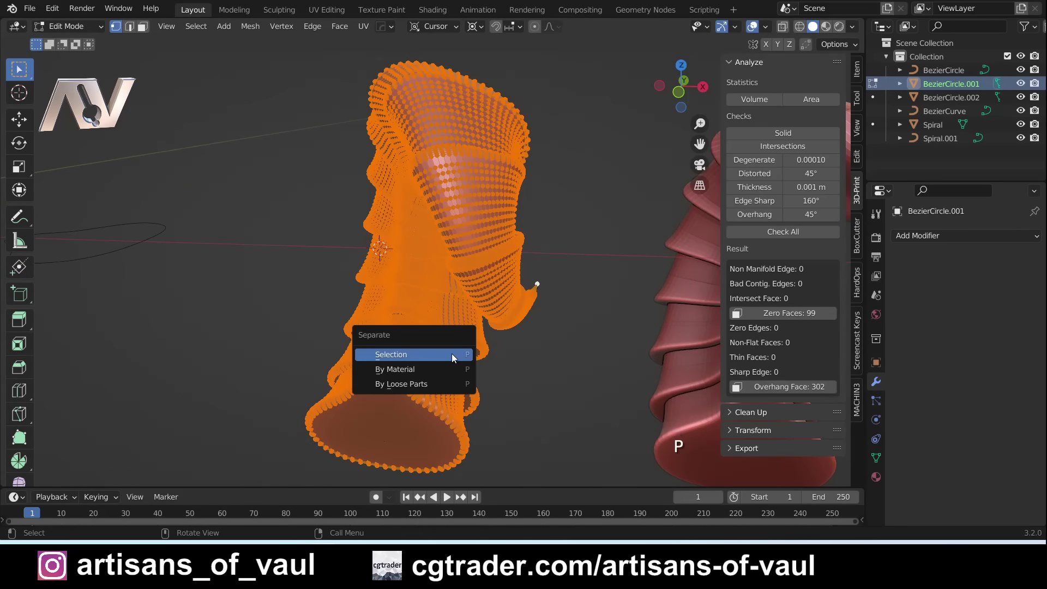
{"action": "key", "text": "Tab"}
{"action": "middle_click", "coordinate": [368, 288]}
{"action": "left_click", "coordinate": [456, 370]}
{"action": "left_click", "coordinate": [413, 334]}
{"action": "left_click", "coordinate": [389, 264]}
{"action": "left_click", "coordinate": [389, 238]}
{"action": "middle_click", "coordinate": [427, 251]}
{"action": "left_click", "coordinate": [296, 97]}
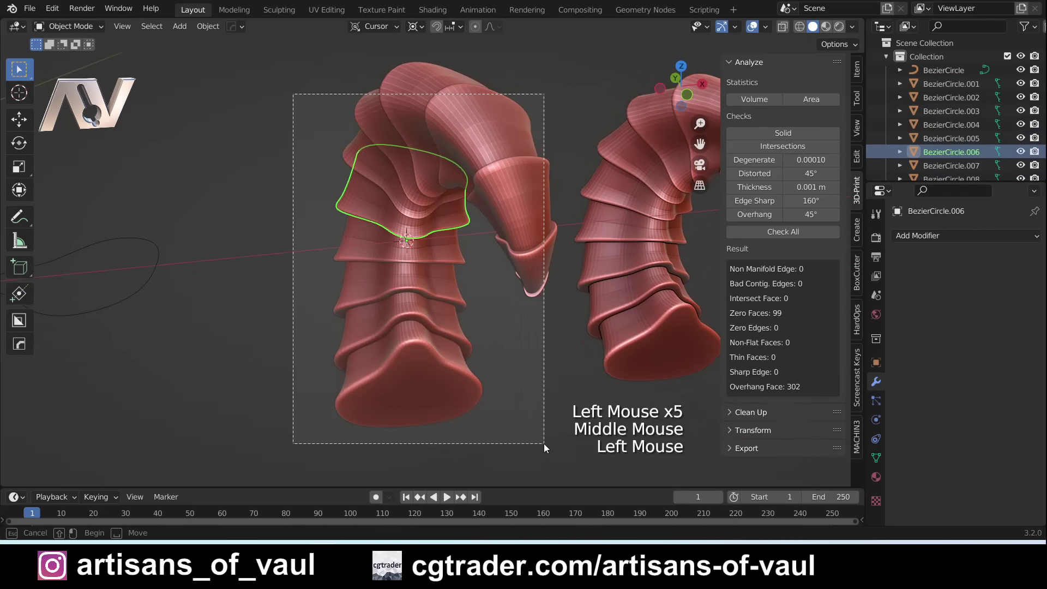
Select the separated ring pieces together with the base piece, ready for merging.
{"action": "middle_click", "coordinate": [539, 410]}
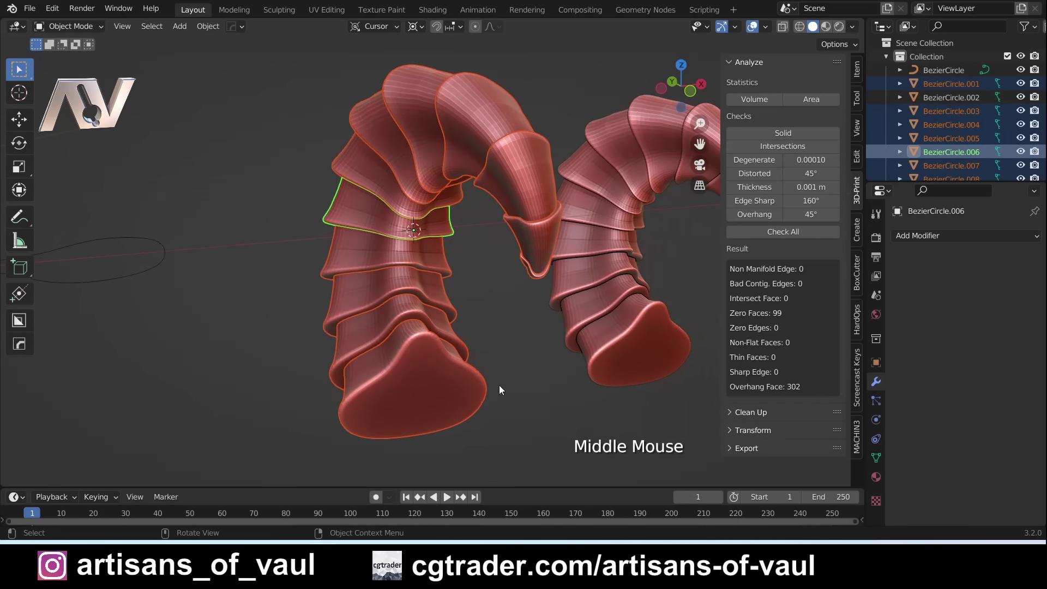
{"action": "left_click", "coordinate": [408, 373]}
{"action": "middle_click", "coordinate": [350, 335]}
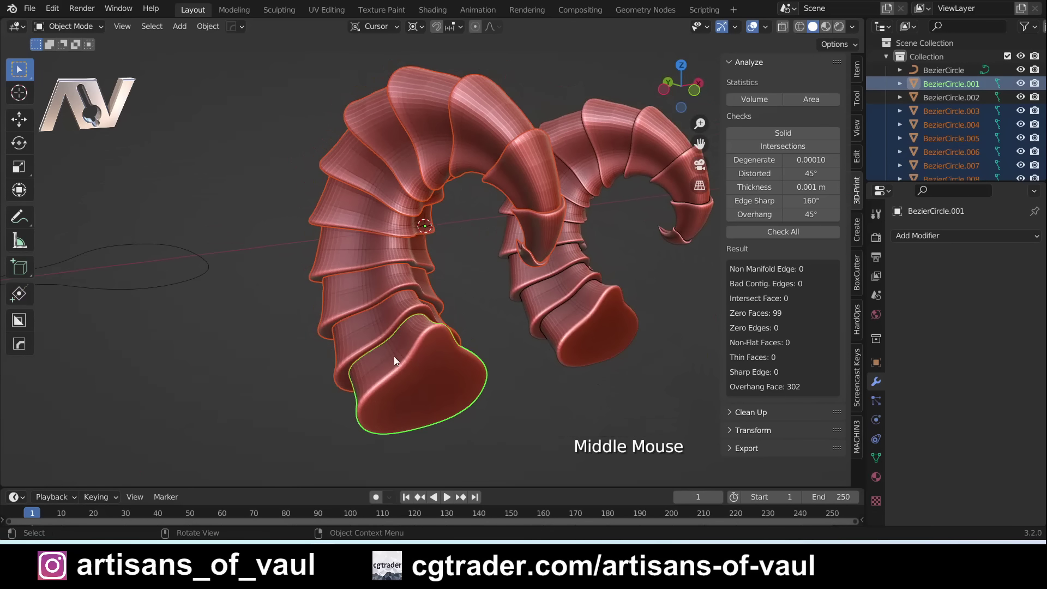
{"action": "scroll", "scroll_direction": "up", "scroll_amount": 3}
{"action": "left_click", "coordinate": [54, 10]}
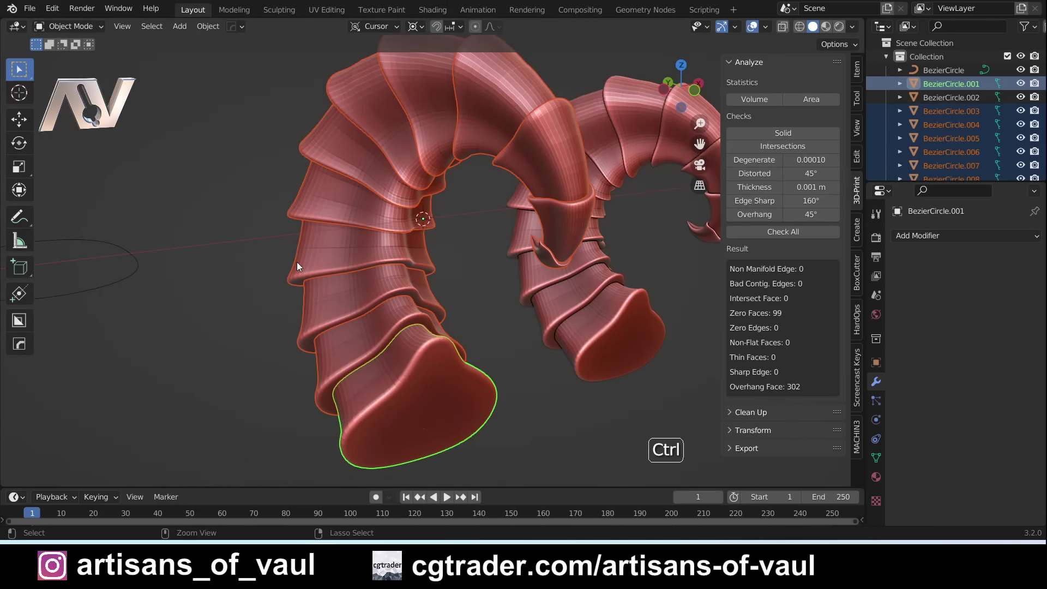
Union the selected ring pieces with HardOps Ctrl+Numpad Plus using the Exact solver.
{"action": "key", "text": "ctrl+KP_Add"}
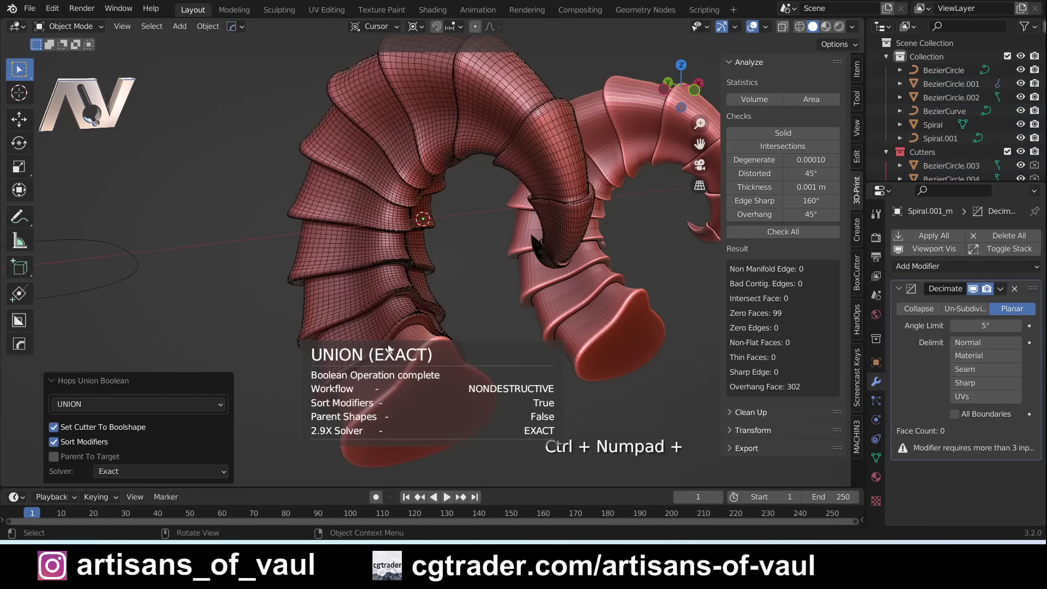
{"action": "key", "text": "Tab"}
{"action": "left_click", "coordinate": [429, 366]}
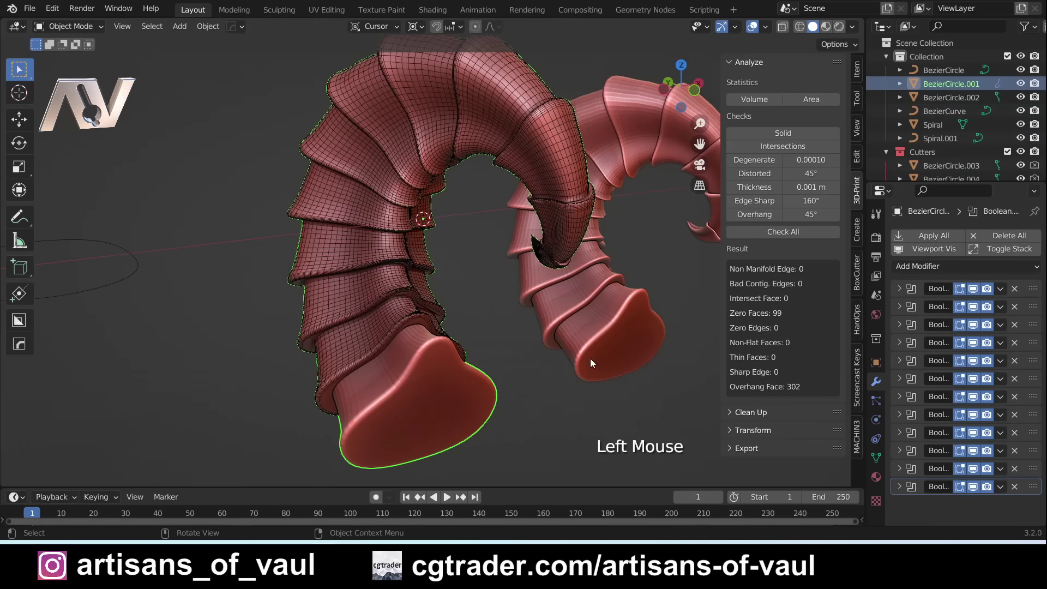
Apply the merged horn's stacked boolean modifiers one after another.
{"action": "left_click", "coordinate": [379, 324]}
{"action": "left_click", "coordinate": [381, 340]}
{"action": "key", "text": "h"}
{"action": "left_click", "coordinate": [382, 305]}
{"action": "key", "text": "h"}
{"action": "left_click", "coordinate": [382, 259]}
{"action": "left_click", "coordinate": [401, 223]}
{"action": "key", "text": "h"}
{"action": "left_click", "coordinate": [441, 172]}
{"action": "key", "text": "h"}
{"action": "left_click", "coordinate": [469, 161]}
{"action": "key", "text": "h"}
{"action": "left_click", "coordinate": [518, 172]}
{"action": "left_click", "coordinate": [530, 183]}
{"action": "key", "text": "h"}
Convert the unioned ridged horn into a single plain mesh.
{"action": "middle_click", "coordinate": [560, 241]}
{"action": "left_click", "coordinate": [560, 241]}
{"action": "middle_click", "coordinate": [416, 330]}
{"action": "left_click", "coordinate": [433, 345]}
{"action": "scroll", "scroll_direction": "up", "scroll_amount": 3}
{"action": "middle_click", "coordinate": [465, 304]}
{"action": "middle_click", "coordinate": [384, 293]}
{"action": "scroll", "scroll_direction": "down", "scroll_amount": 3}
{"action": "middle_click", "coordinate": [421, 262]}
{"action": "key", "text": "ctrl+a"}
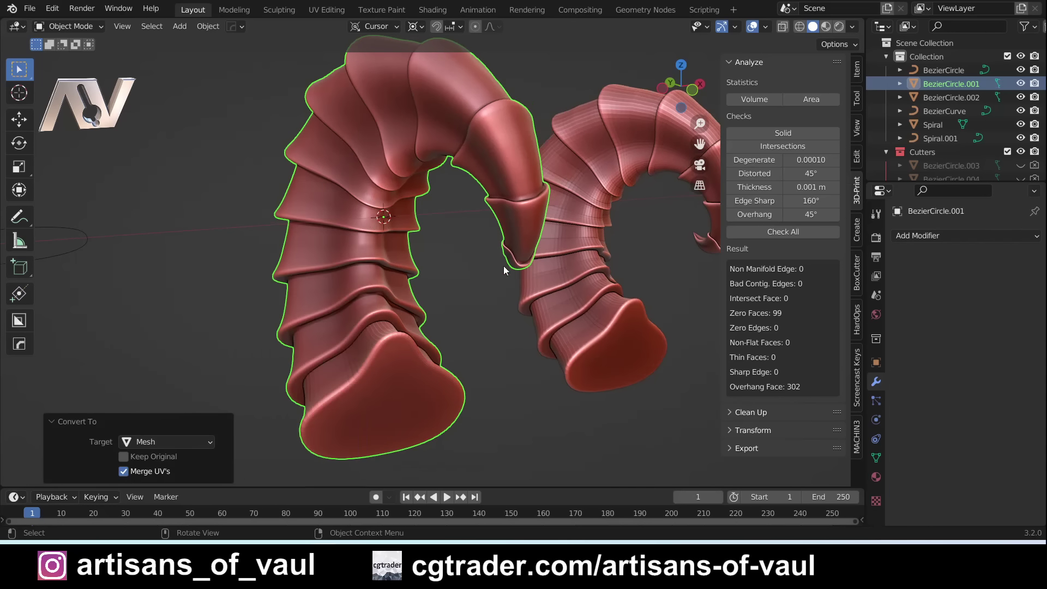
Review the fused horn from several angles and make the copy BezierCircle.002 active.
{"action": "middle_click", "coordinate": [508, 367]}
{"action": "scroll", "scroll_direction": "up", "scroll_amount": 3}
{"action": "scroll", "scroll_direction": "down", "scroll_amount": 3}
{"action": "middle_click", "coordinate": [425, 326]}
{"action": "middle_click", "coordinate": [348, 354]}
{"action": "middle_click", "coordinate": [472, 316]}
{"action": "left_click", "coordinate": [428, 312]}
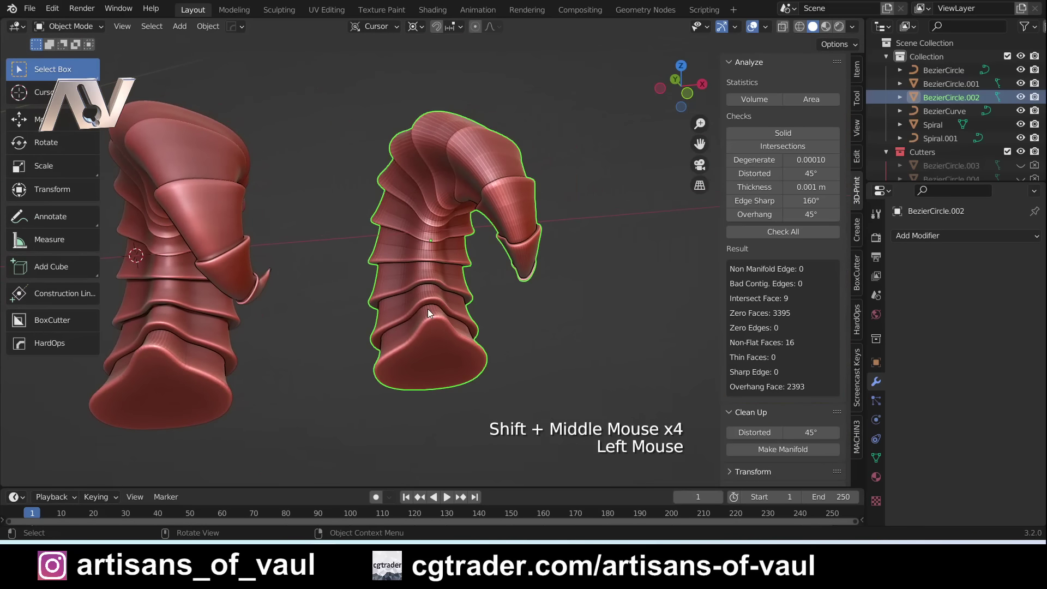
{"action": "key", "text": "n"}
{"action": "scroll", "scroll_direction": "up", "scroll_amount": 3}
{"action": "middle_click", "coordinate": [429, 289]}
{"action": "scroll", "scroll_direction": "down", "scroll_amount": 3}
{"action": "left_click", "coordinate": [96, 30]}
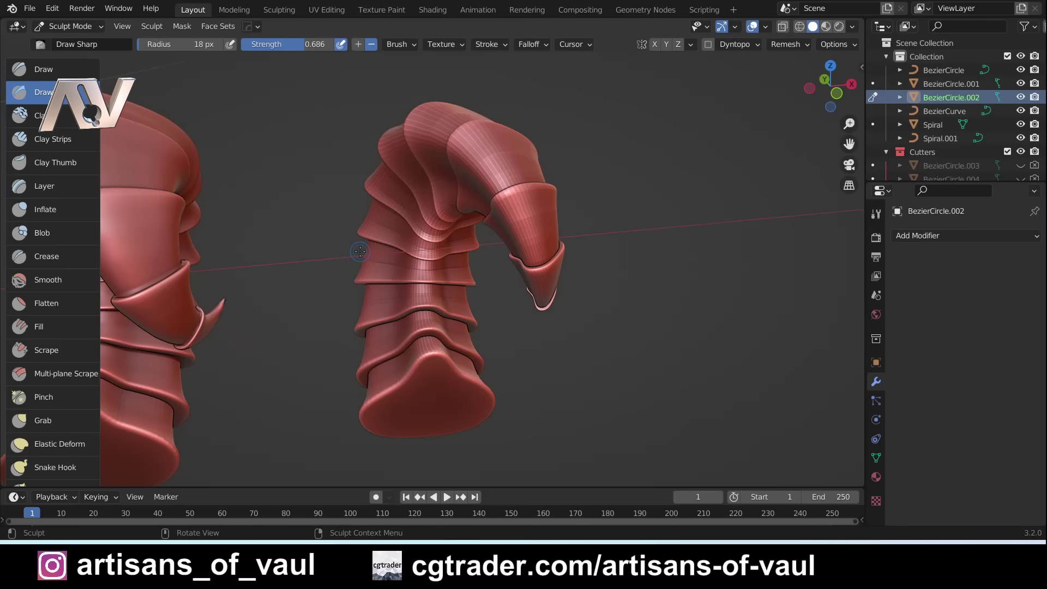
{"action": "key", "text": "shift+r"}
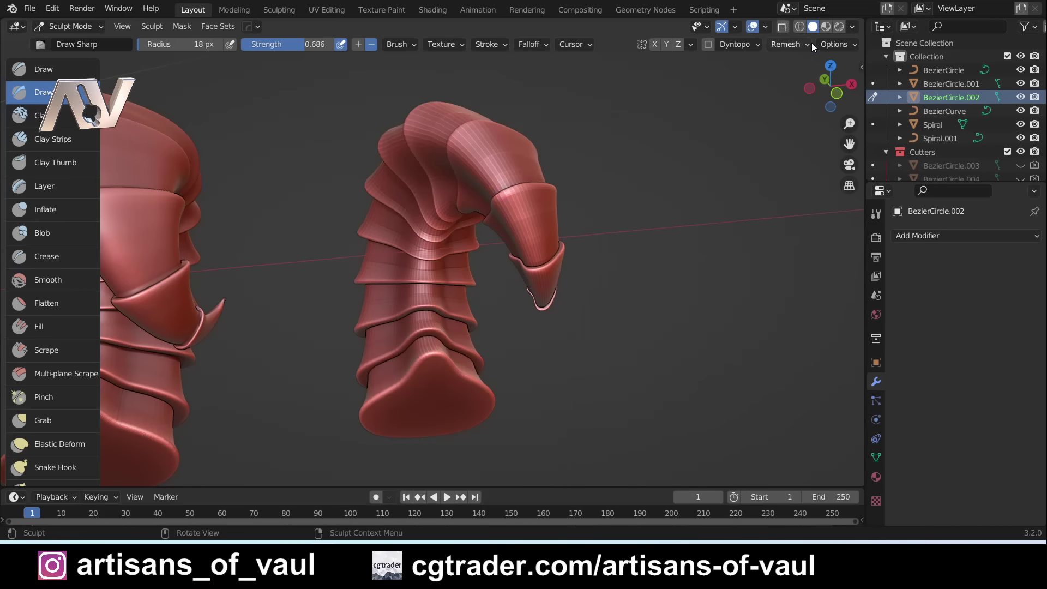
{"action": "left_click", "coordinate": [805, 45]}
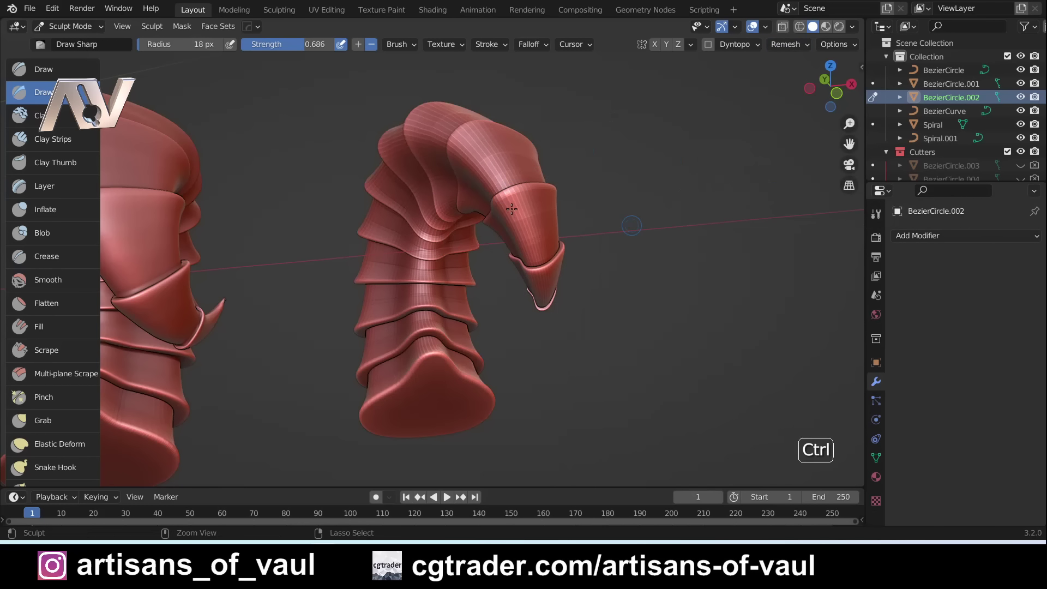
{"action": "key", "text": "ctrl+r"}
{"action": "key", "text": "ctrl+t"}
{"action": "scroll", "scroll_direction": "up", "scroll_amount": 3}
{"action": "key", "text": "Tab"}
{"action": "key", "text": "Tab"}
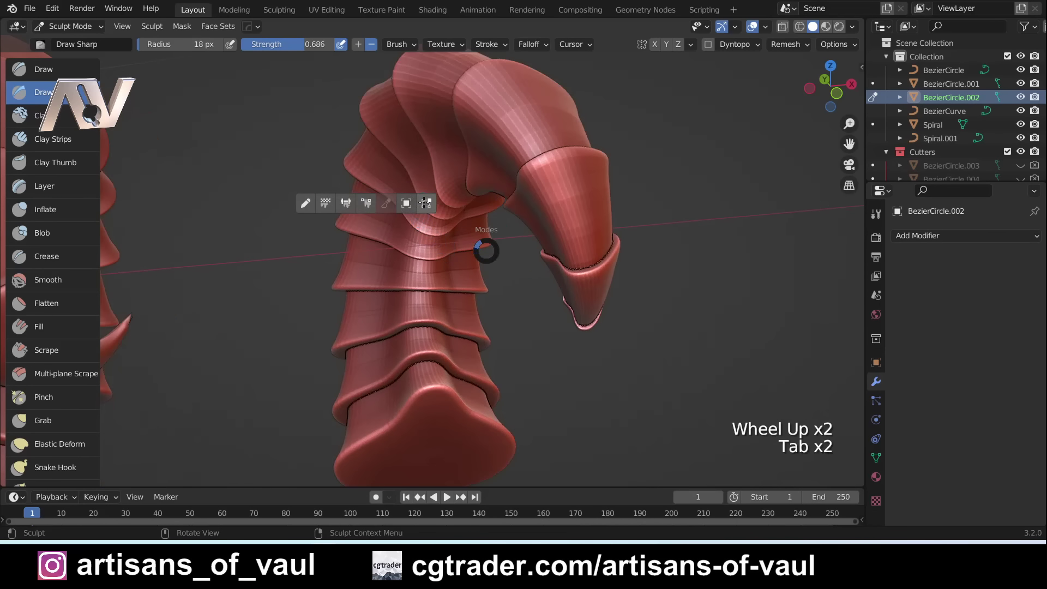
{"action": "scroll", "scroll_direction": "up", "scroll_amount": 3}
{"action": "middle_click", "coordinate": [435, 279]}
{"action": "scroll", "scroll_direction": "up", "scroll_amount": 3}
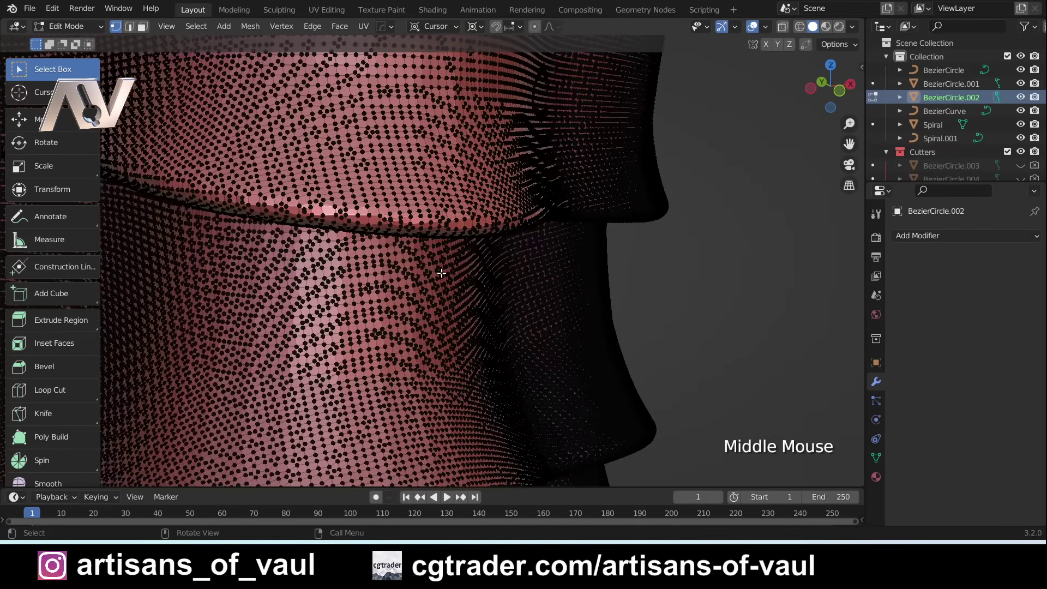
{"action": "scroll", "scroll_direction": "down", "scroll_amount": 3}
{"action": "key", "text": "Tab"}
{"action": "scroll", "scroll_direction": "down", "scroll_amount": 3}
{"action": "scroll", "scroll_direction": "down", "scroll_amount": 3}
{"action": "middle_click", "coordinate": [417, 241]}
{"action": "left_click", "coordinate": [564, 299]}
{"action": "scroll", "scroll_direction": "up", "scroll_amount": 3}
{"action": "scroll", "scroll_direction": "down", "scroll_amount": 3}
{"action": "middle_click", "coordinate": [405, 259]}
{"action": "left_click", "coordinate": [491, 237]}
{"action": "scroll", "scroll_direction": "up", "scroll_amount": 3}
{"action": "key", "text": "Tab"}
{"action": "middle_click", "coordinate": [526, 203]}
{"action": "scroll", "scroll_direction": "up", "scroll_amount": 3}
{"action": "key", "text": "Tab"}
{"action": "scroll", "scroll_direction": "up", "scroll_amount": 3}
{"action": "scroll", "scroll_direction": "down", "scroll_amount": 3}
{"action": "middle_click", "coordinate": [428, 183]}
{"action": "scroll", "scroll_direction": "down", "scroll_amount": 3}
{"action": "middle_click", "coordinate": [453, 217]}
{"action": "middle_click", "coordinate": [373, 243]}
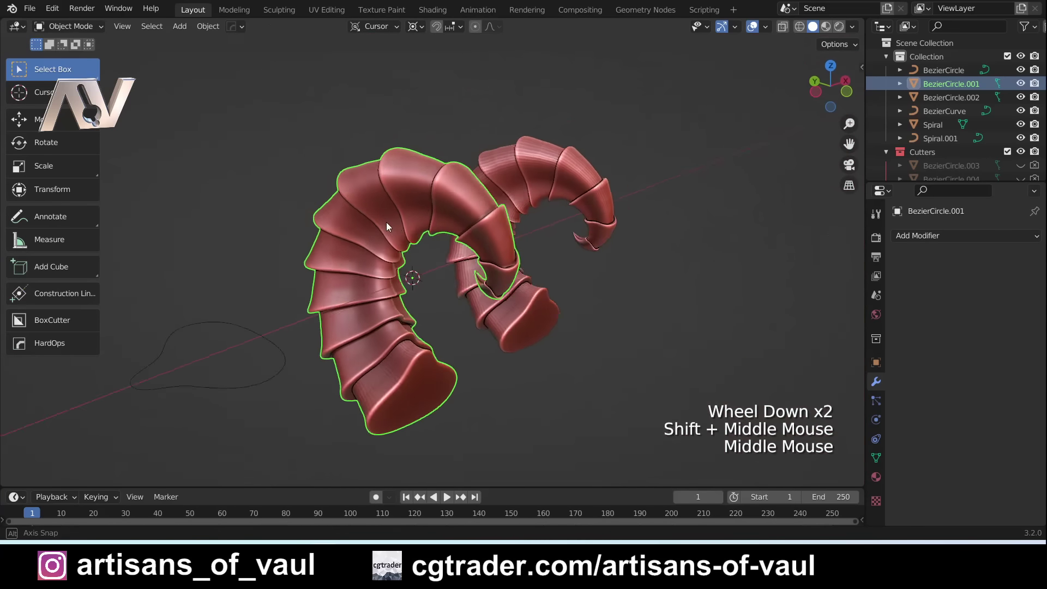
{"action": "scroll", "scroll_direction": "up", "scroll_amount": 3}
{"action": "middle_click", "coordinate": [396, 285]}
{"action": "middle_click", "coordinate": [417, 220]}
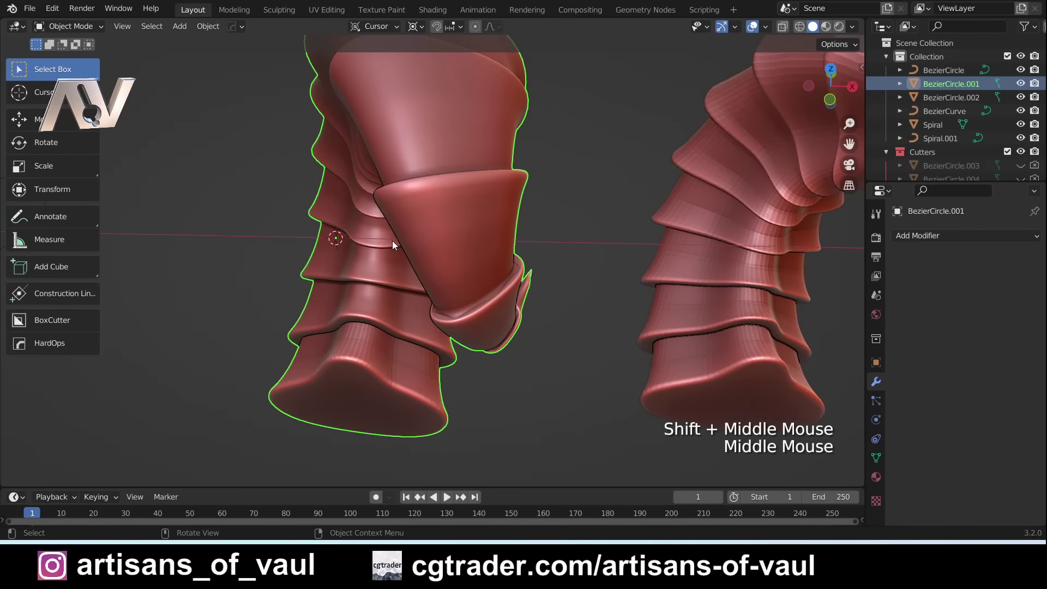
{"action": "scroll", "scroll_direction": "down", "scroll_amount": 3}
{"action": "middle_click", "coordinate": [441, 259]}
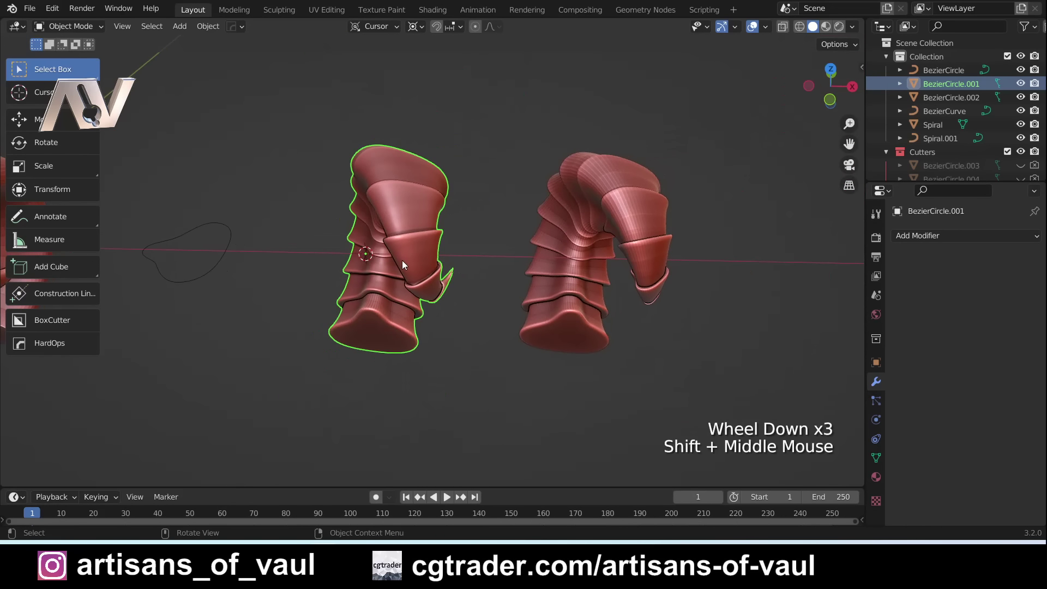
{"action": "middle_click", "coordinate": [514, 294]}
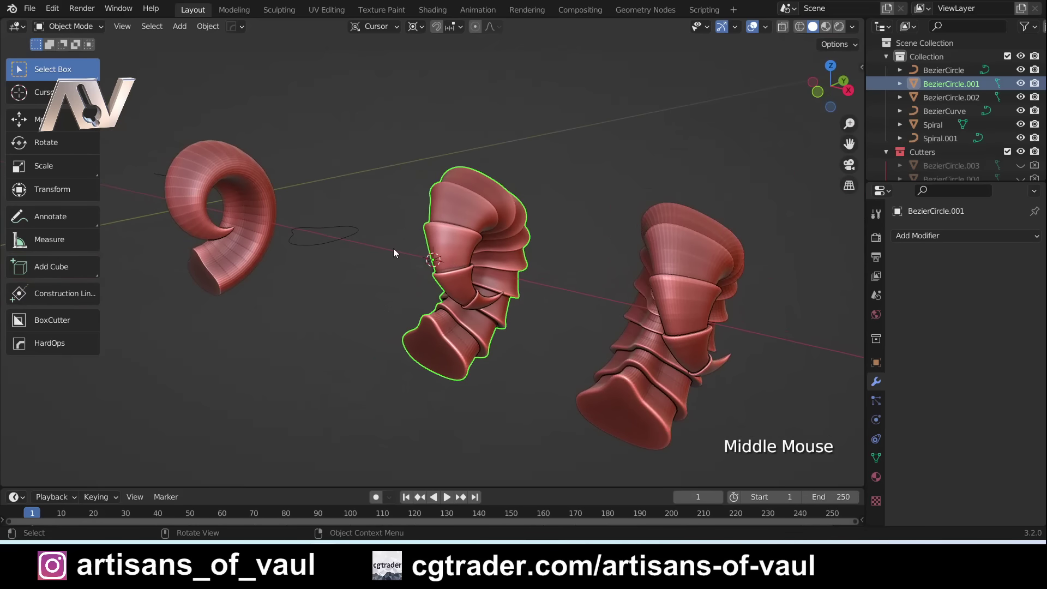
{"action": "left_click", "coordinate": [369, 200]}
{"action": "scroll", "scroll_direction": "down", "scroll_amount": 3}
{"action": "middle_click", "coordinate": [369, 200]}
{"action": "middle_click", "coordinate": [361, 230]}
{"action": "scroll", "scroll_direction": "up", "scroll_amount": 3}
{"action": "middle_click", "coordinate": [212, 265]}
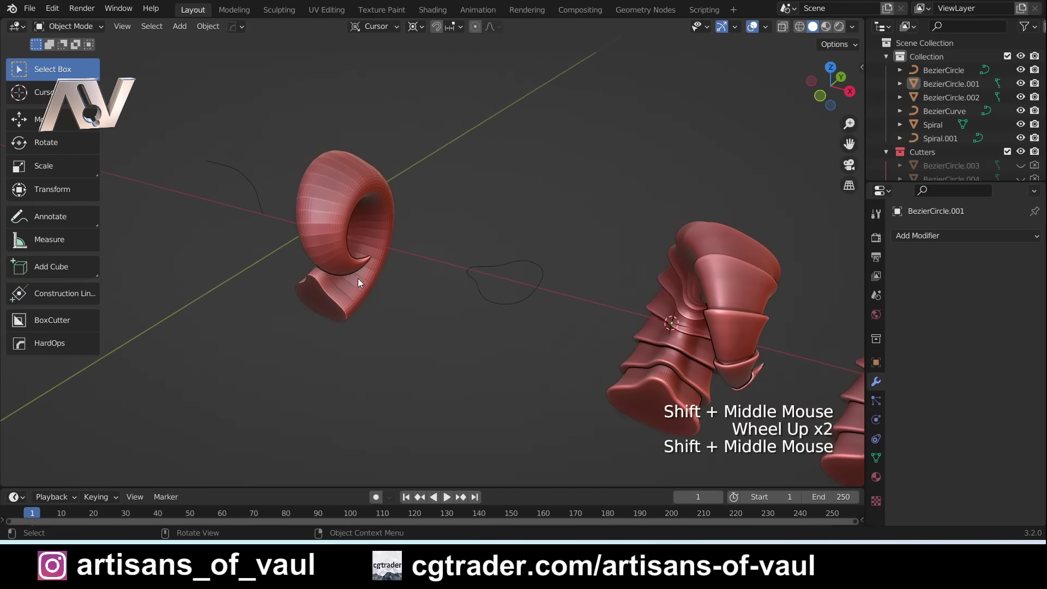
{"action": "middle_click", "coordinate": [319, 269]}
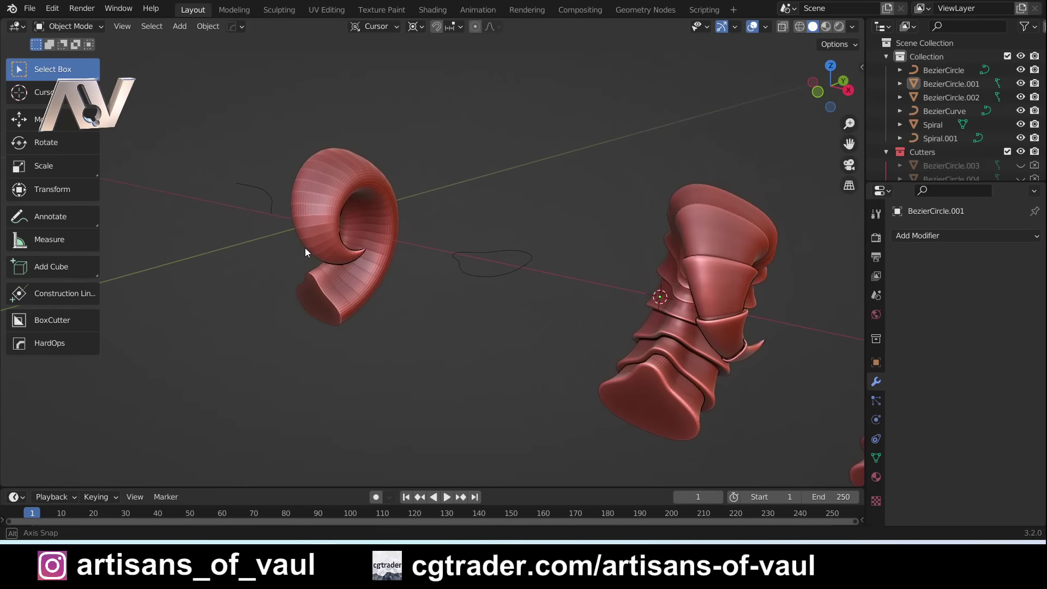
{"action": "scroll", "scroll_direction": "down", "scroll_amount": 3}
{"action": "middle_click", "coordinate": [518, 292]}
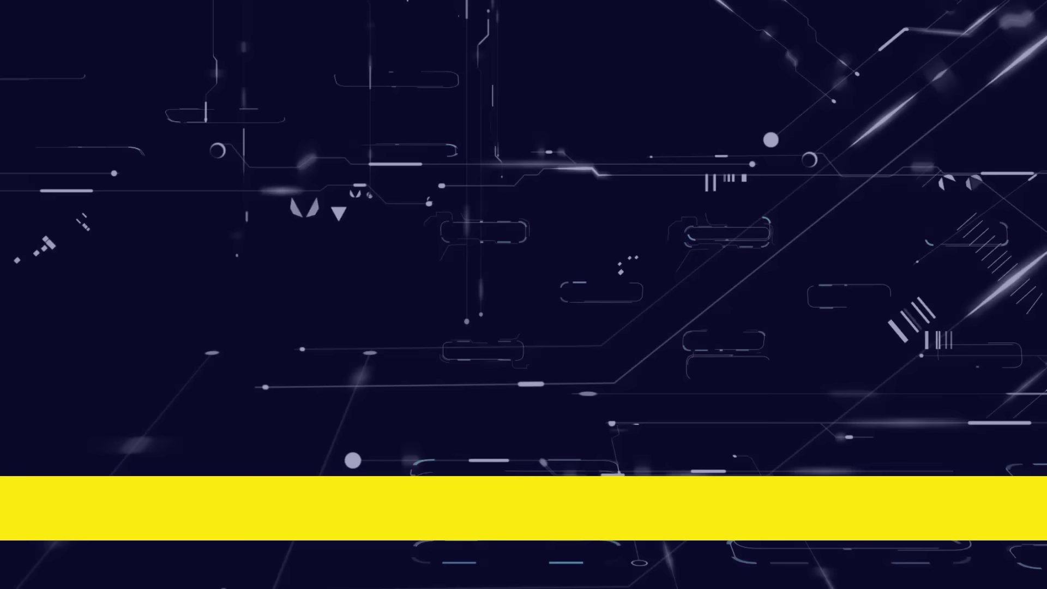